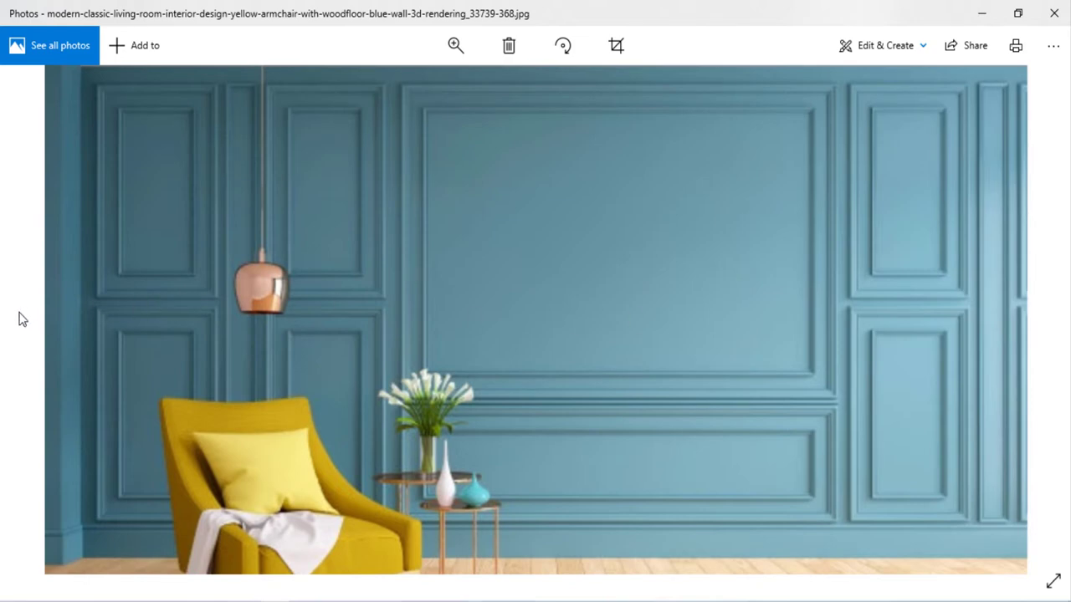
Step: View the white panelled bedroom wall reference photo, then leave Photos for 3ds Max
click(24, 327)
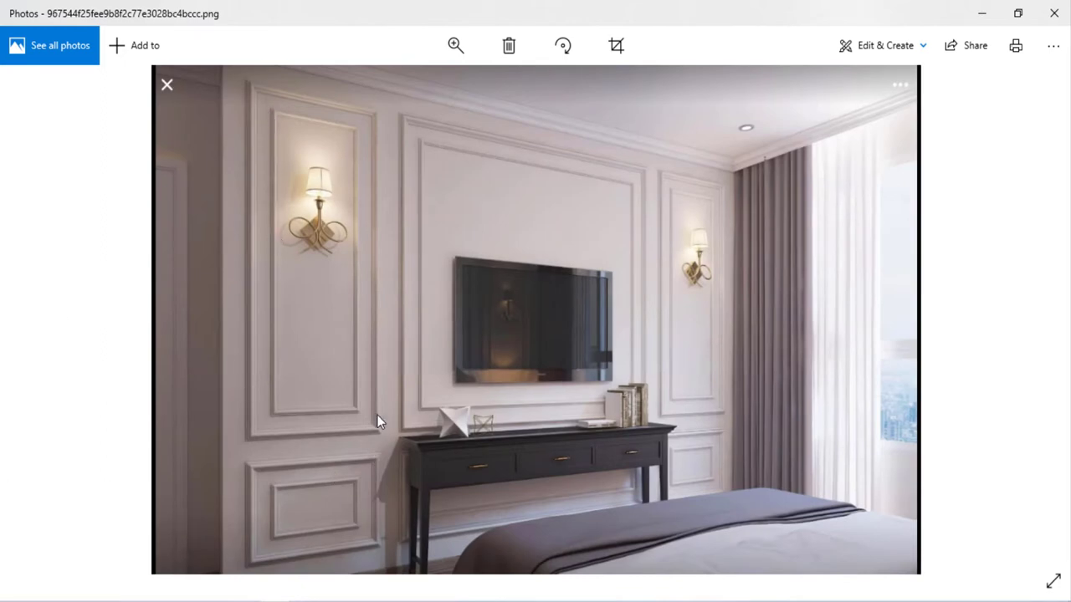
drag(385, 419, 958, 270)
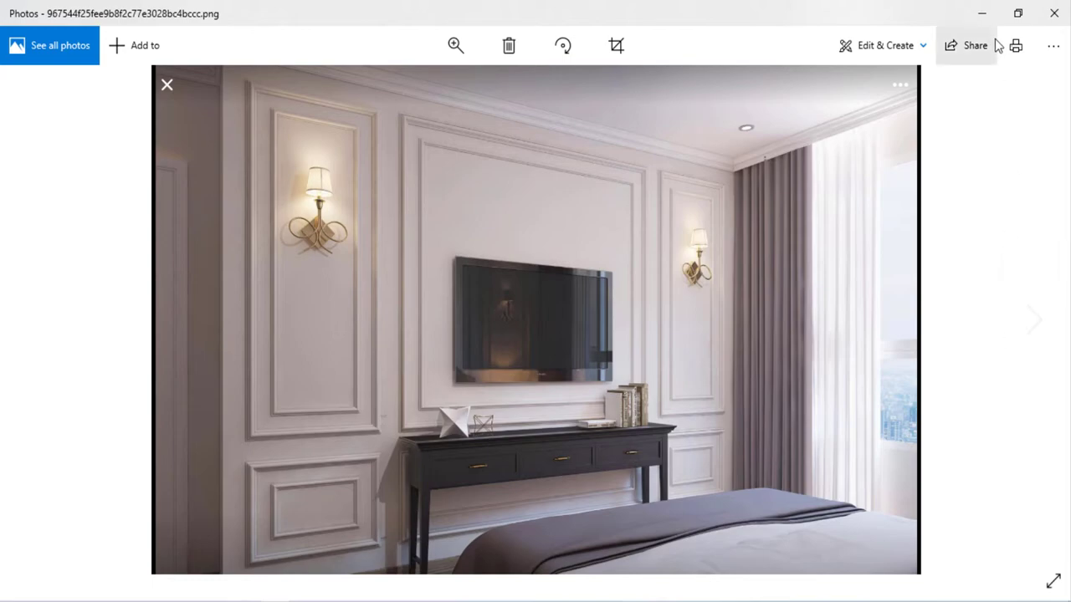
click(998, 19)
Step: Create the wall box 4.65 m wide, 3.05 m high and 0.15 m thick in the Top view
click(594, 214)
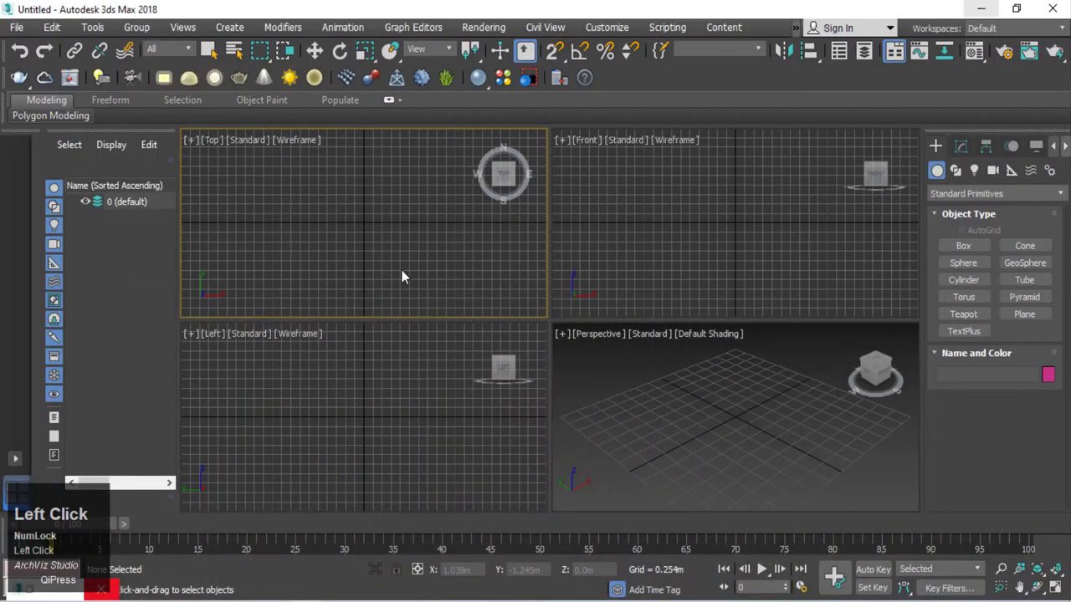
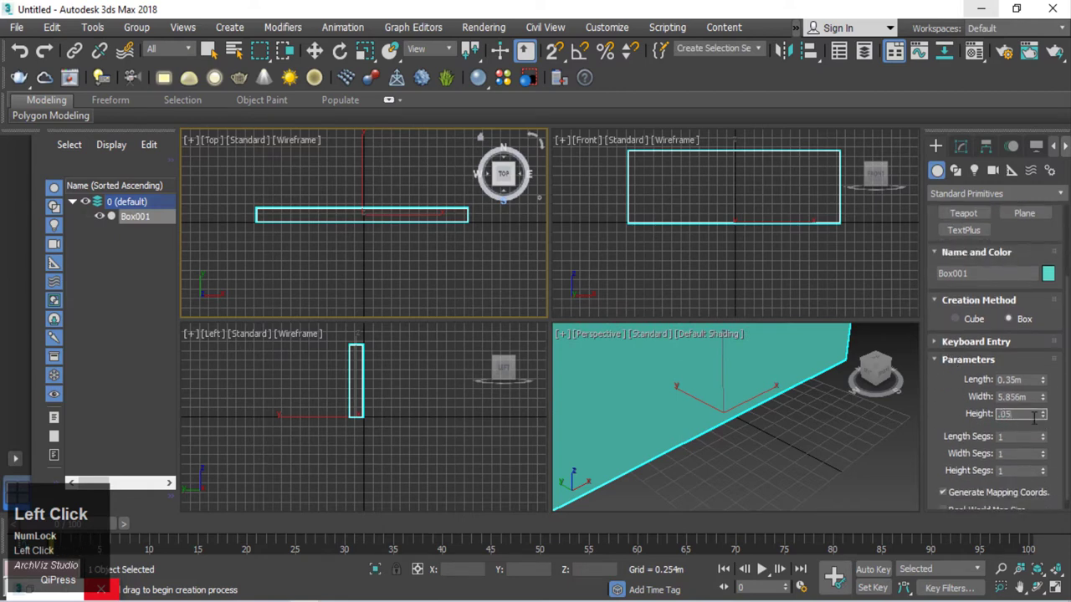
key(BackSpace)
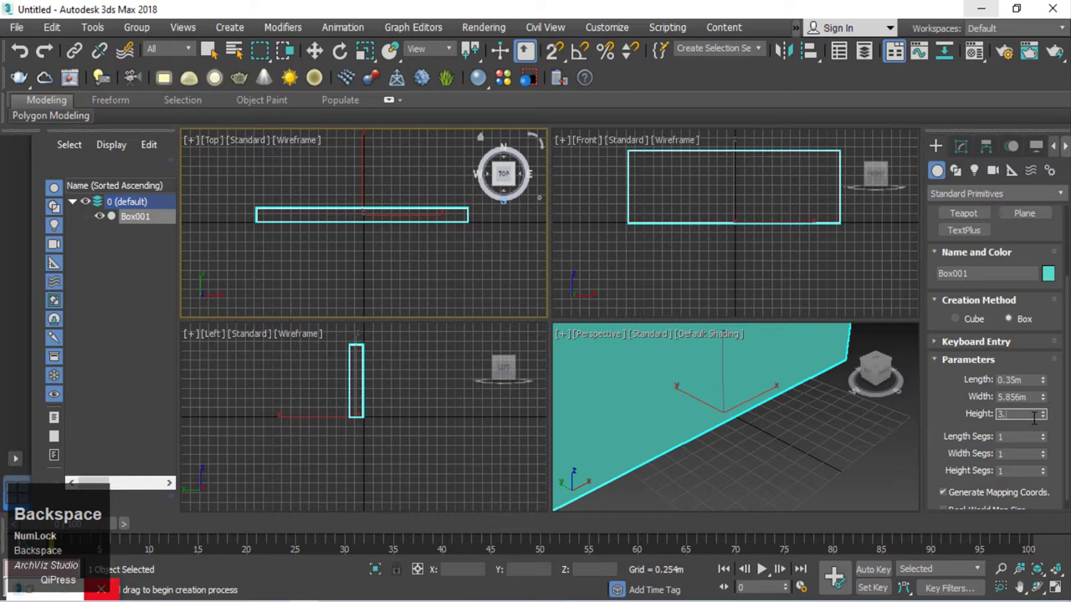
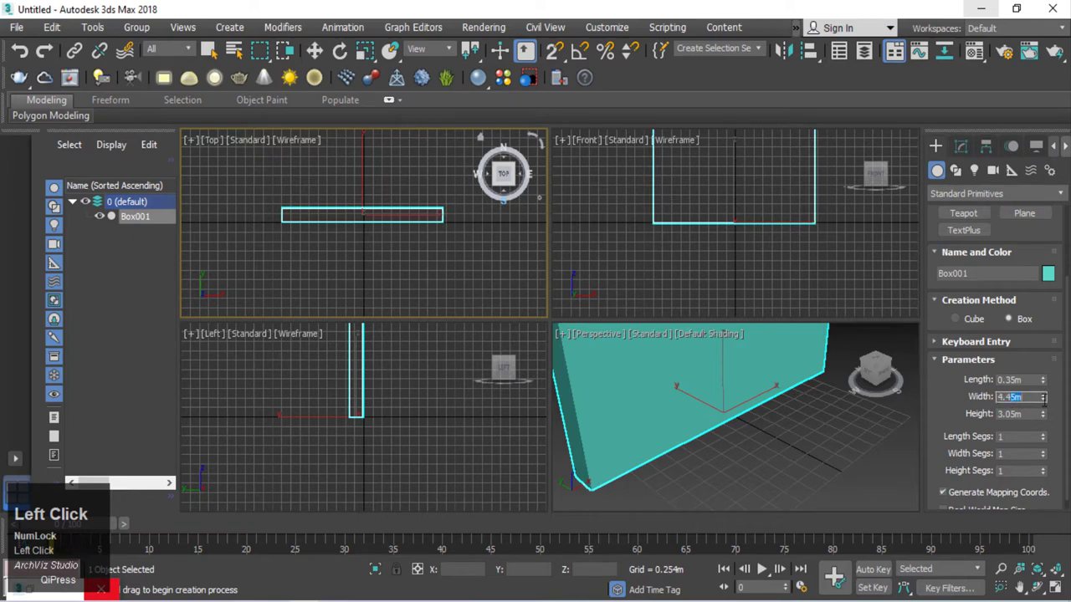
key(BackSpace)
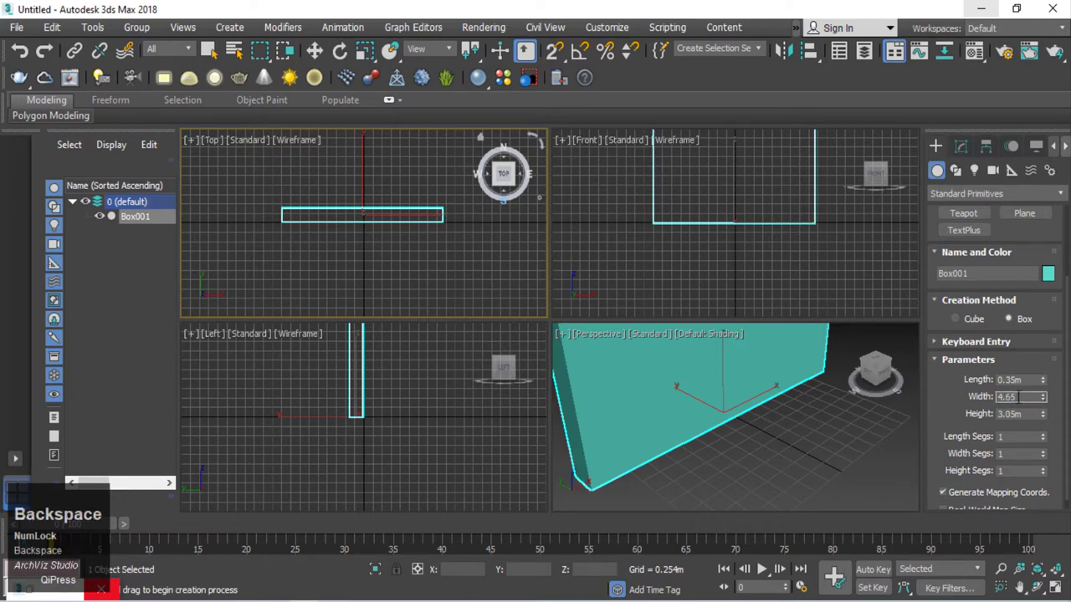
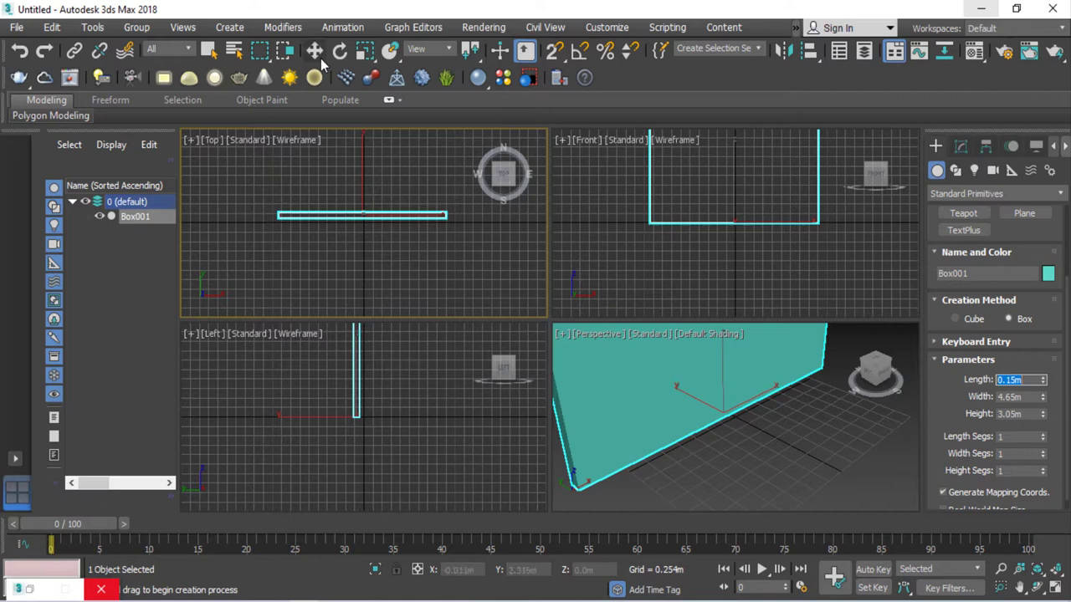
click(324, 57)
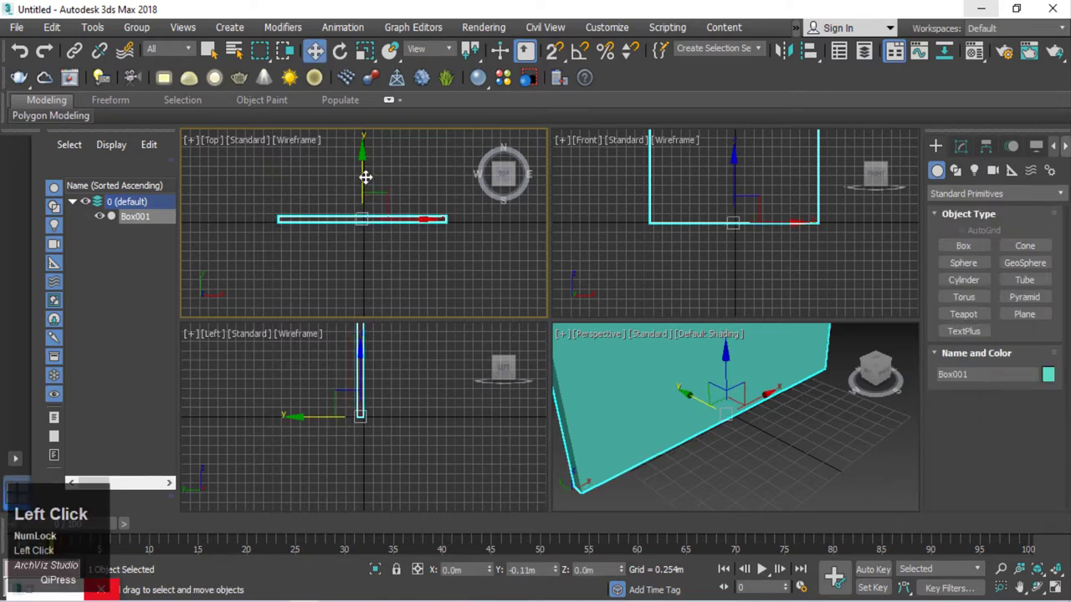
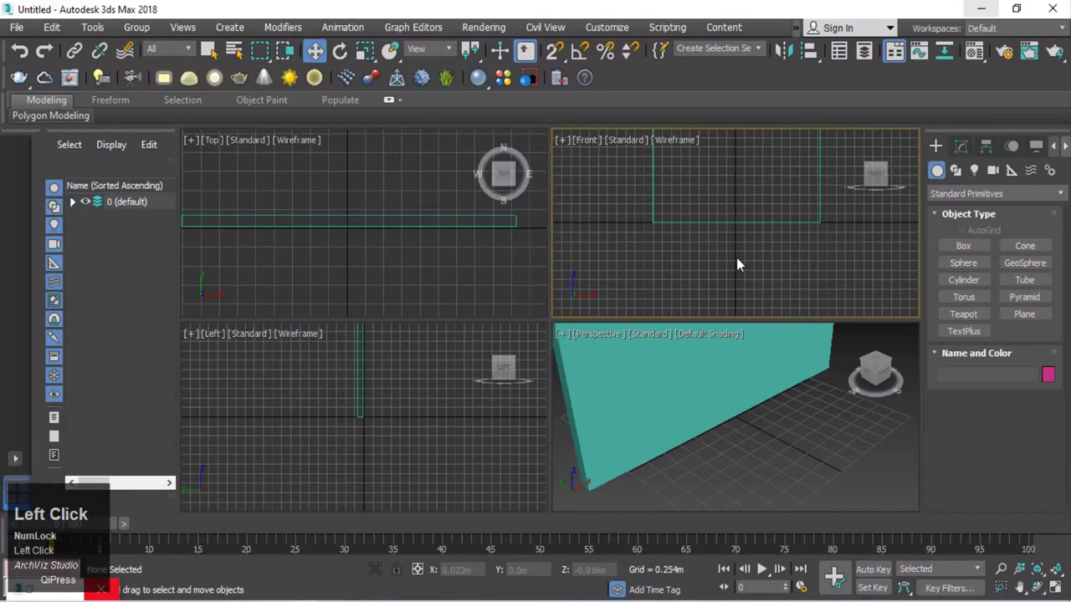
Step: Reposition the wall box and maximise the Front viewport to face it
key(f)
click(741, 262)
right_click(726, 251)
double_click(691, 251)
key(f)
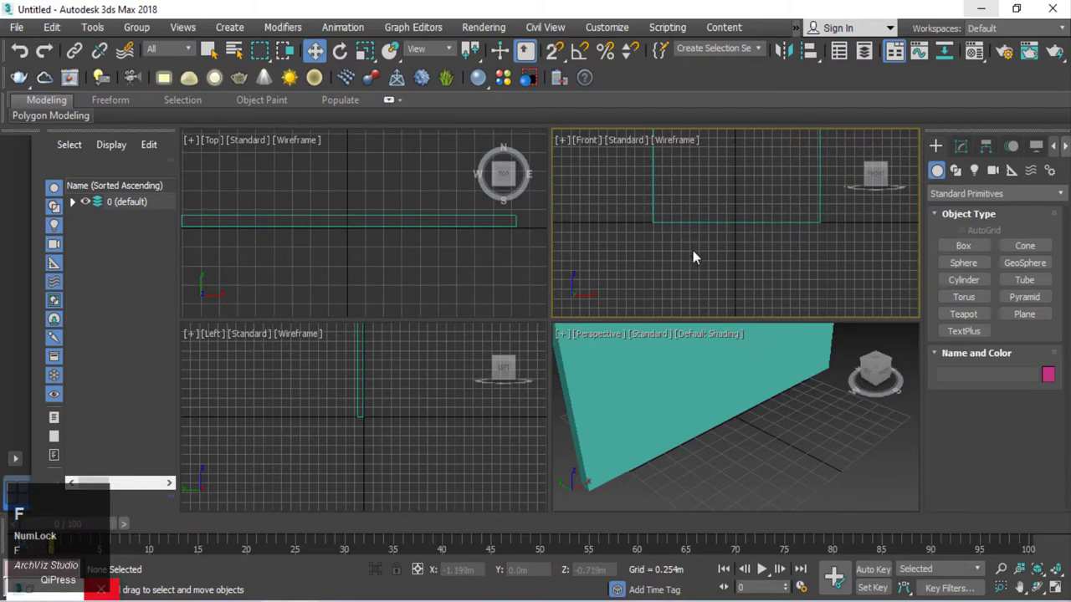
key(alt+w)
middle_click(627, 294)
Step: Assign a plain light grey VRayMtl to the selected wall box
key(g)
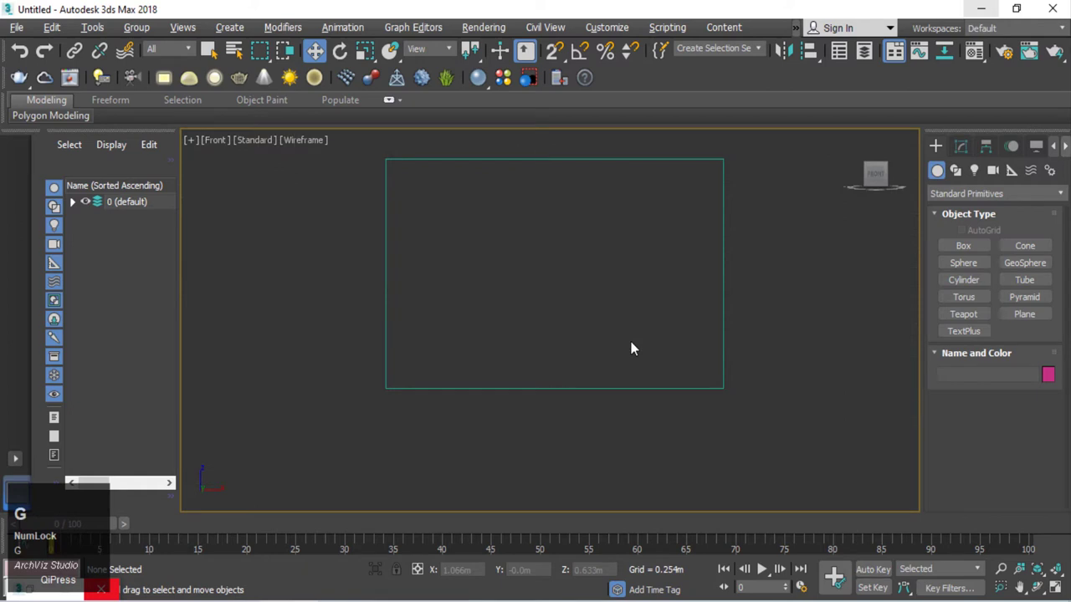
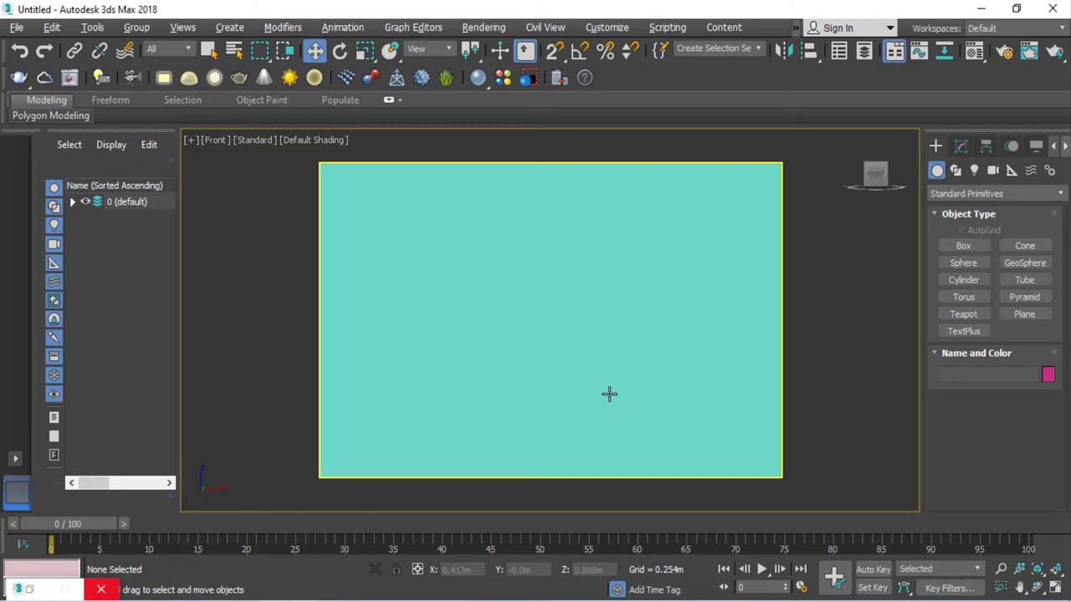
click(823, 339)
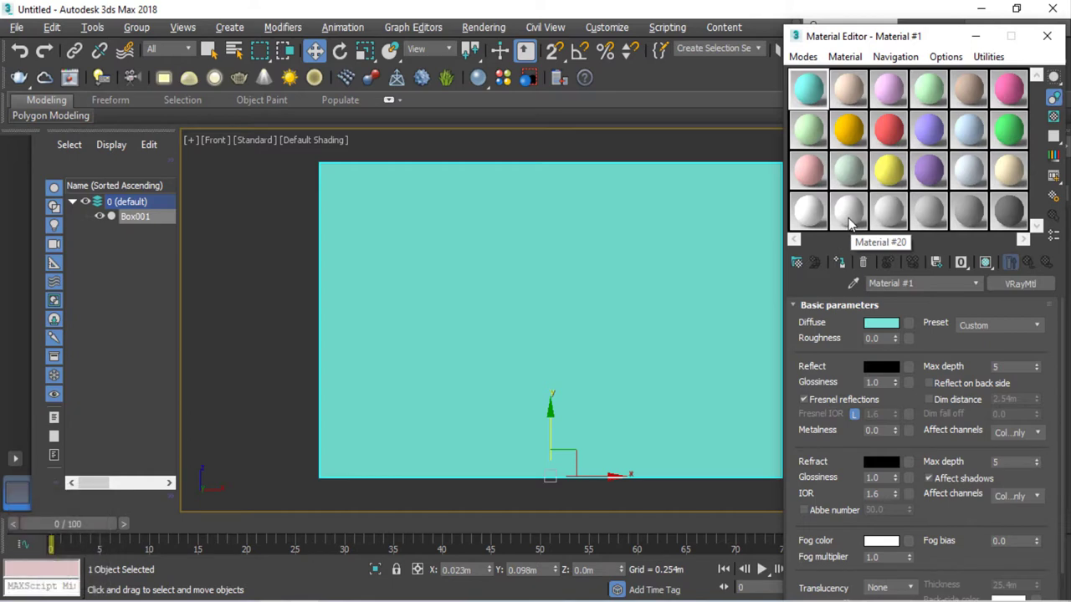
click(830, 241)
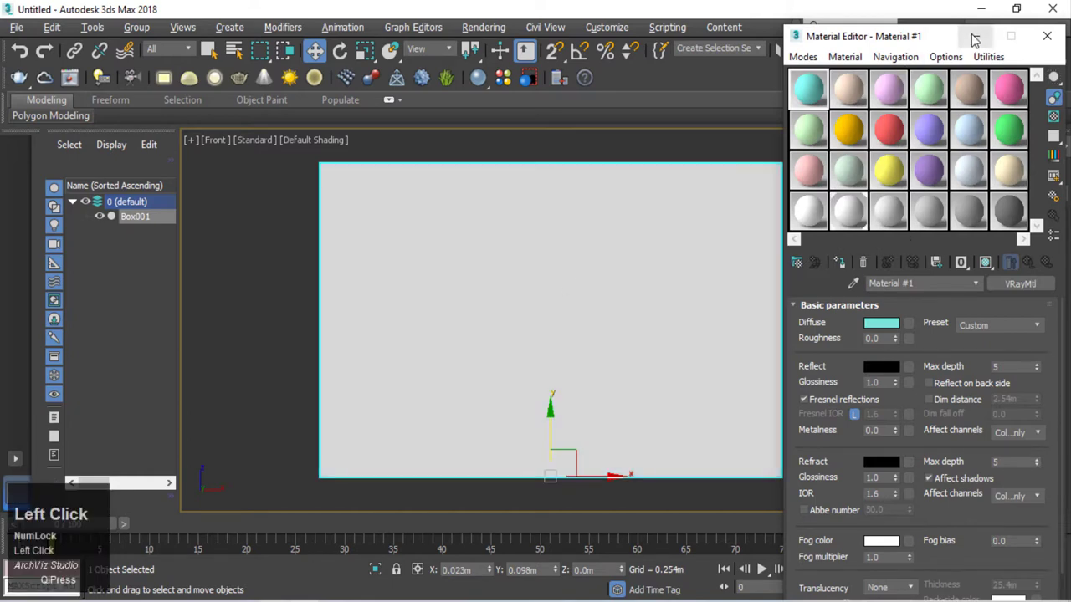
Step: Draw the lower panel's outer rectangle on the wall in red and begin the next panel rectangle
click(977, 34)
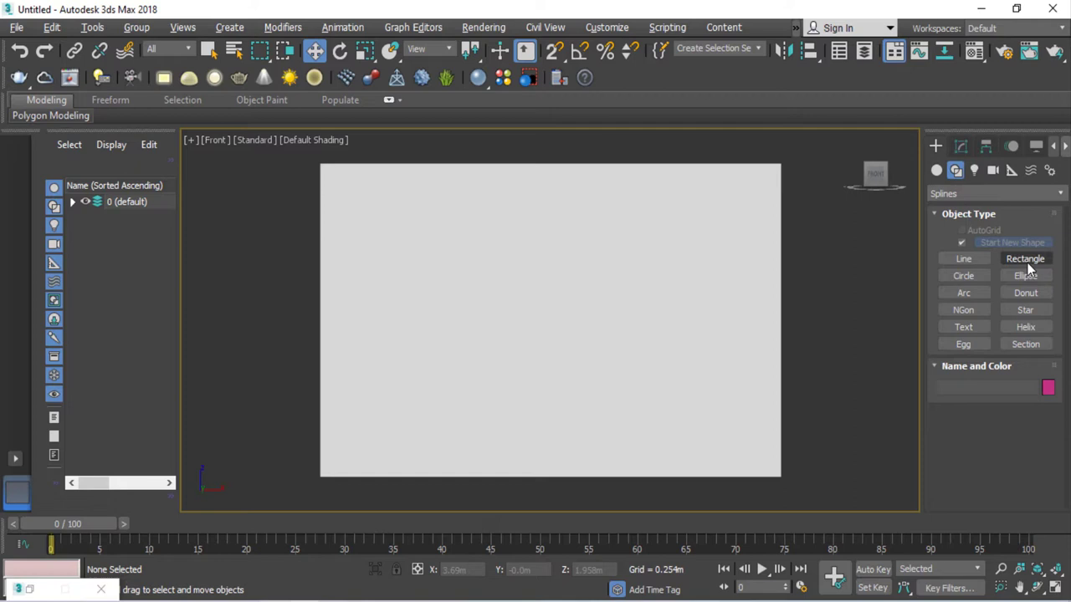
drag(1028, 264, 1057, 390)
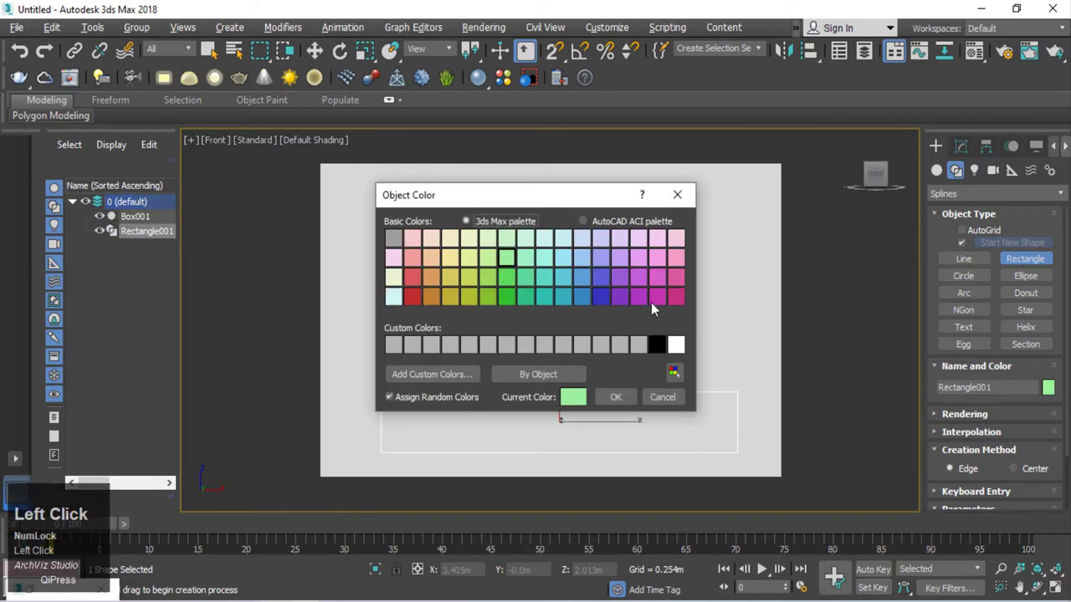
click(419, 302)
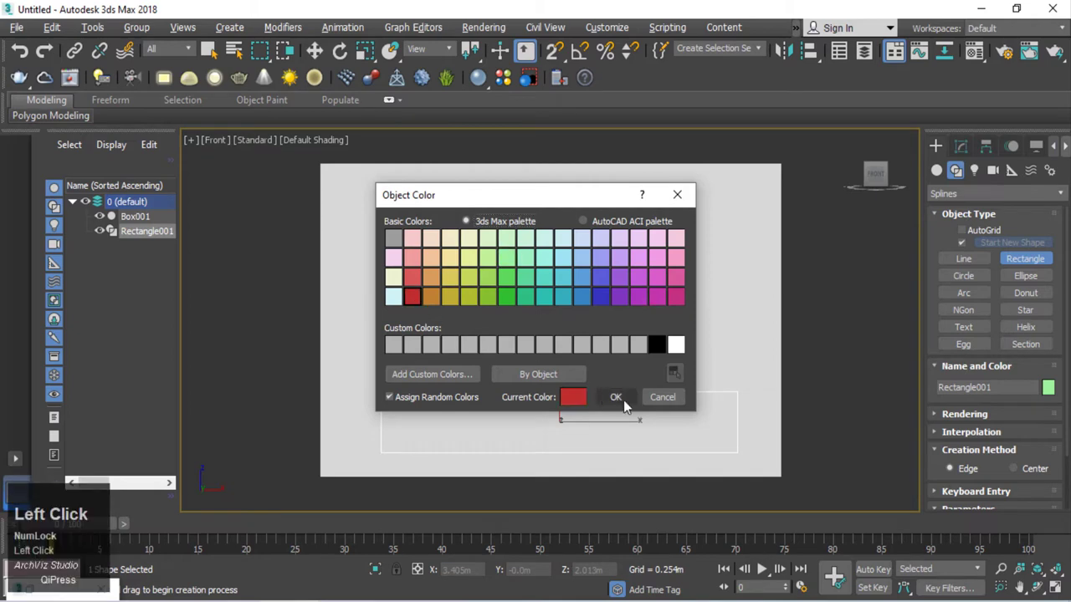
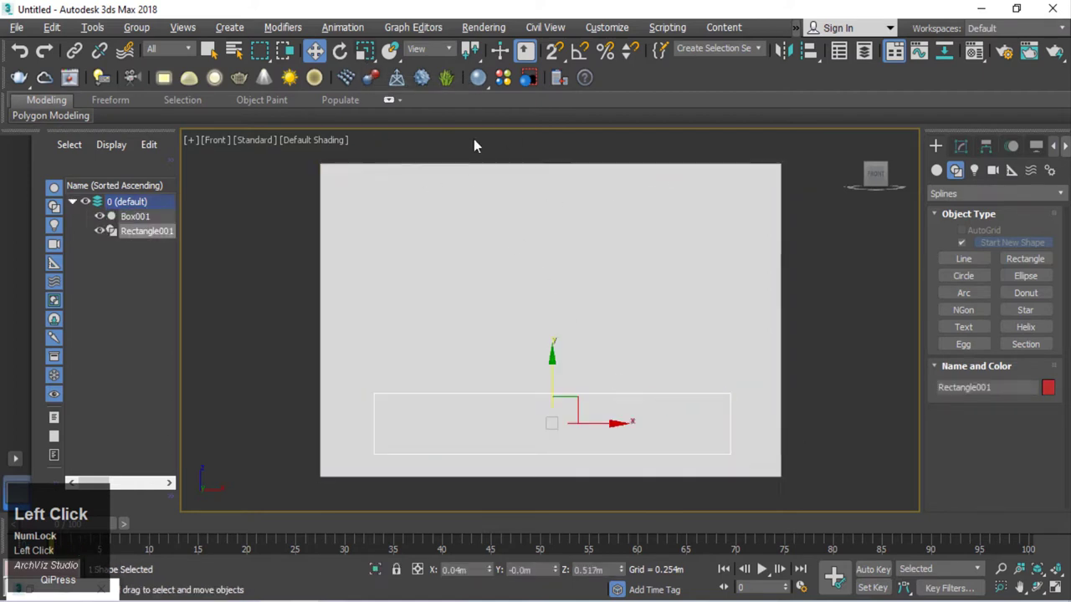
click(1041, 257)
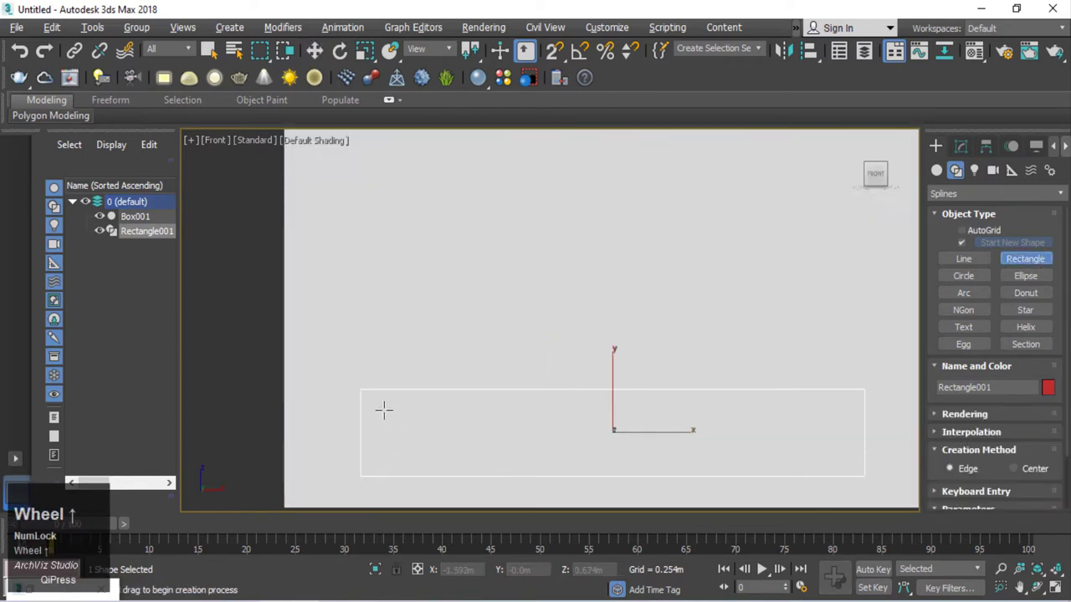
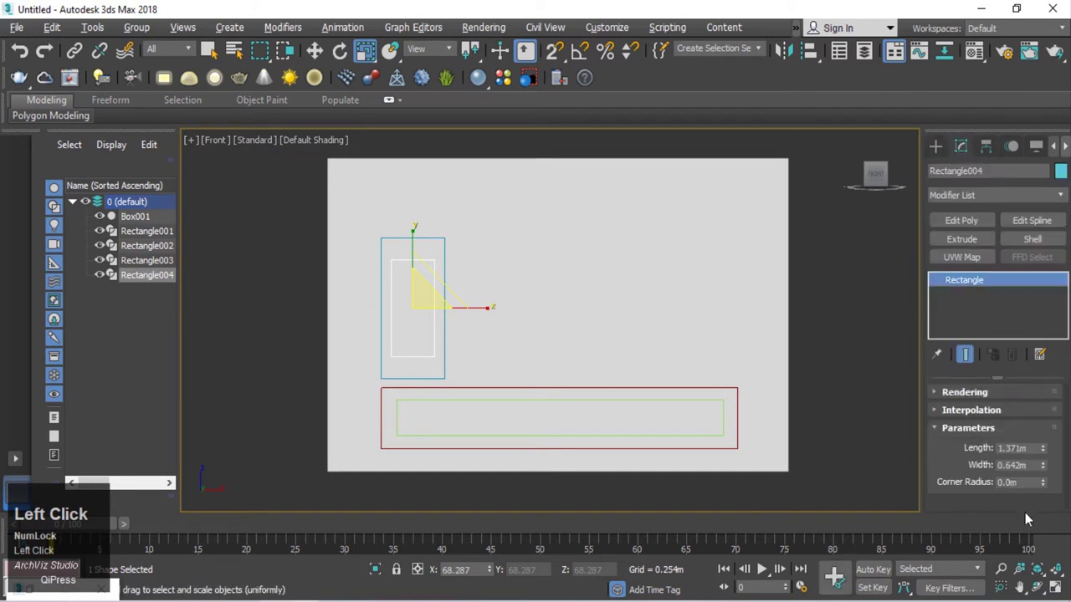
Step: Make the tall inner rectangle slightly taller and widen the lower panel's inner rectangle
drag(1047, 453, 860, 411)
right_click(861, 411)
click(837, 340)
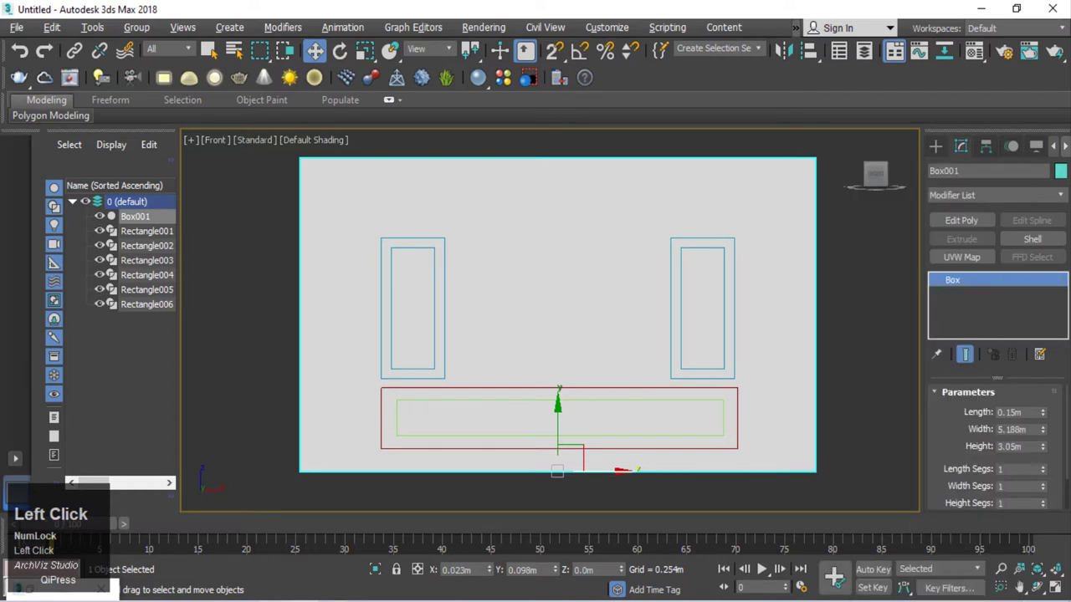
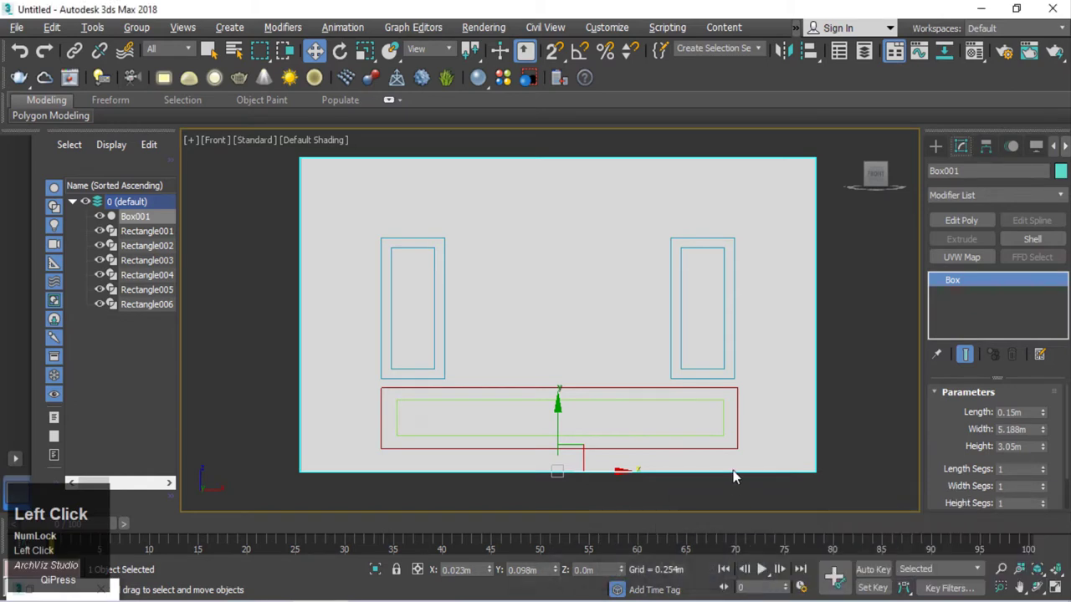
click(878, 425)
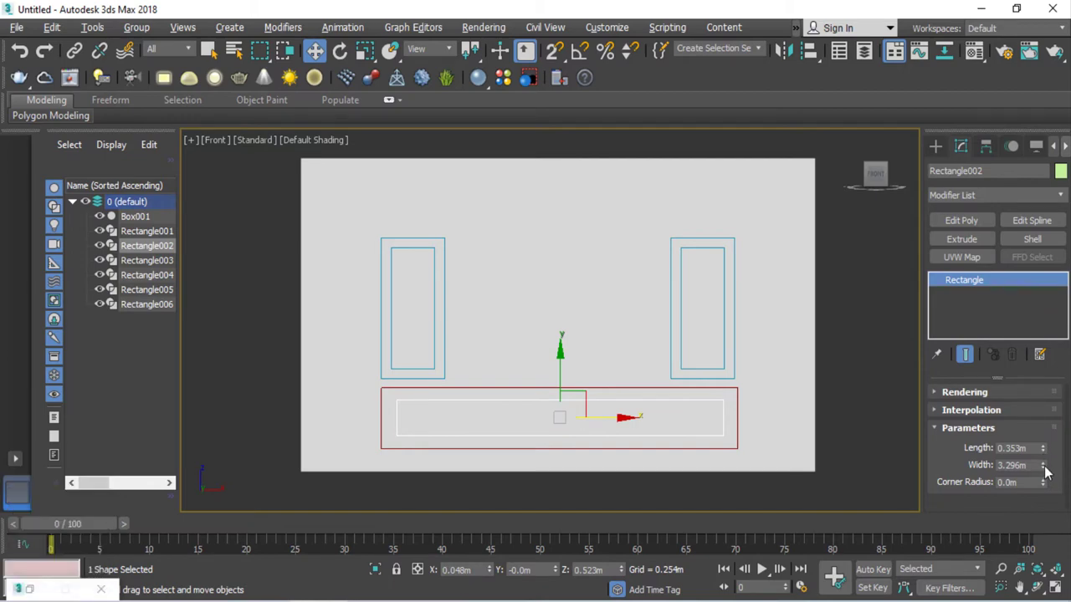
click(1046, 470)
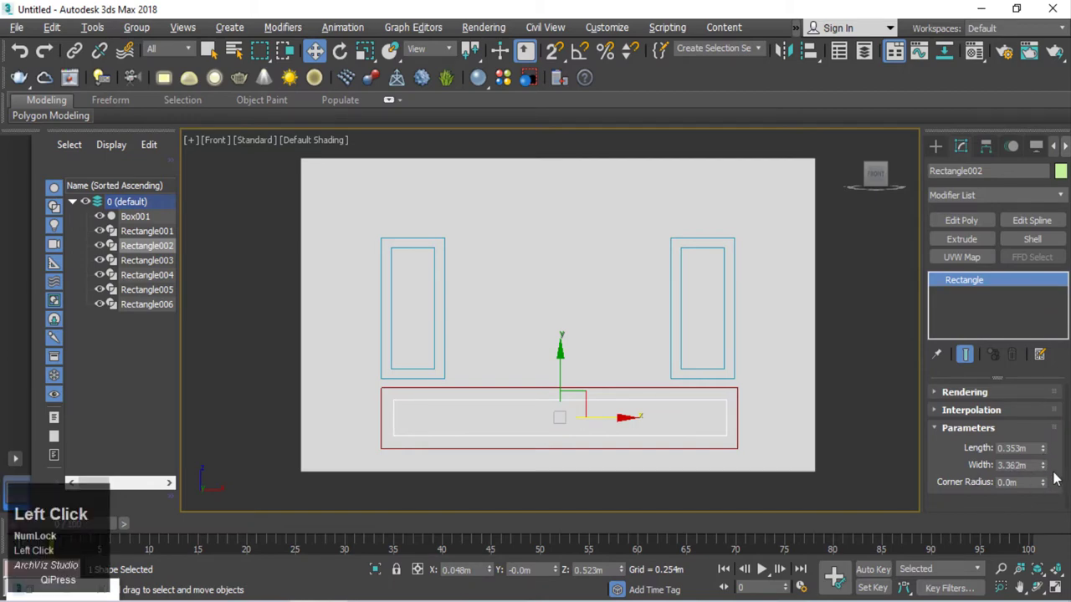
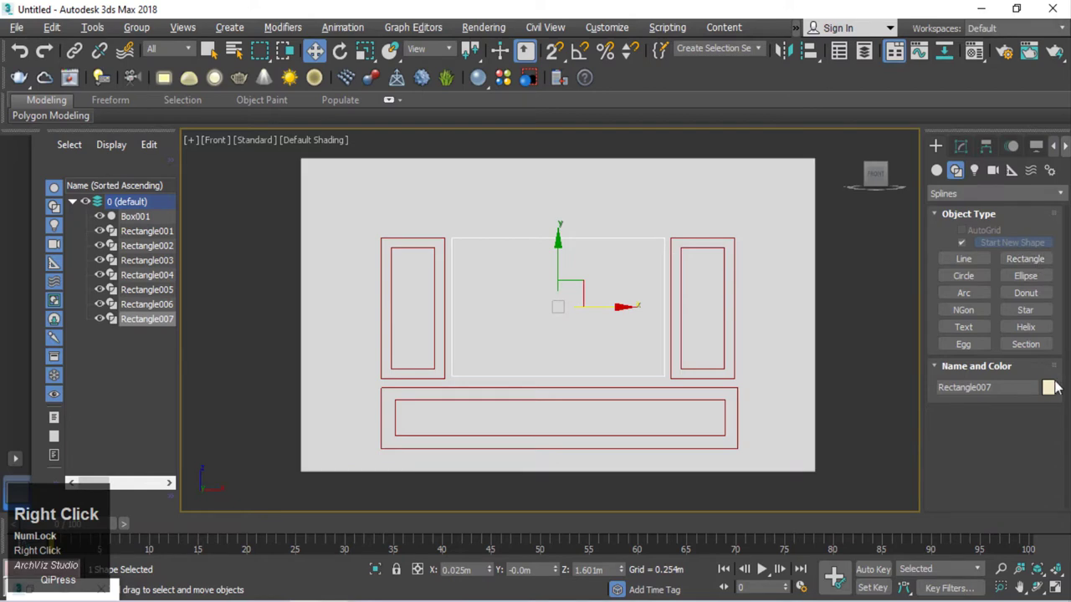
Step: Colour the central Rectangle007 red and add an Edit Spline modifier to it
click(1054, 387)
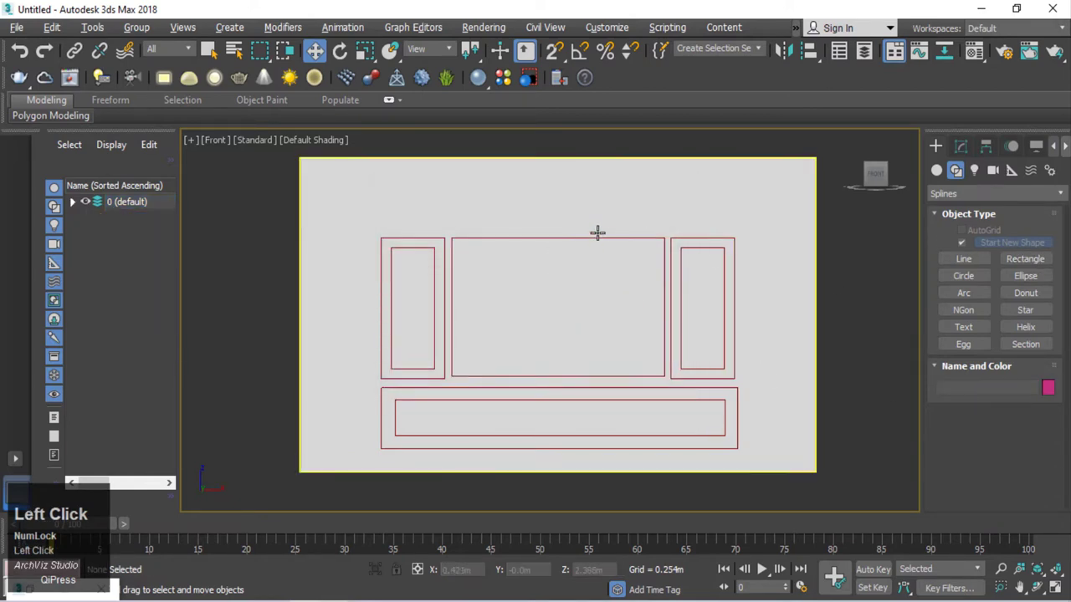
scroll(up, 3)
scroll(down, 3)
scroll(down, 3)
scroll(down, 3)
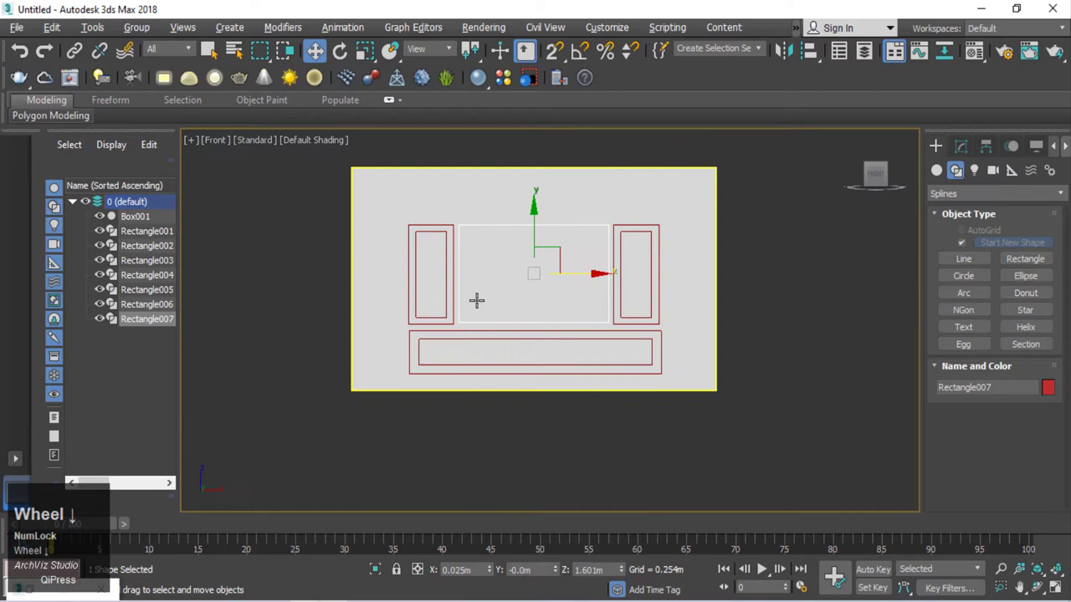
scroll(up, 3)
click(974, 149)
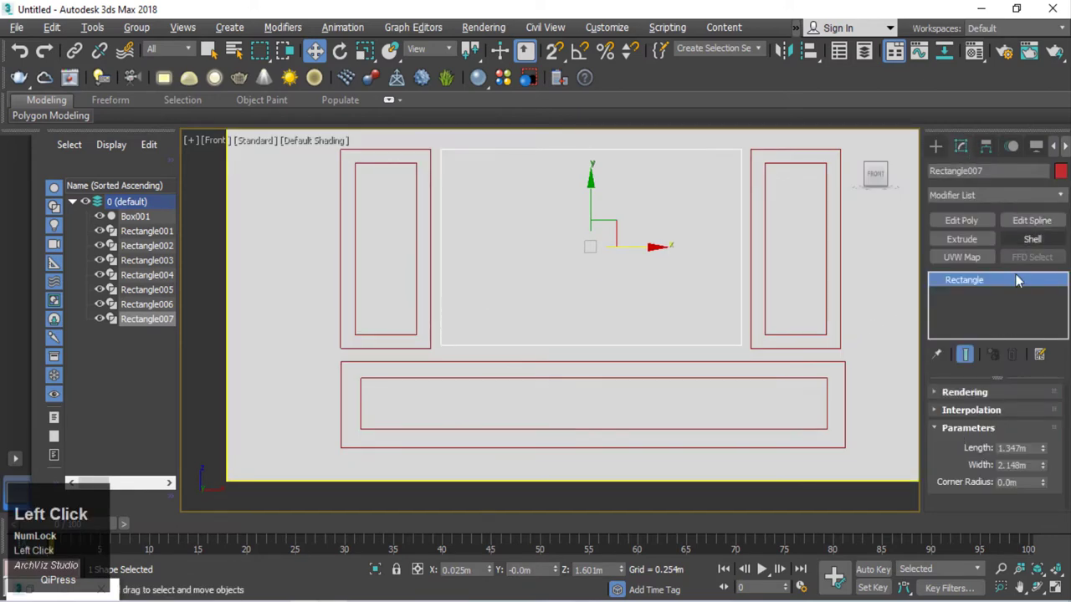
Step: Select the four corner vertices and chamfer them into straight bevels
drag(1046, 226, 456, 365)
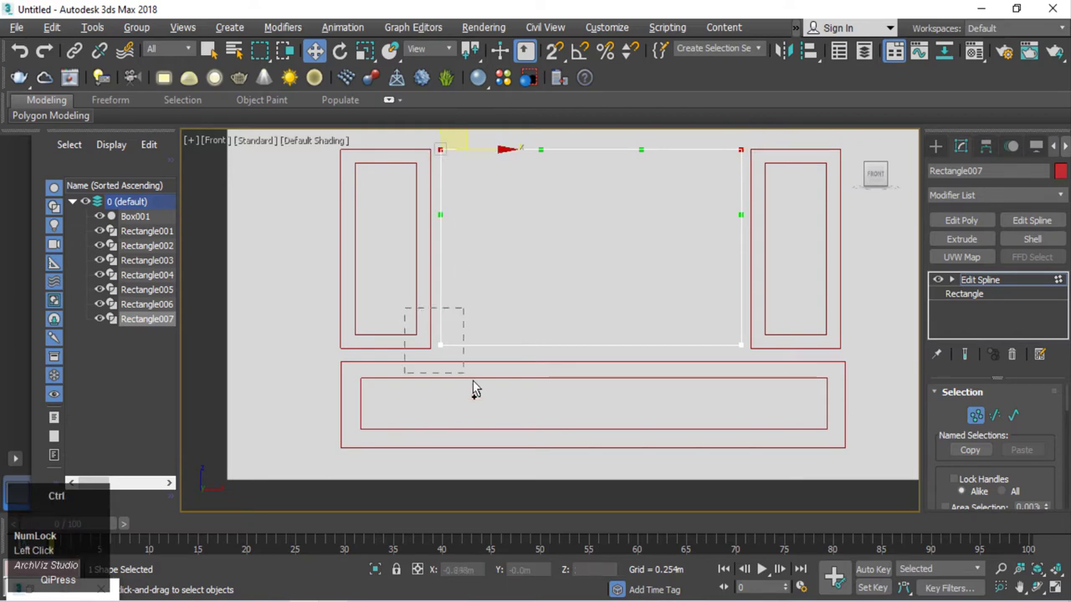
drag(719, 339, 977, 441)
middle_click(483, 260)
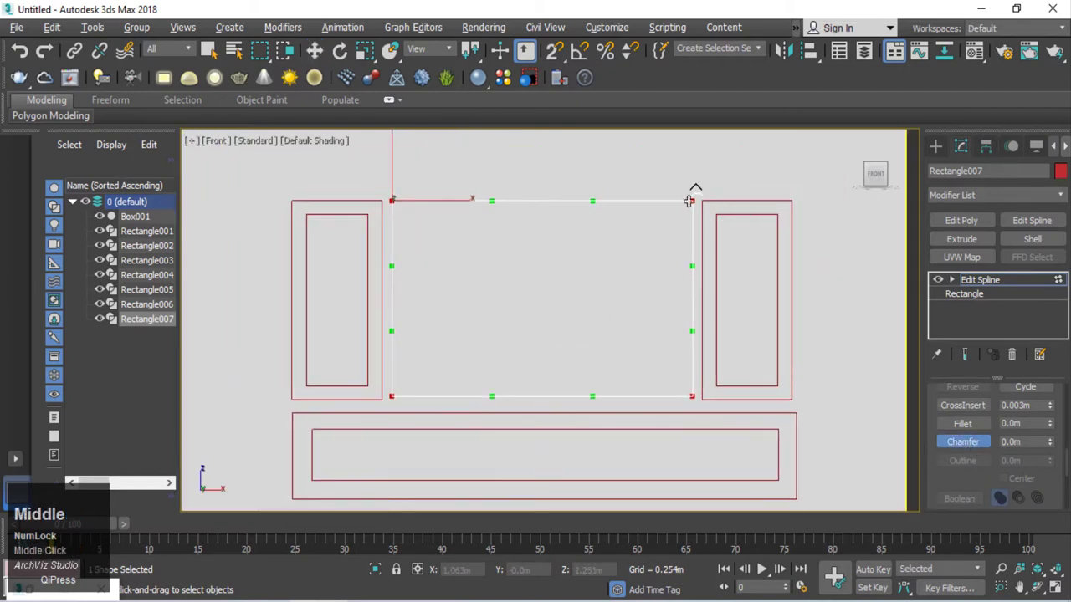
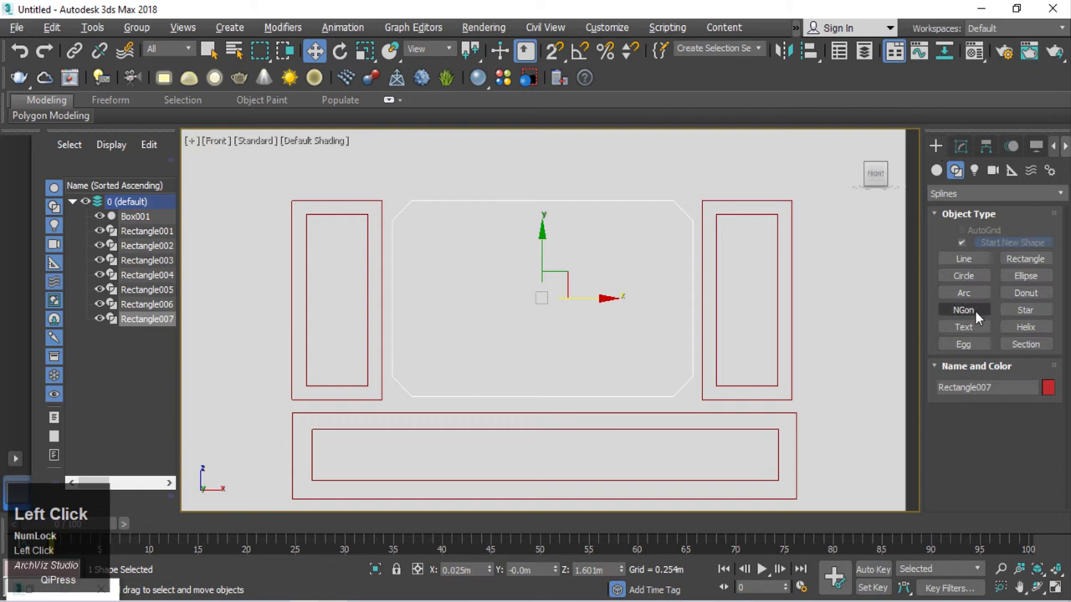
Step: Activate the Arc shape tool and enable vertex/midpoint snapping at the panel's corner
click(969, 299)
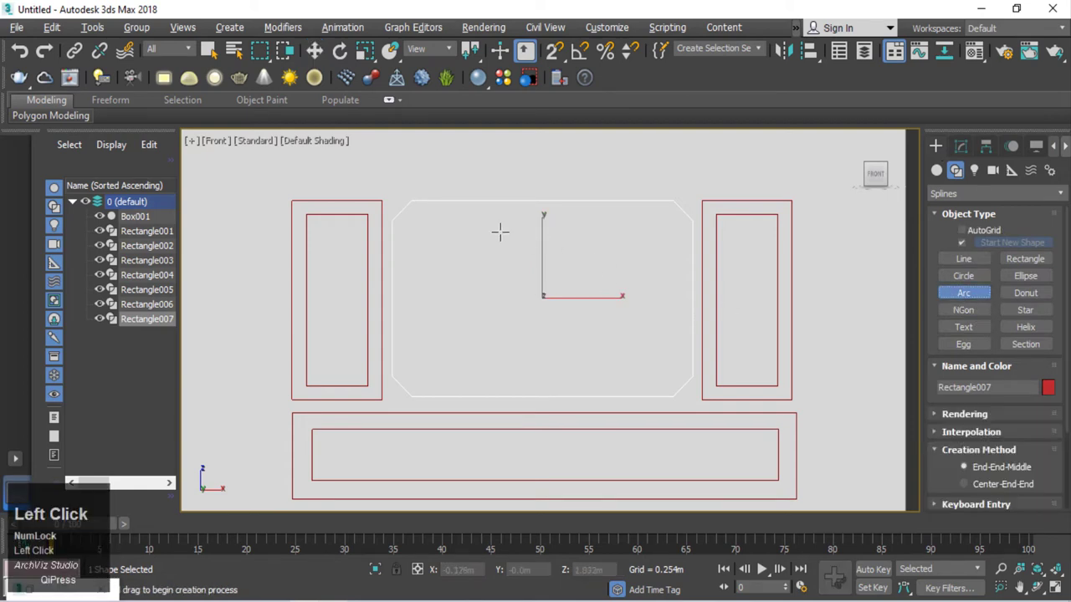
scroll(up, 3)
drag(555, 63, 559, 60)
right_click(558, 61)
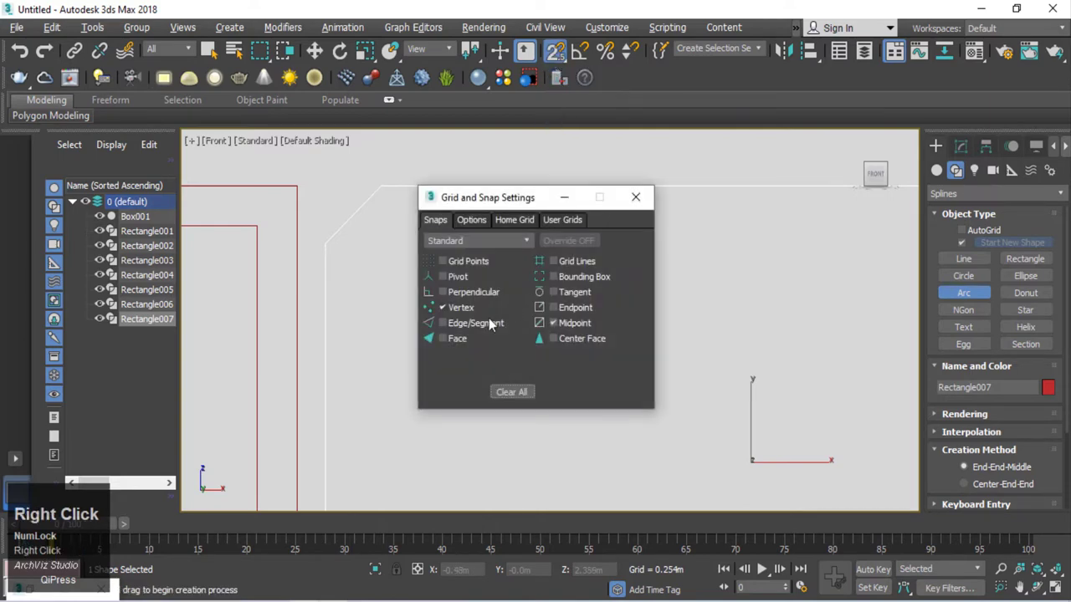
click(559, 328)
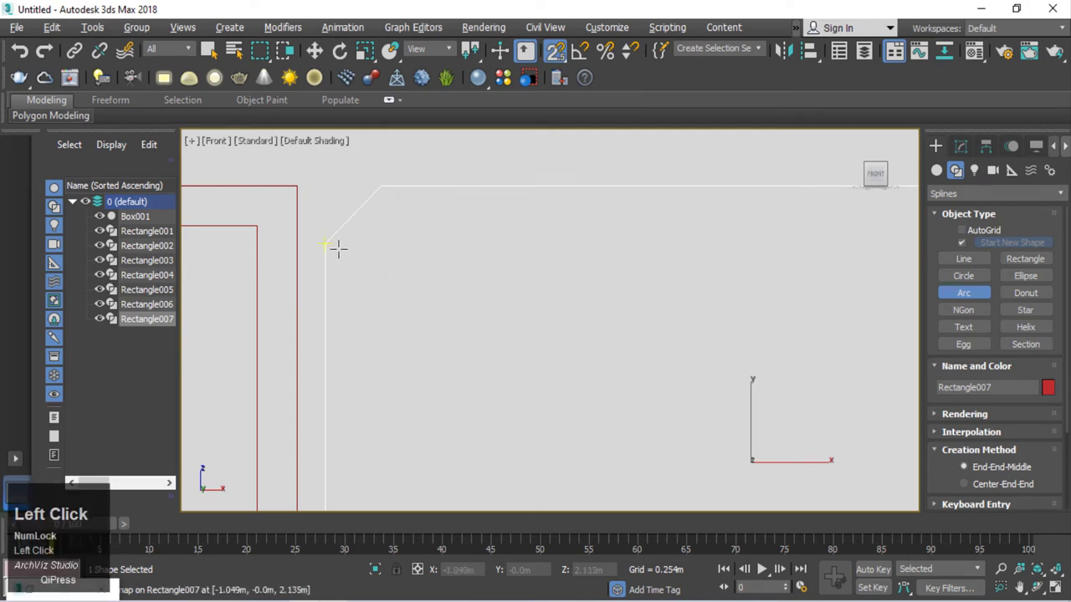
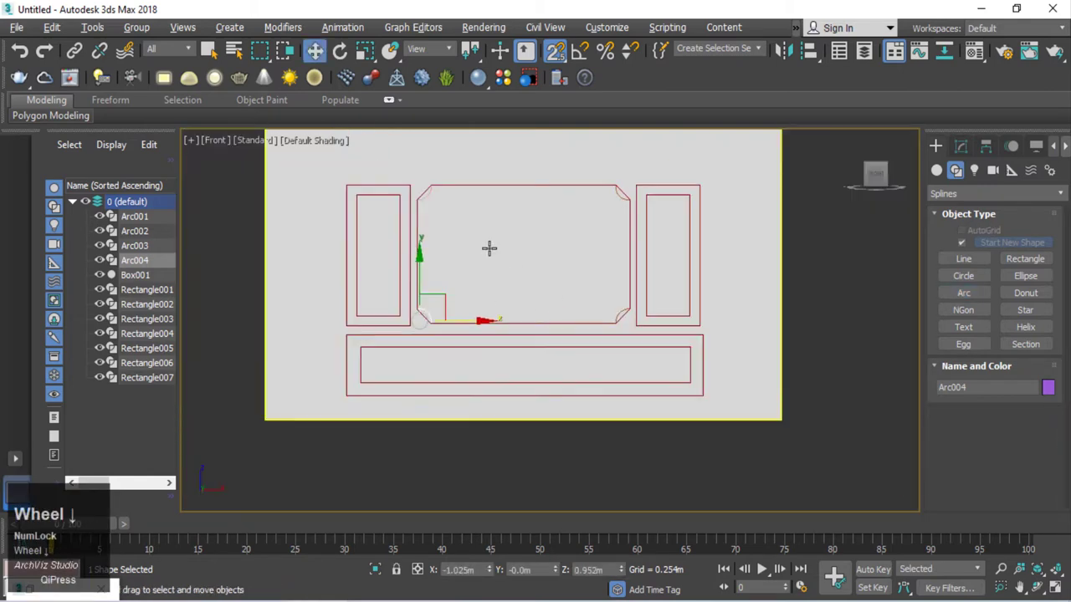
Step: Delete the chamfer segments and attach the corner arcs into one continuous curved outline
click(239, 251)
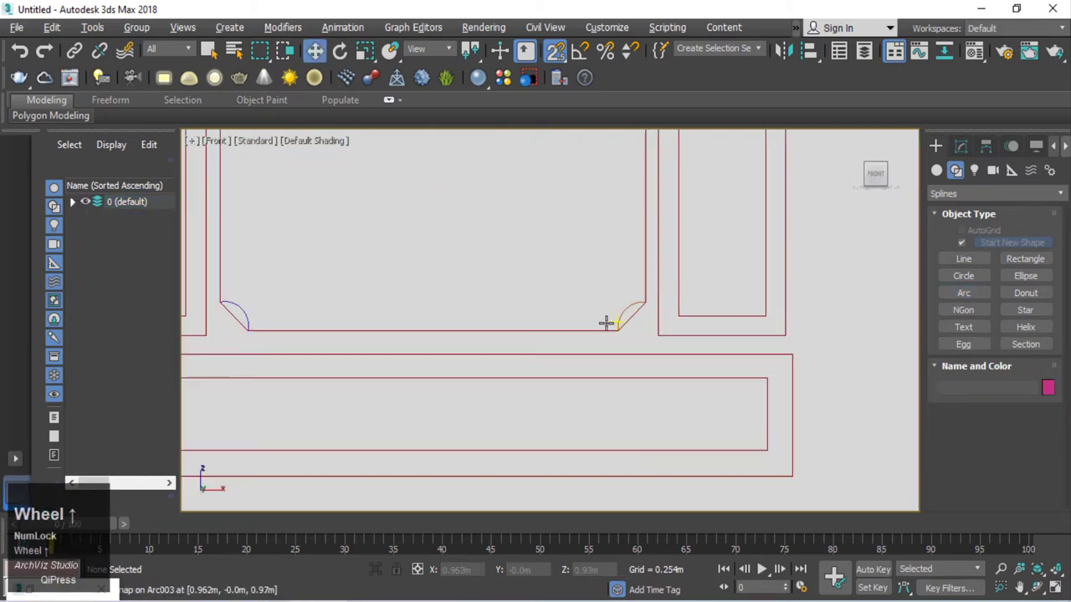
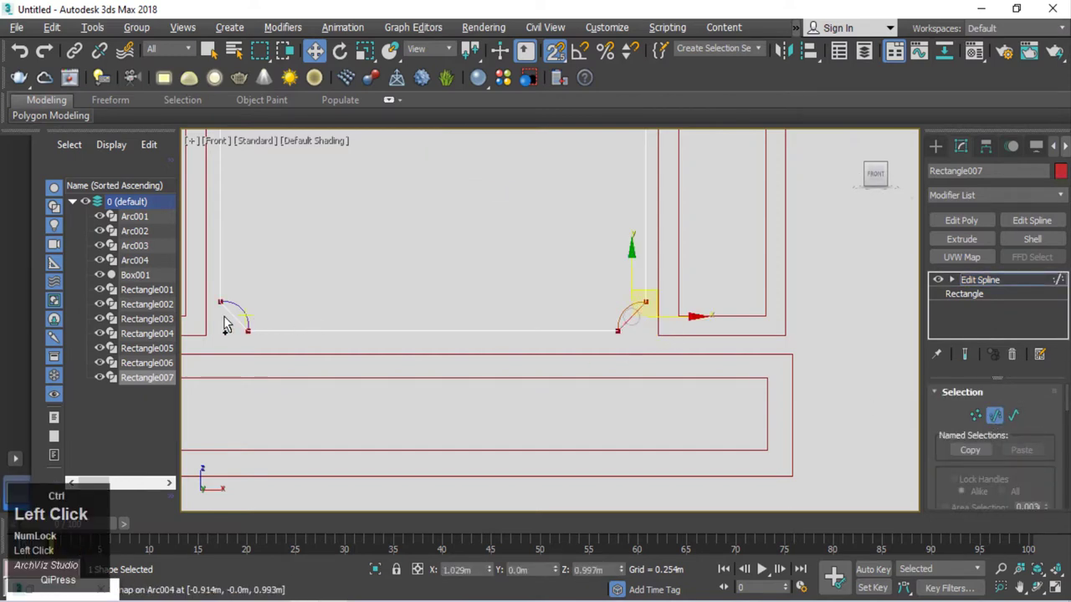
scroll(down, 3)
middle_click(392, 285)
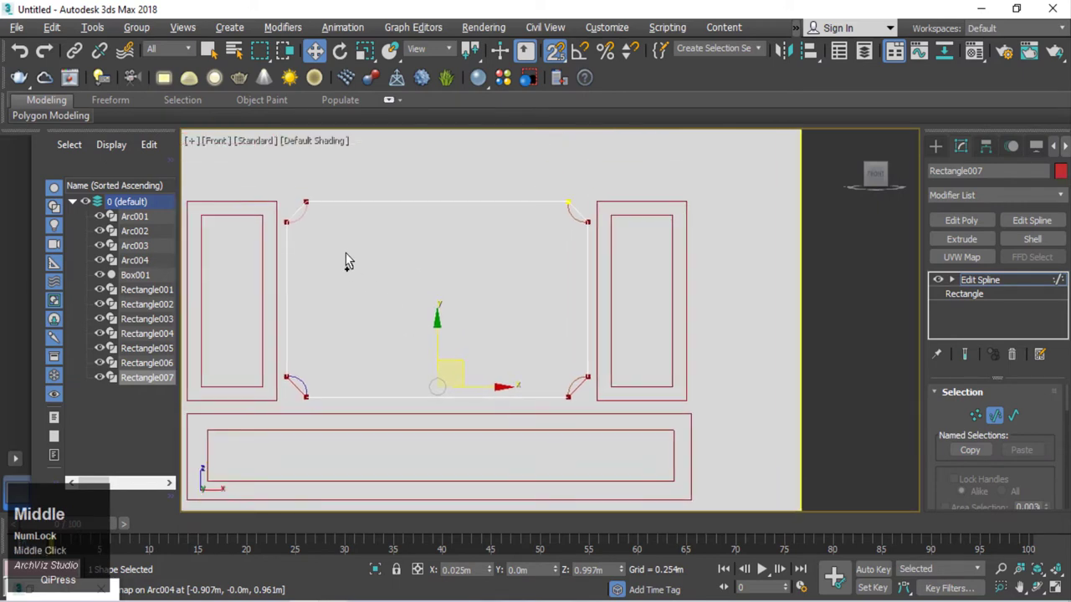
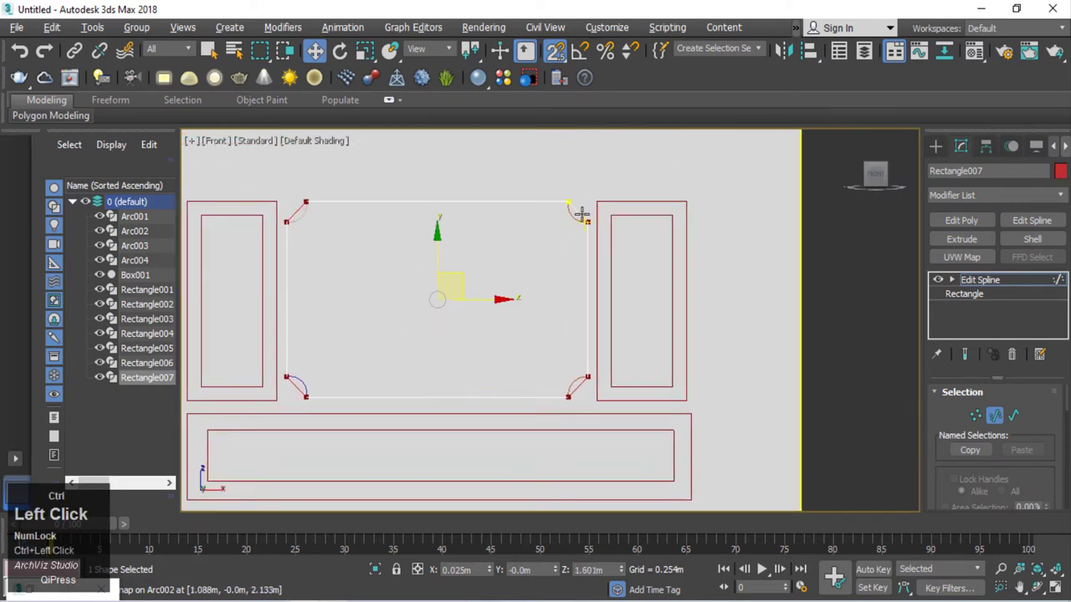
key(Delete)
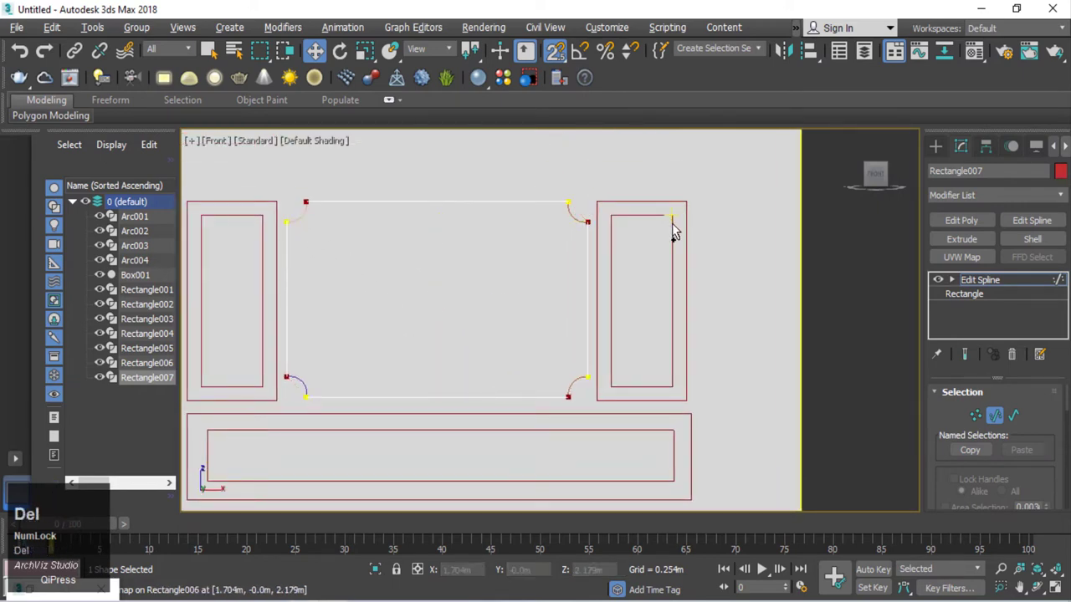
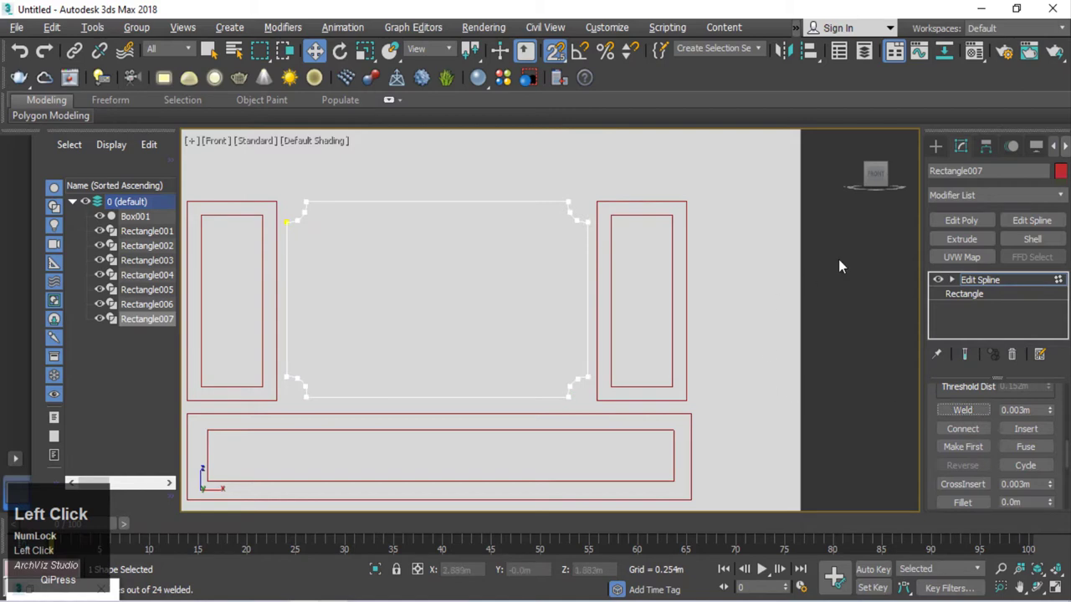
right_click(843, 264)
Step: Shift-scale the curved-corner outline to create a smaller inset copy inside the panel
click(819, 240)
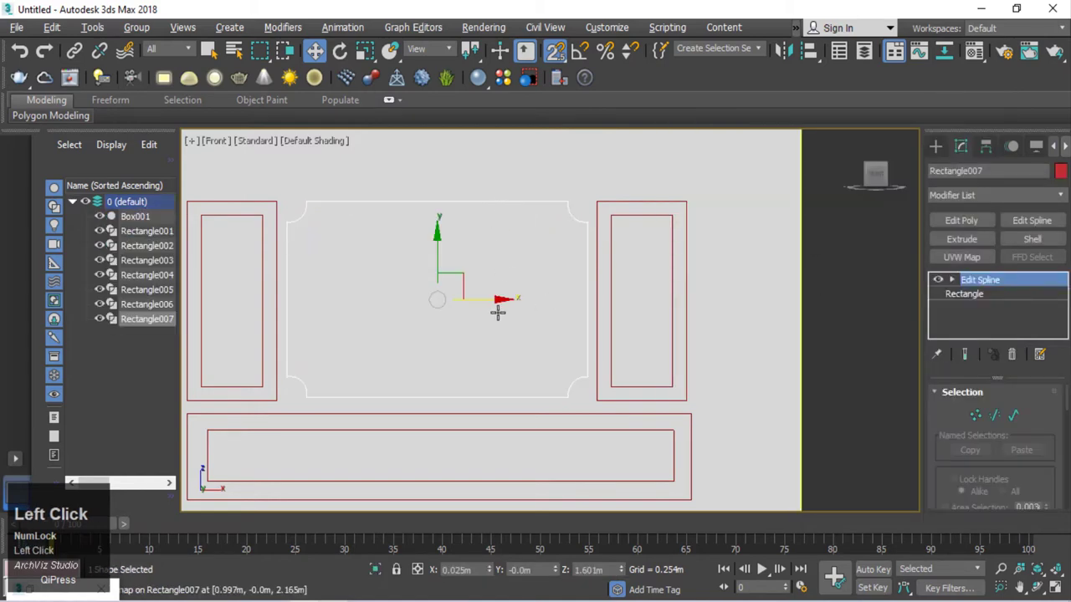
key(ctrl+z)
click(828, 315)
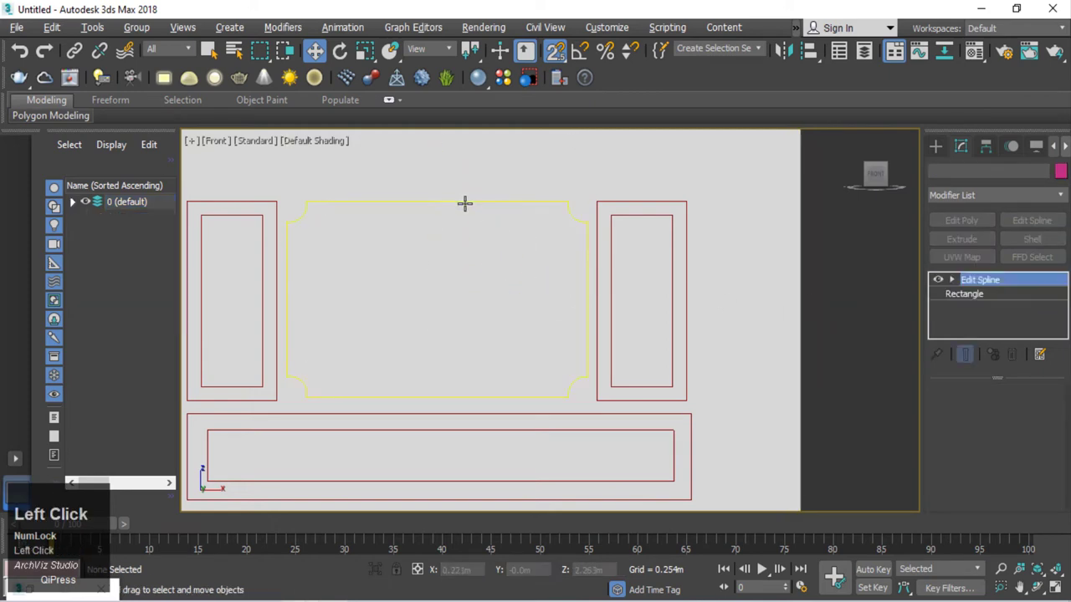
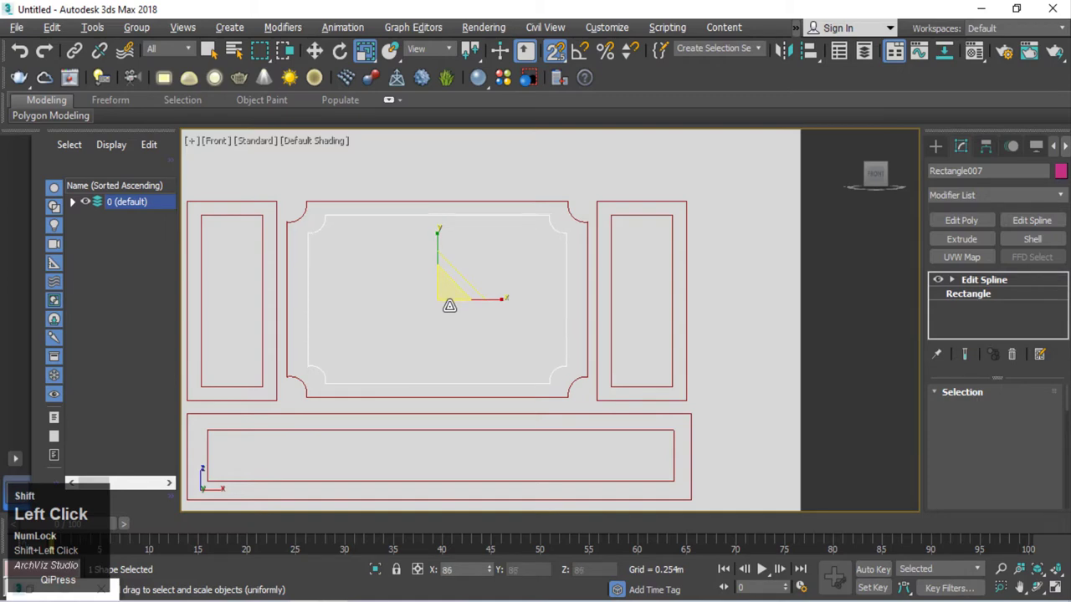
click(551, 380)
Step: Zoom extents to fit all wall shapes and deselect everything
scroll(down, 3)
key(z)
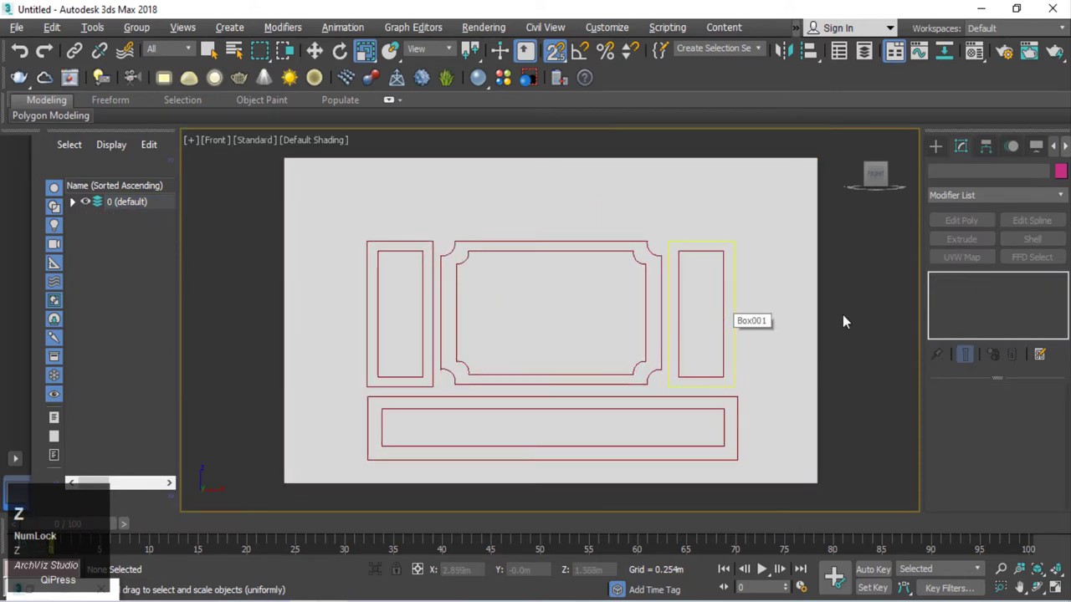
click(851, 319)
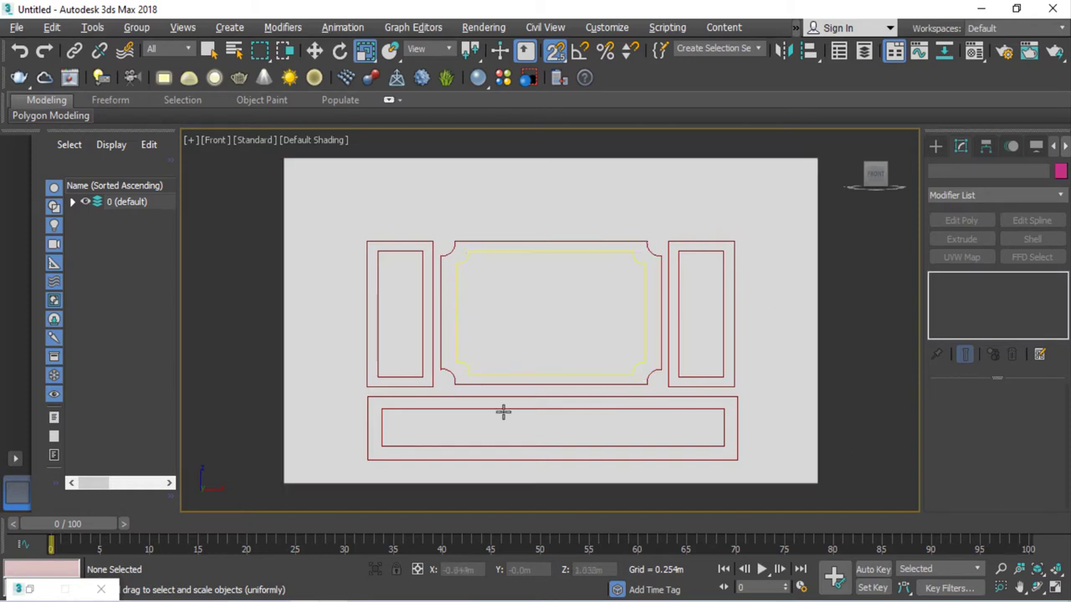
click(867, 343)
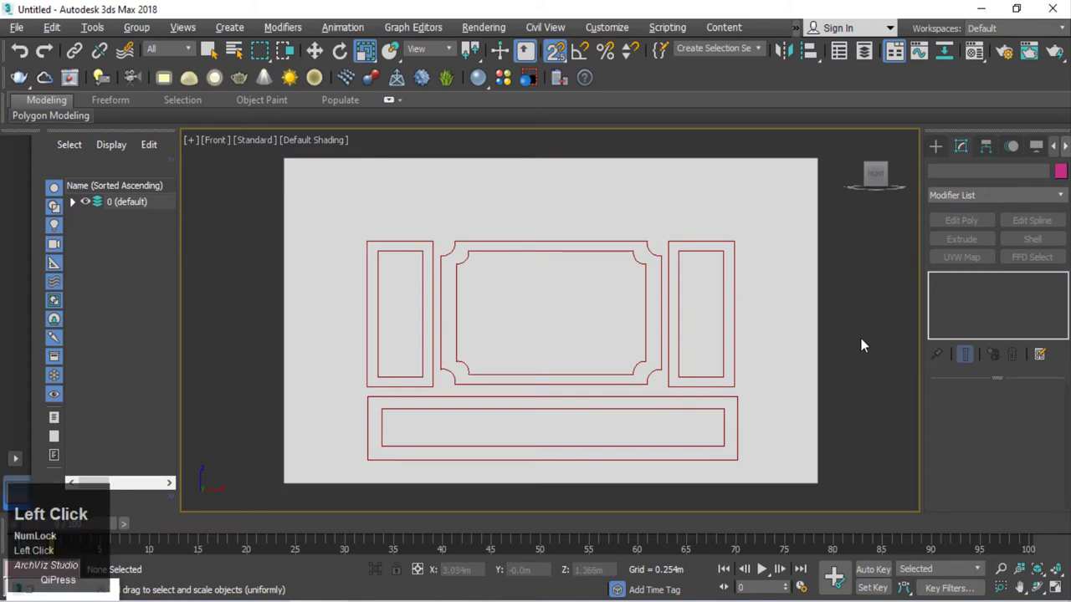
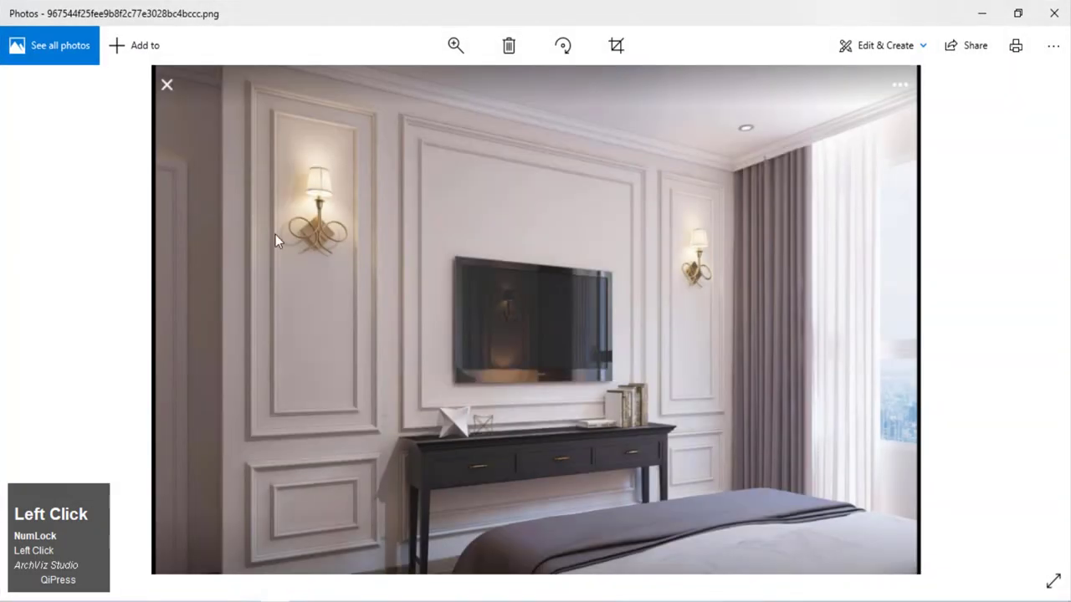
Step: Switch to the Top view without grid, then pan and zoom to fit the panel outlines
scroll(up, 3)
scroll(down, 3)
drag(164, 276, 997, 19)
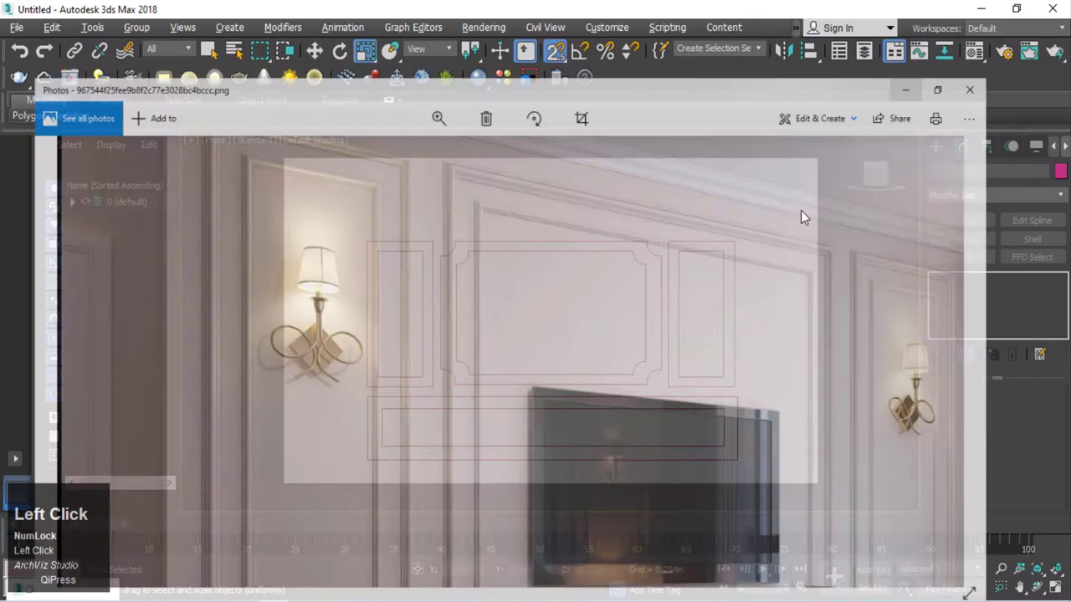
key(t)
key(z)
drag(585, 473, 615, 426)
middle_click(611, 428)
key(g)
middle_click(539, 439)
key(z)
middle_click(557, 446)
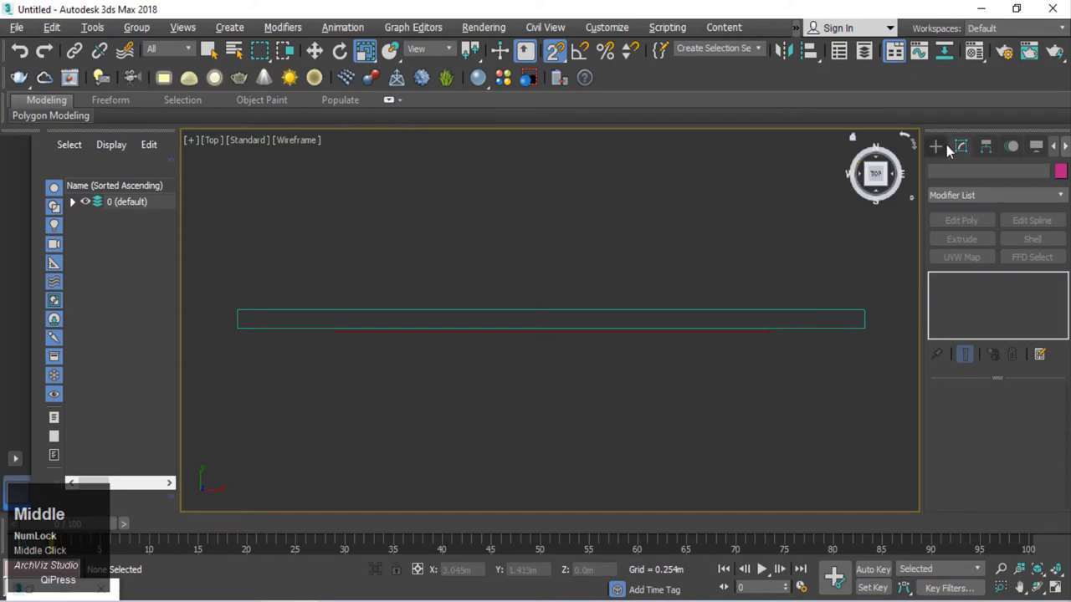
Step: Draw Line001 as a stepped half-profile ending in a long diagonal peak, framed in the Top view
click(950, 148)
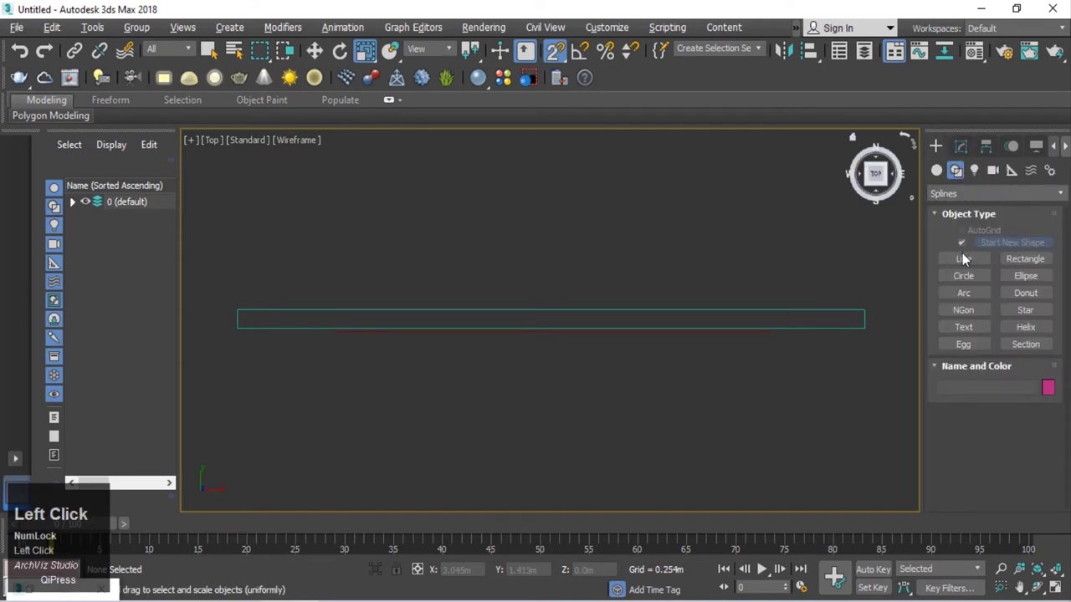
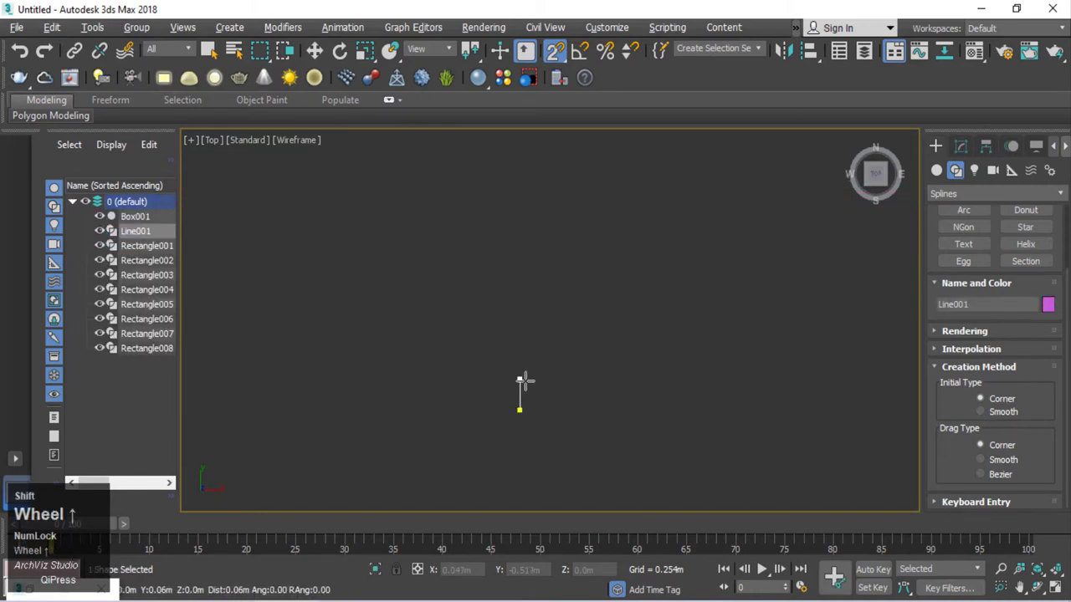
scroll(up, 3)
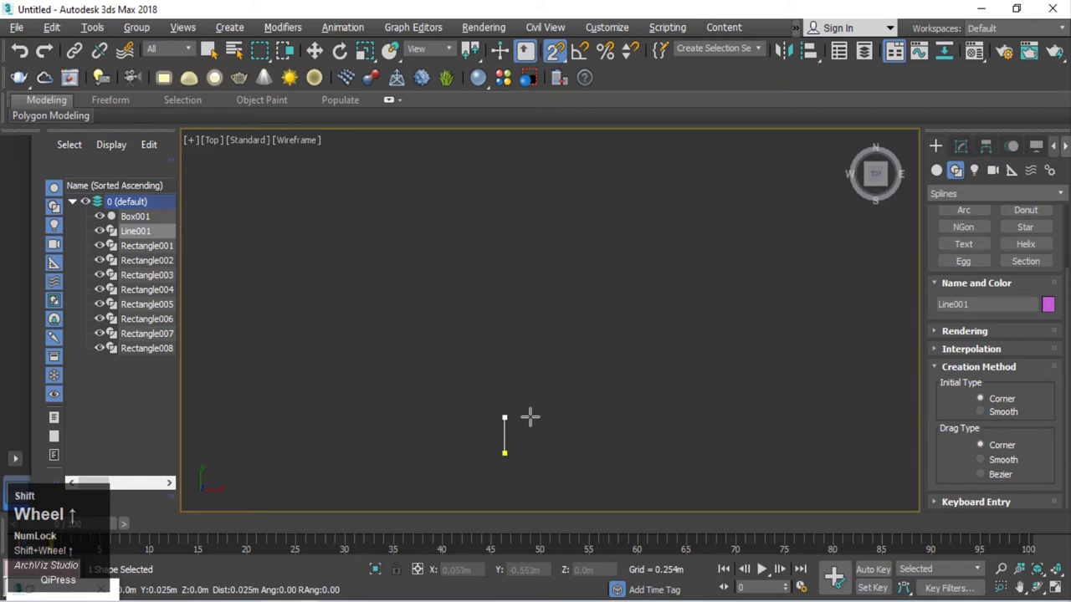
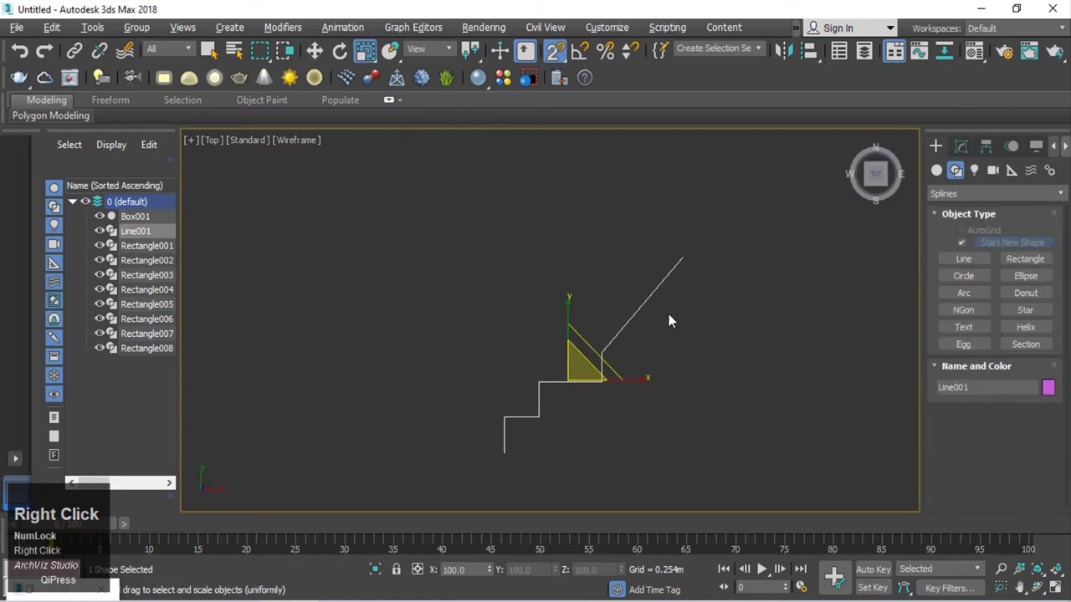
click(657, 305)
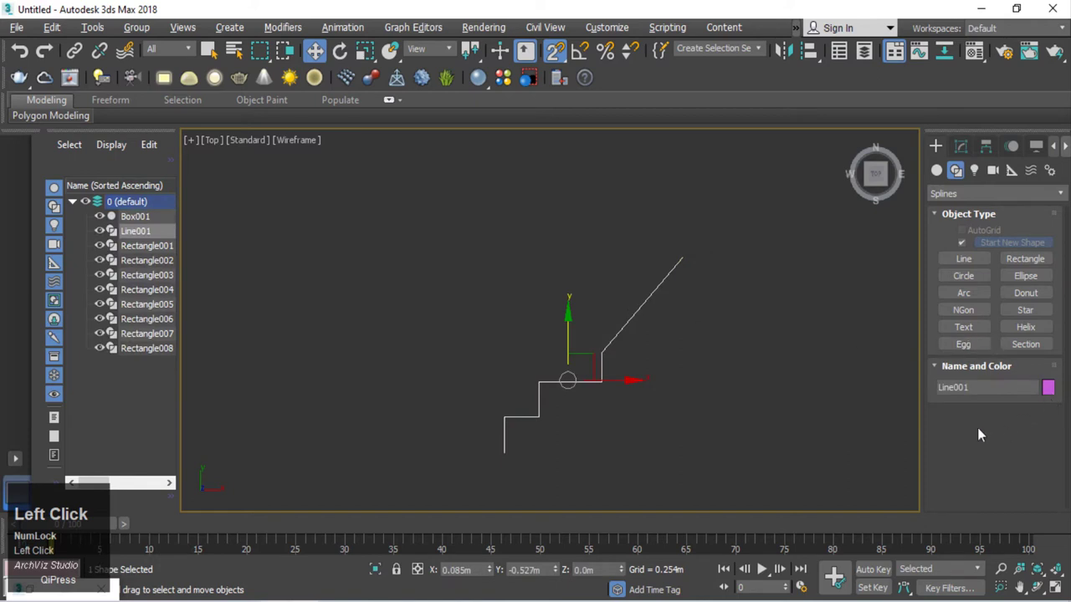
scroll(down, 3)
middle_click(589, 374)
click(725, 373)
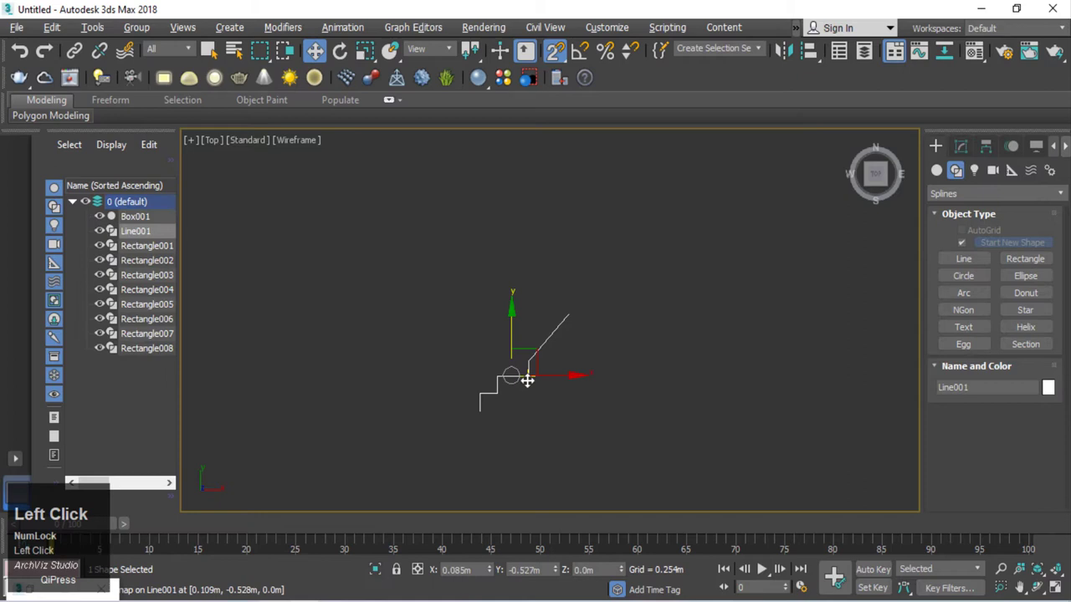
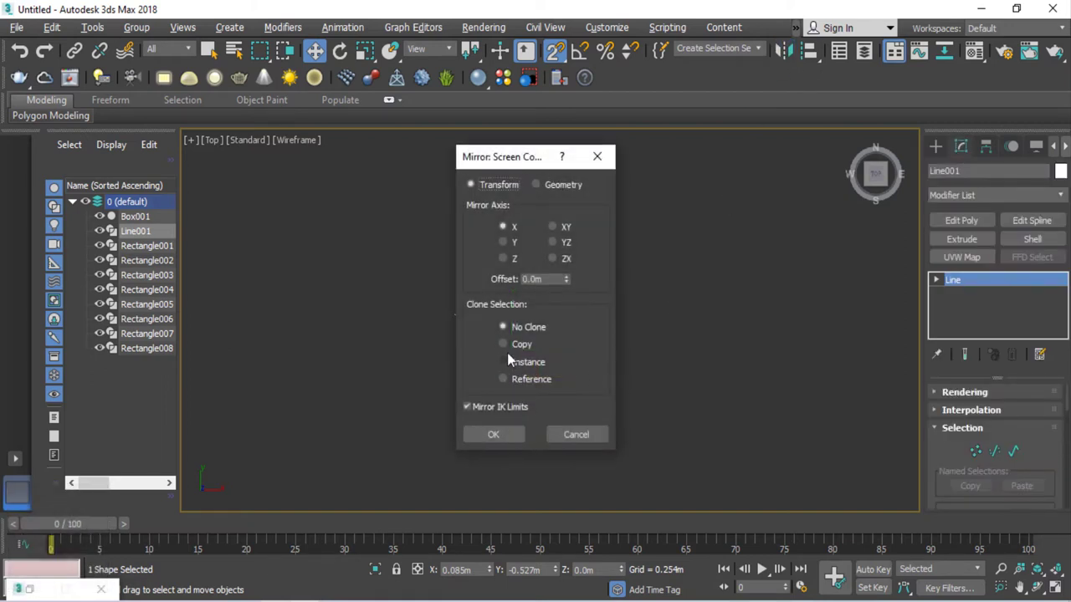
Step: Snap the mirrored copy's peak to the original and attach both halves into Line002
drag(514, 343, 665, 324)
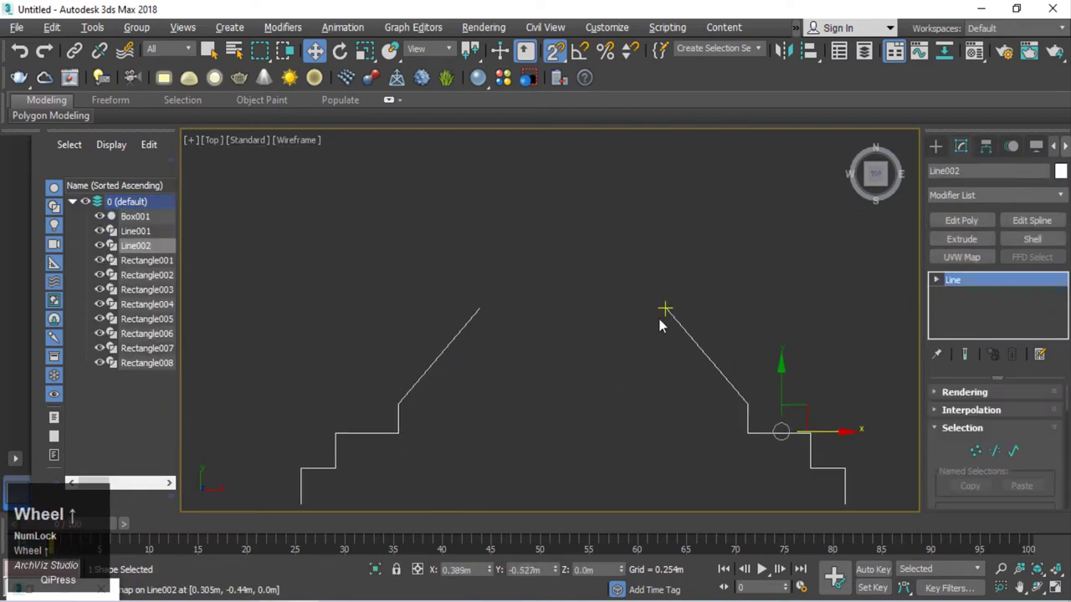
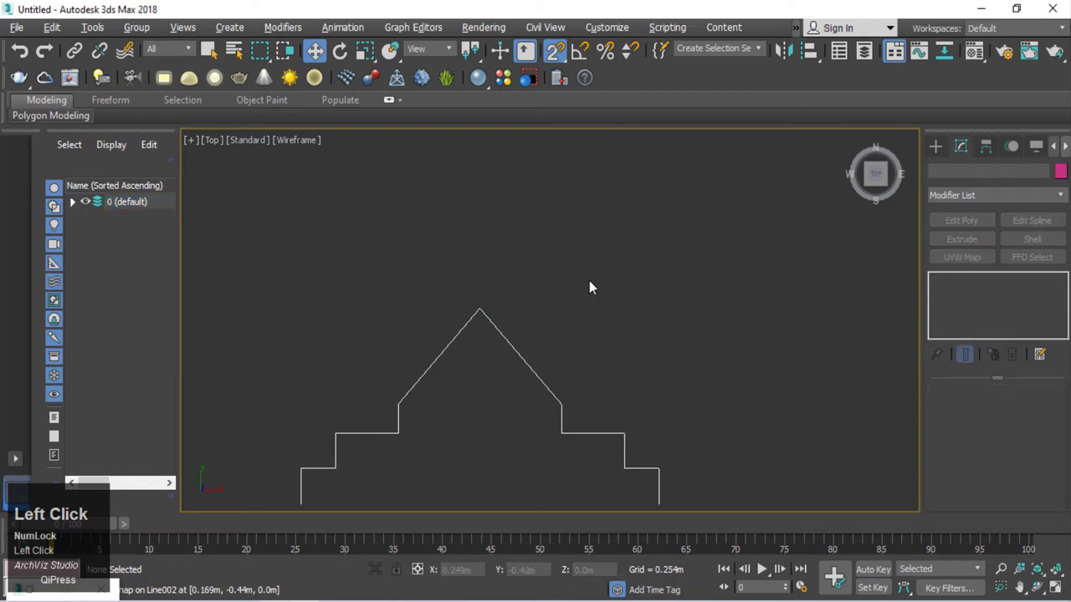
drag(538, 338, 983, 453)
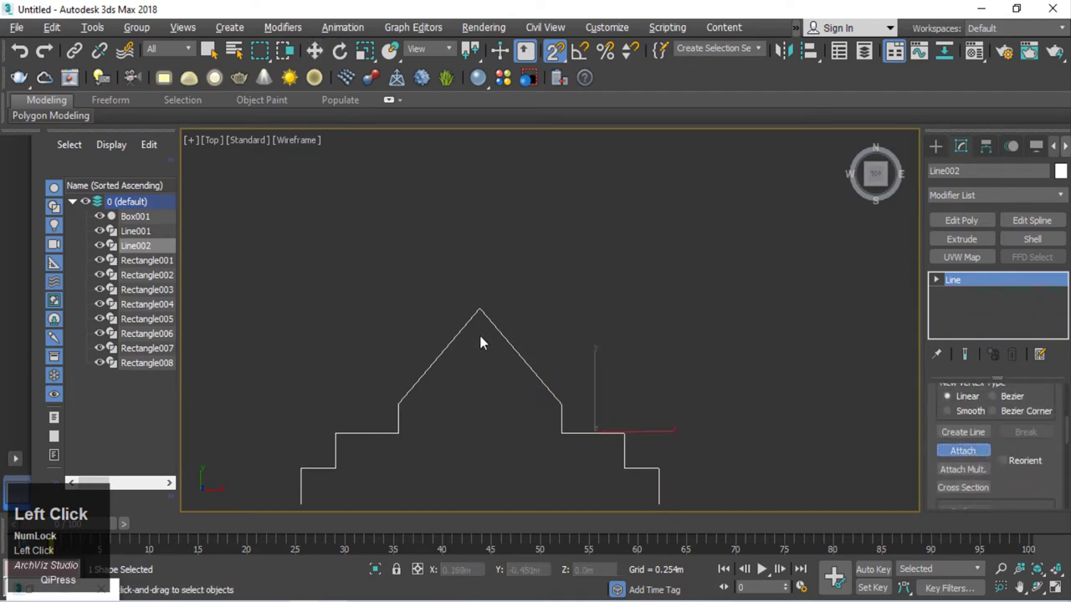
right_click(530, 260)
click(523, 255)
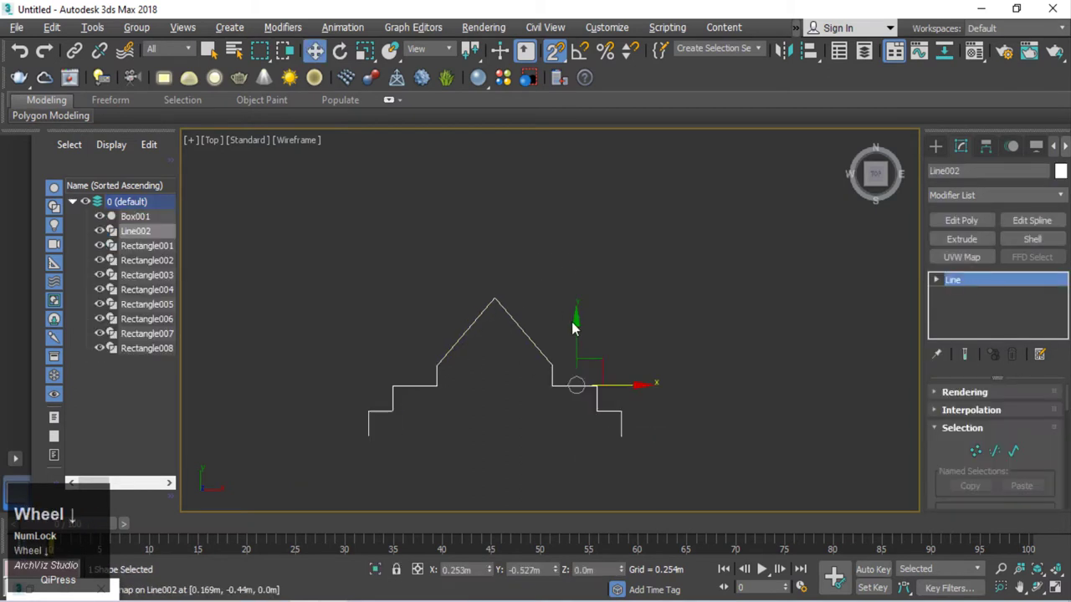
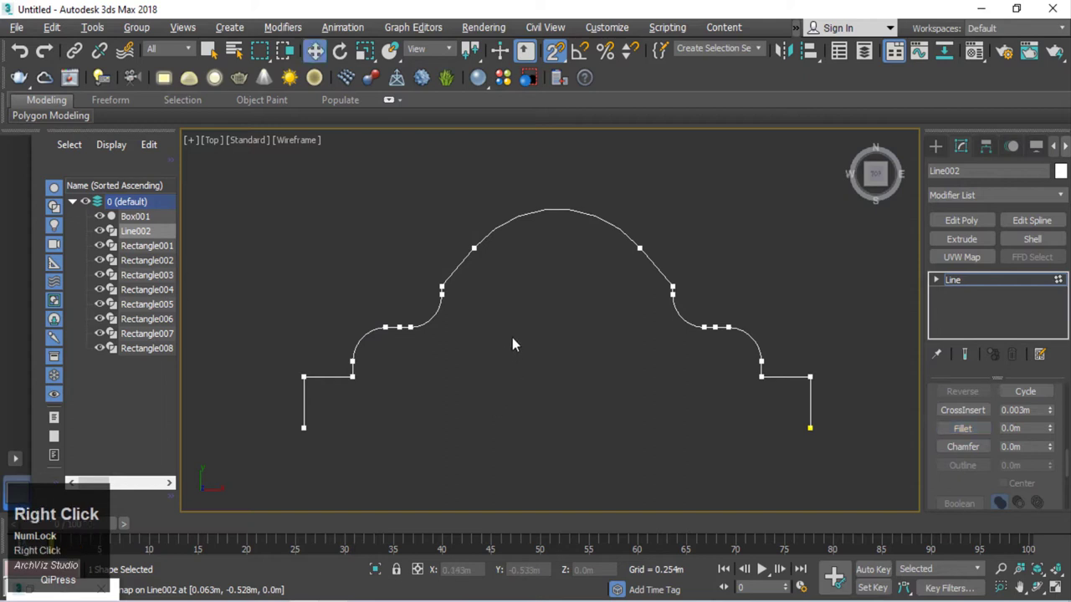
Step: Reposition Line002's shoulder vertices to round the crown and curve the shoulders
click(518, 337)
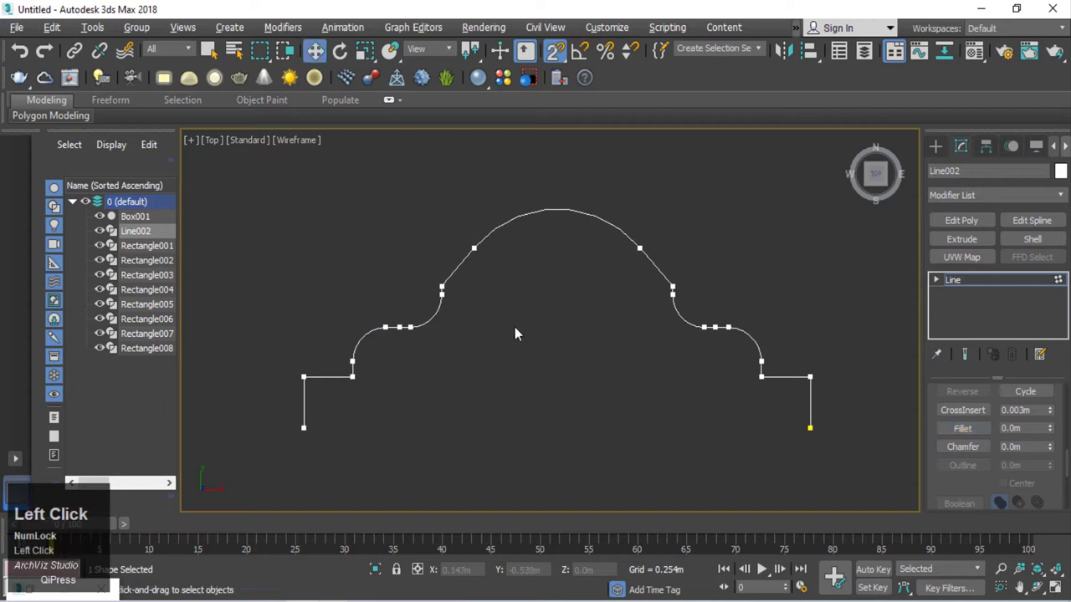
key(ctrl+z)
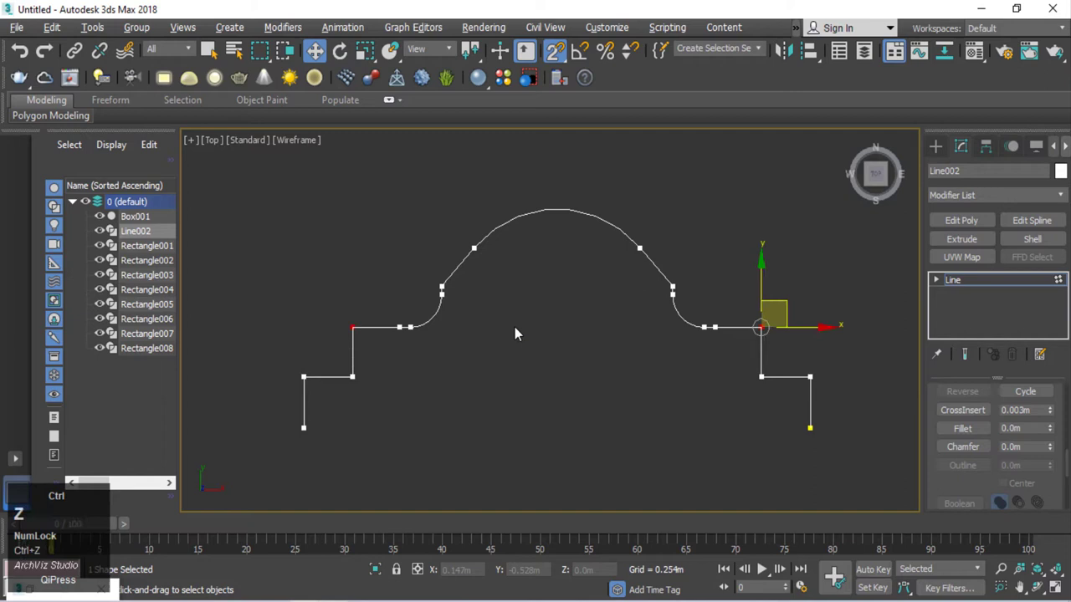
drag(521, 341, 964, 428)
drag(965, 429, 370, 225)
Step: Return Line002 to top-level editing and clear the selection in the Top view
right_click(369, 225)
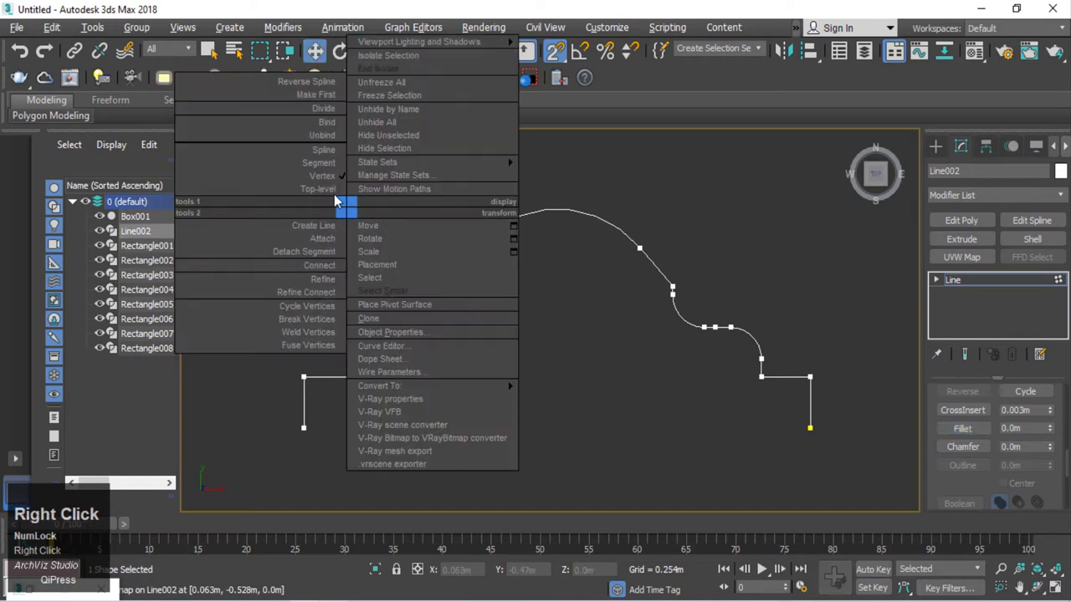
click(328, 193)
scroll(down, 3)
key(t)
click(553, 357)
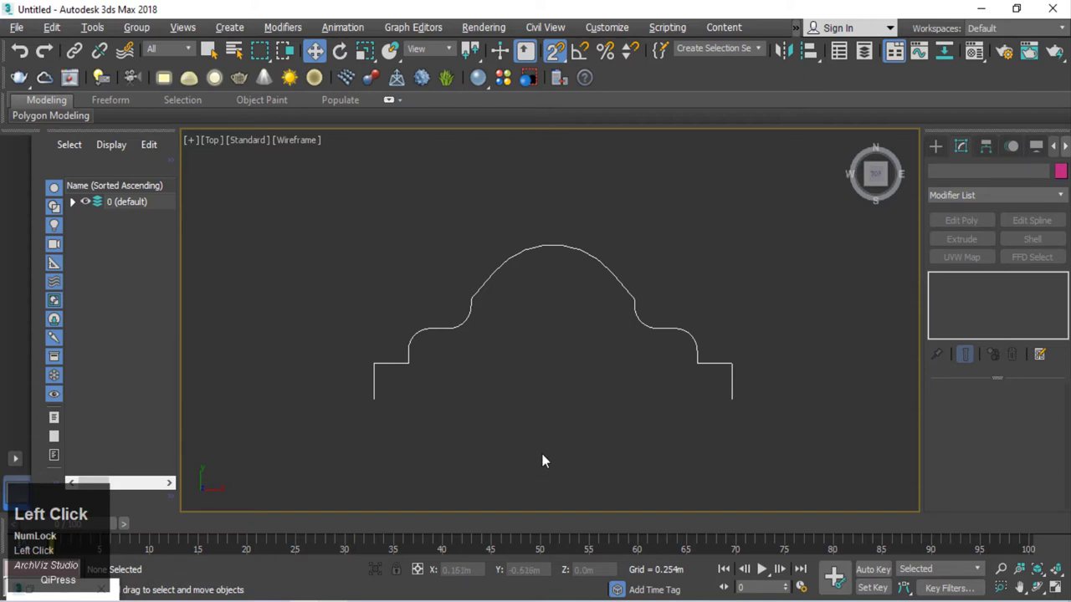
Step: Frame all objects and switch to the Perspective view of the panelled wall
key(z)
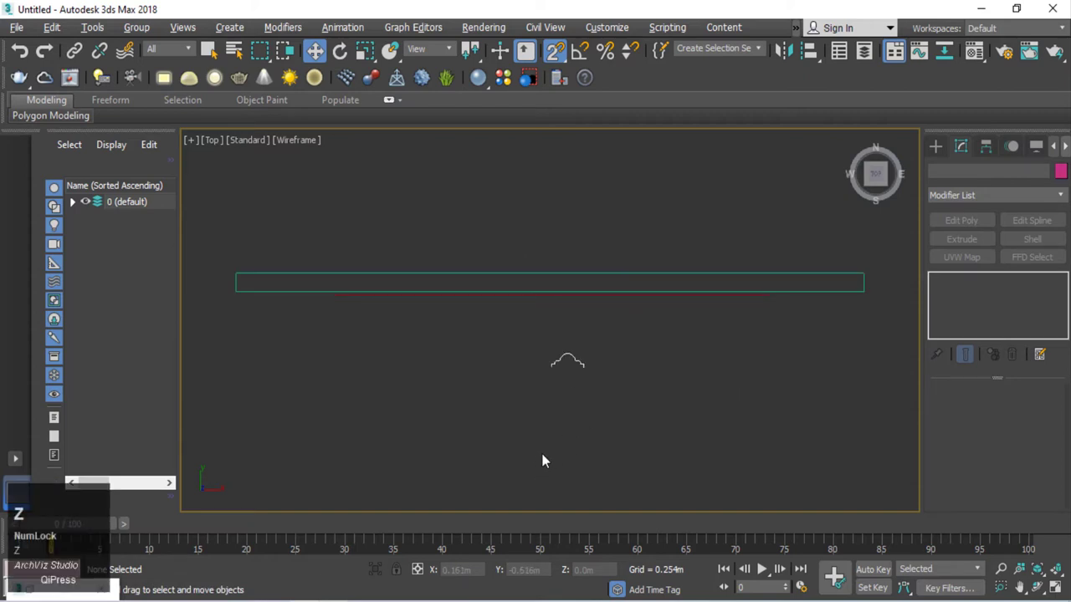
key(t)
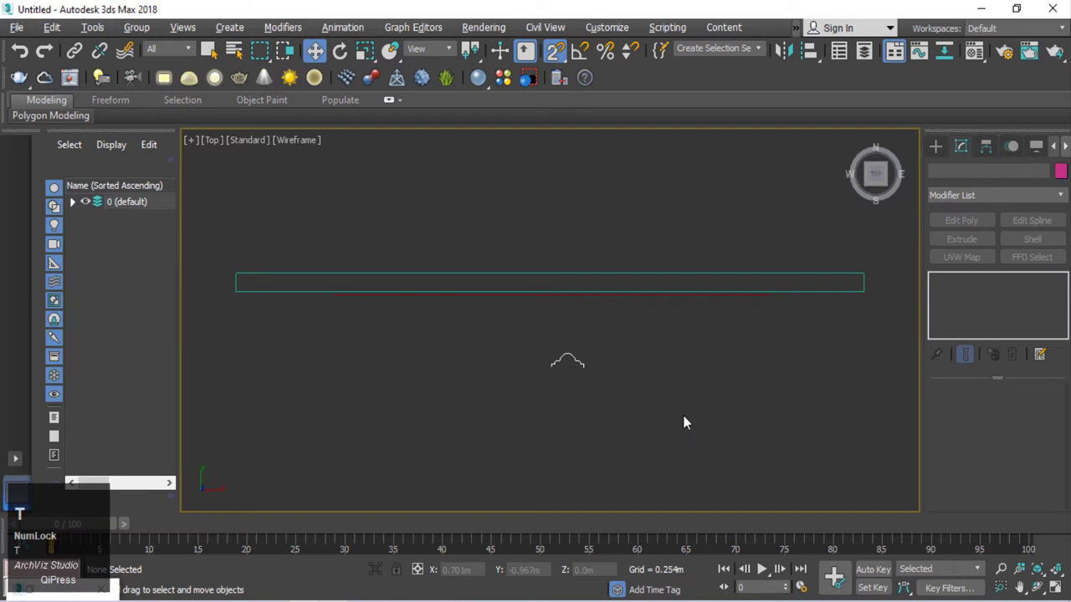
key(p)
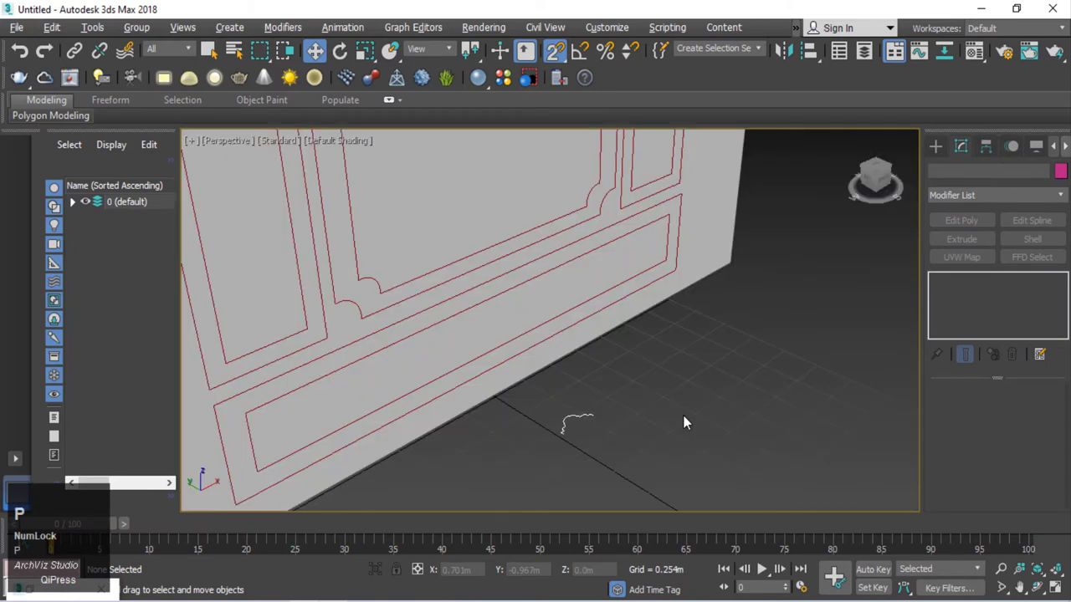
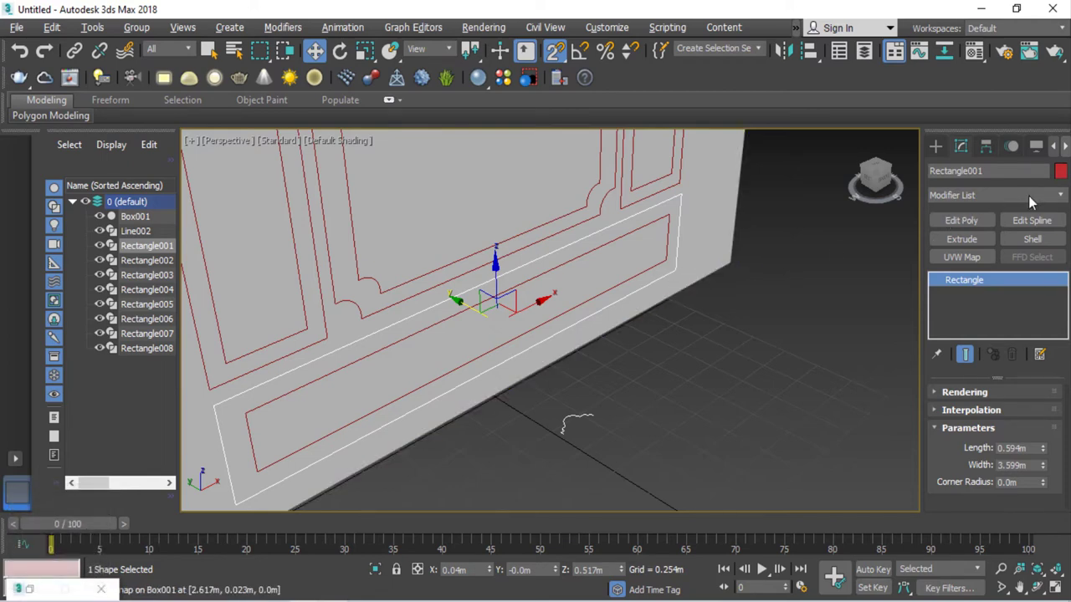
Step: Add a Sweep modifier to Rectangle001 using Line002 as a custom section
click(1035, 201)
key(s)
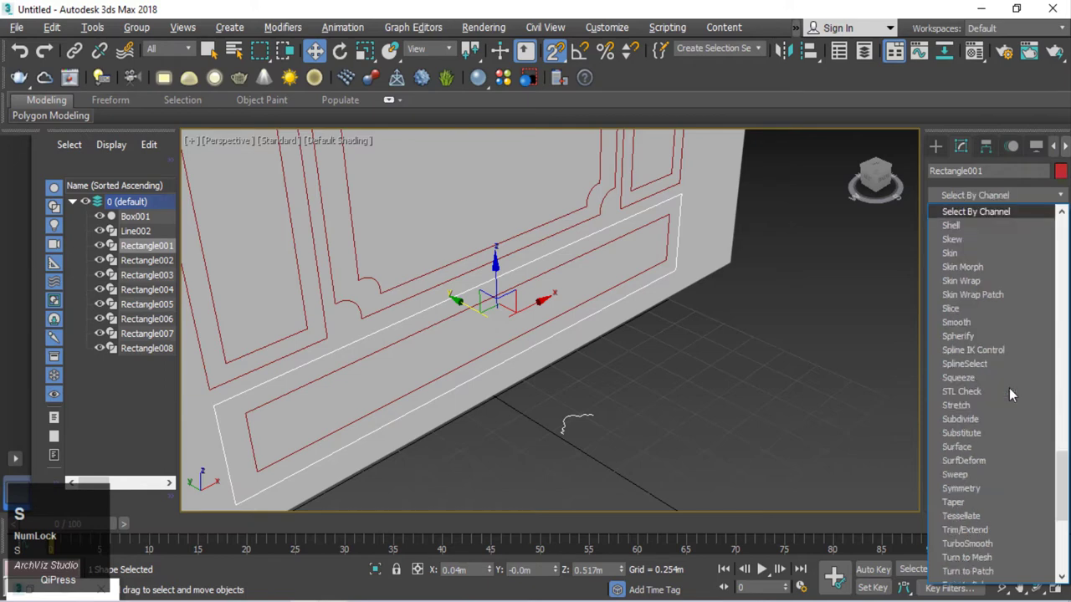
click(966, 477)
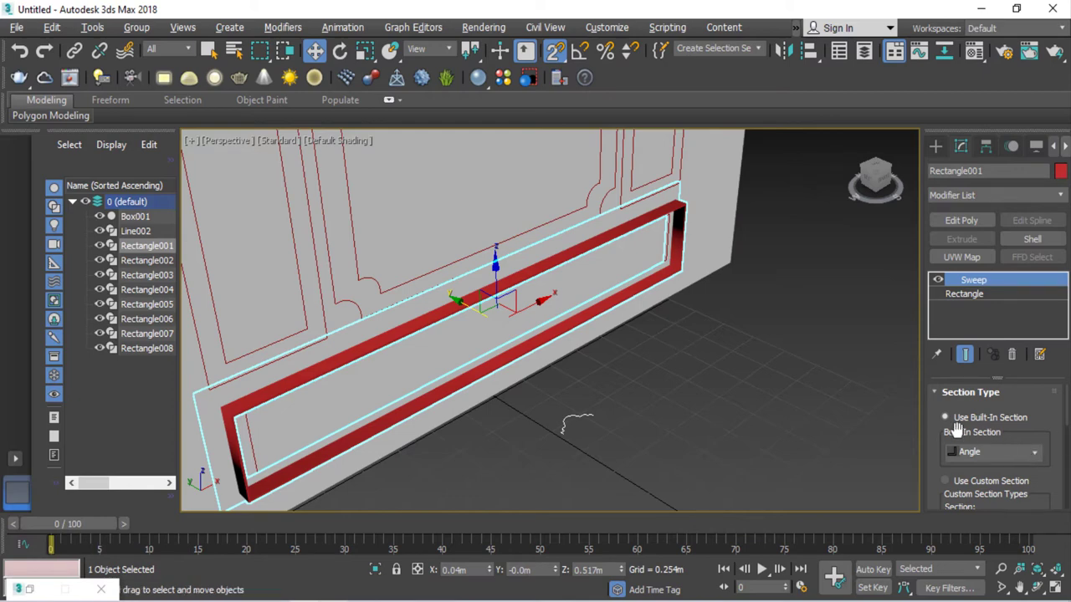
drag(1013, 421, 1038, 451)
drag(1038, 451, 953, 450)
drag(953, 450, 967, 479)
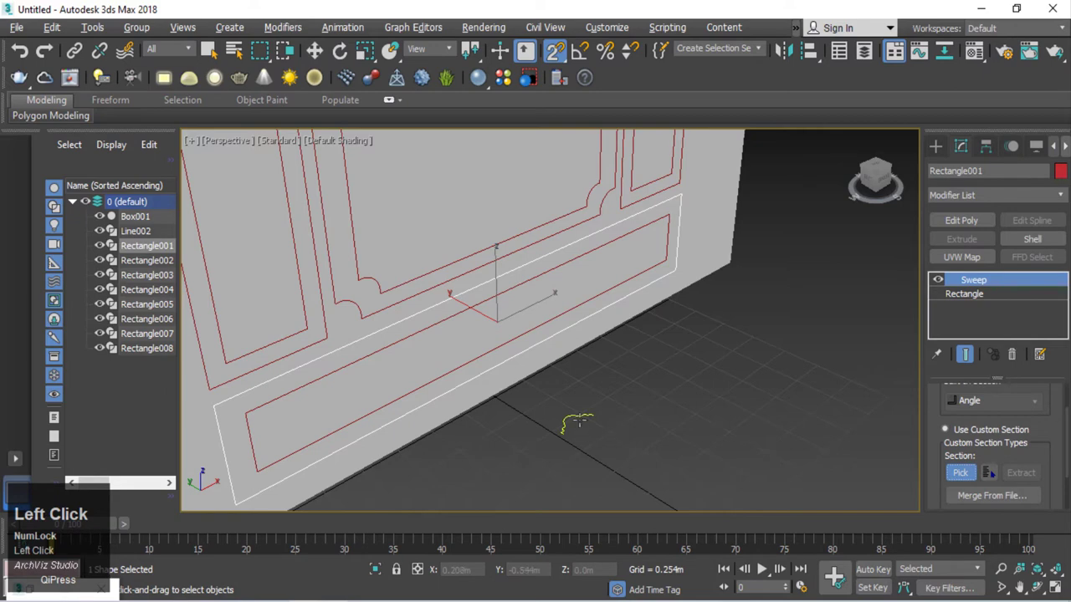
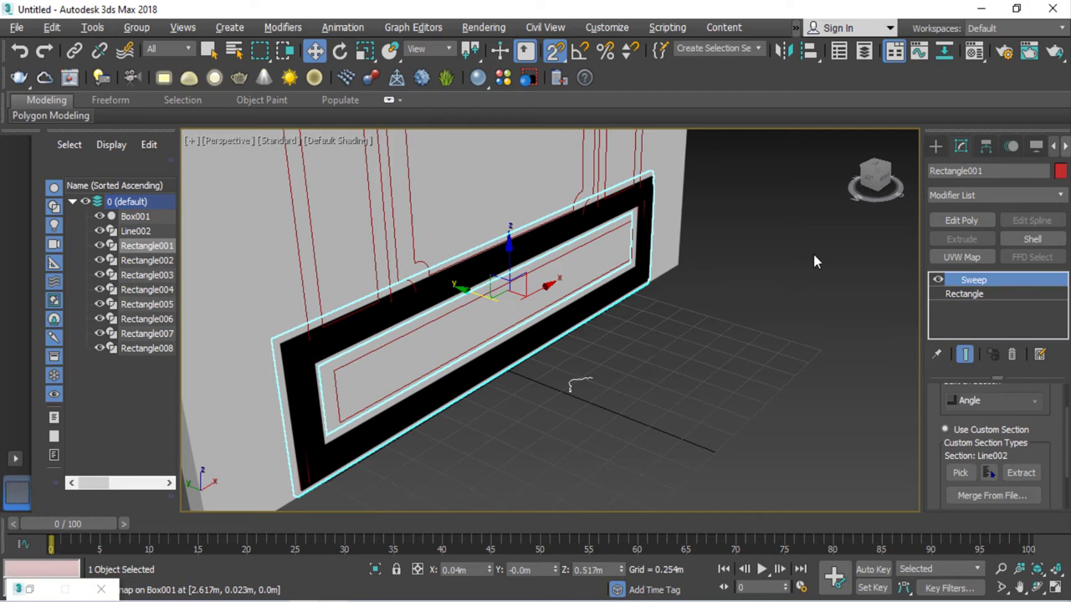
Step: Assign a light grey VRayMtl from the Material Editor to the swept lower frame
scroll(up, 3)
click(975, 56)
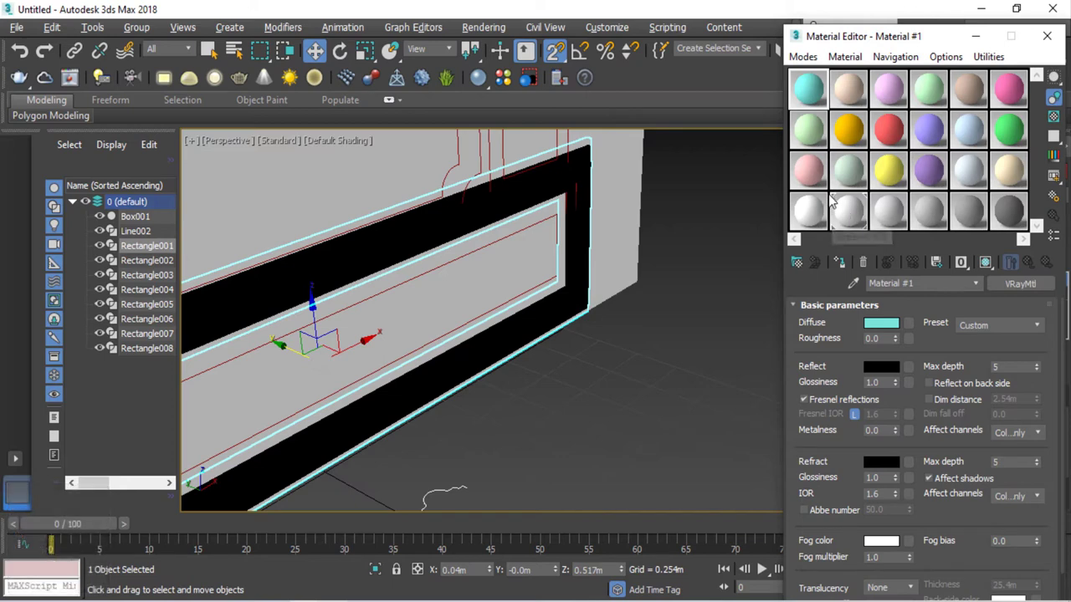
drag(933, 219, 841, 216)
drag(934, 213, 974, 42)
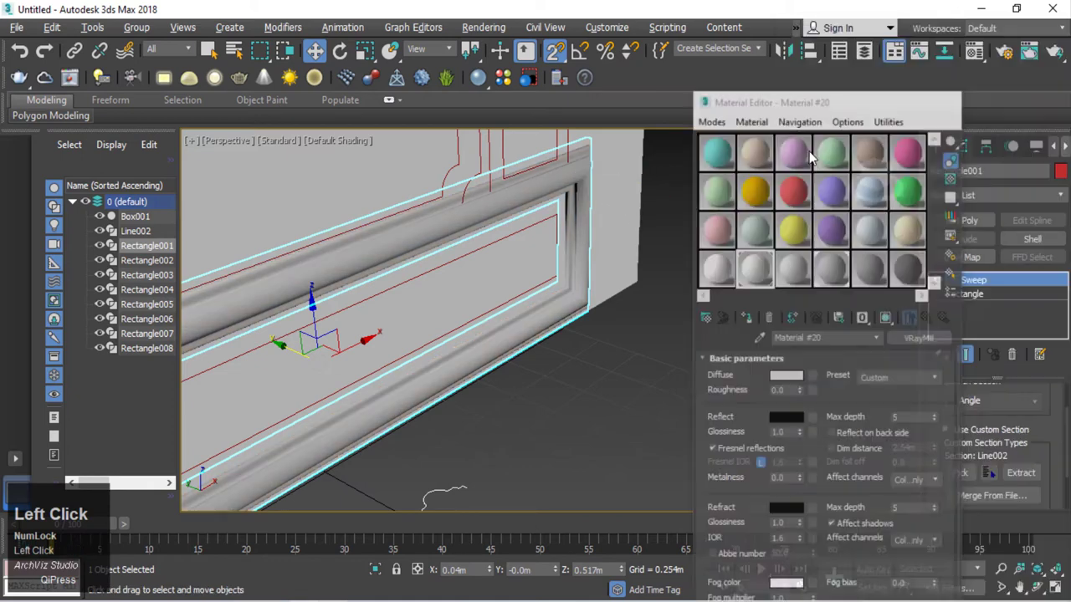
Step: Navigate to Line002 and enter its Spline sub-object level to rotate it 90°
middle_click(625, 284)
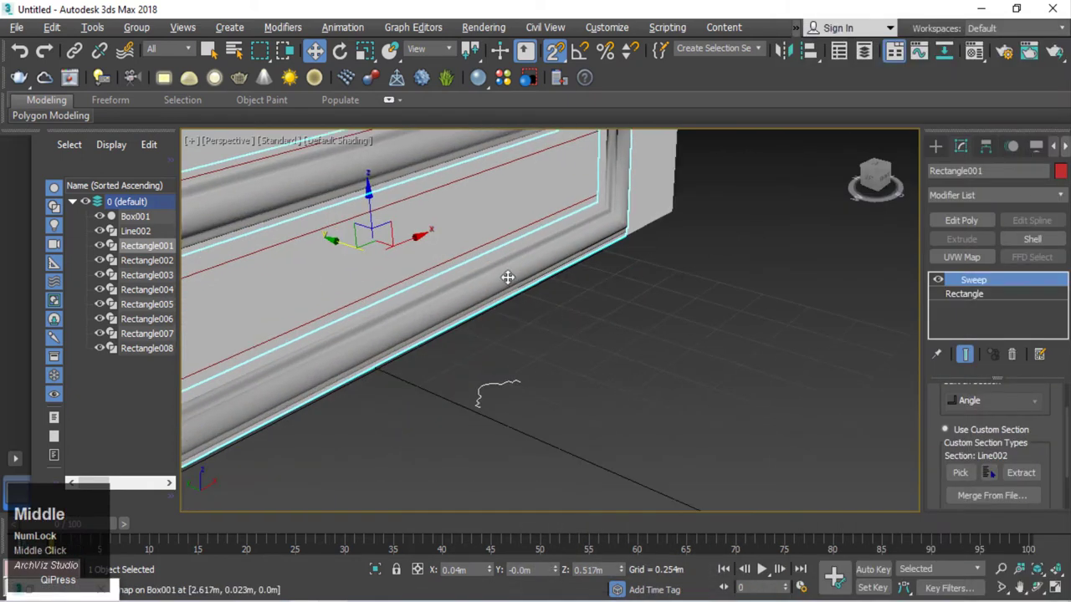
scroll(up, 3)
scroll(down, 3)
middle_click(510, 349)
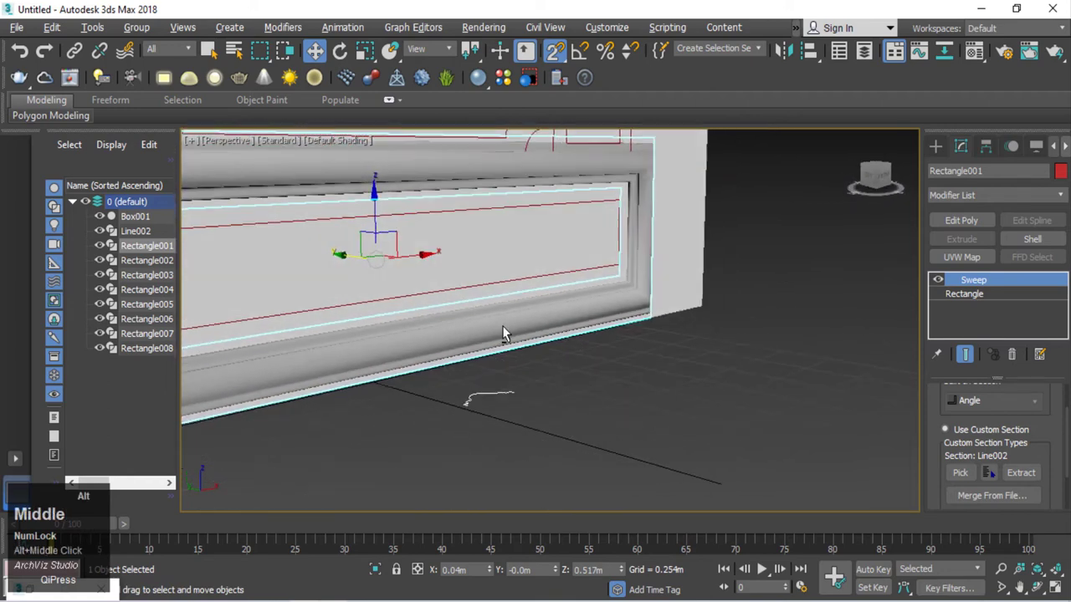
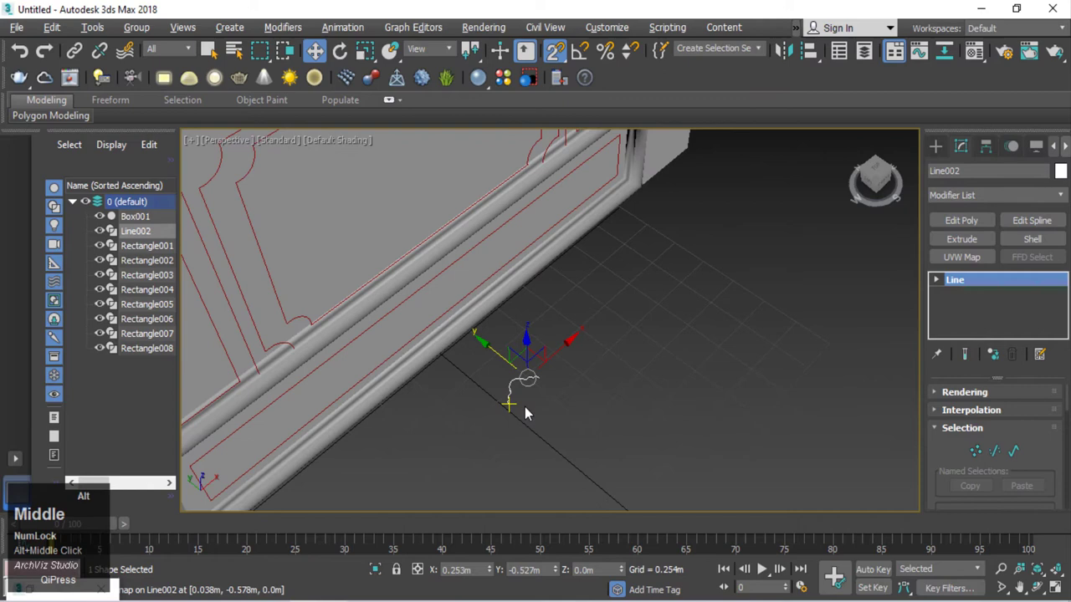
click(505, 445)
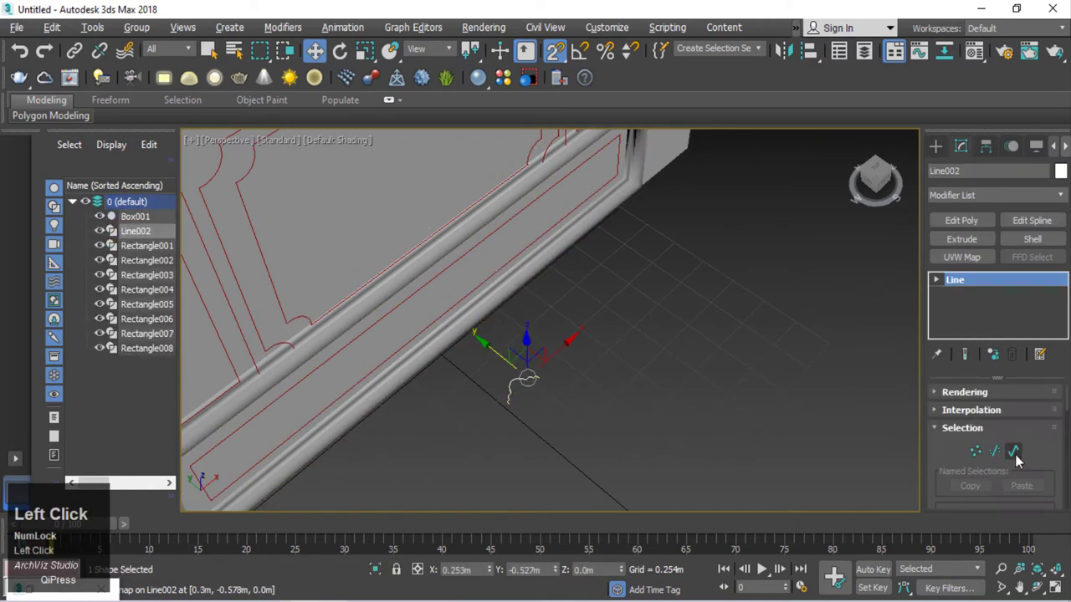
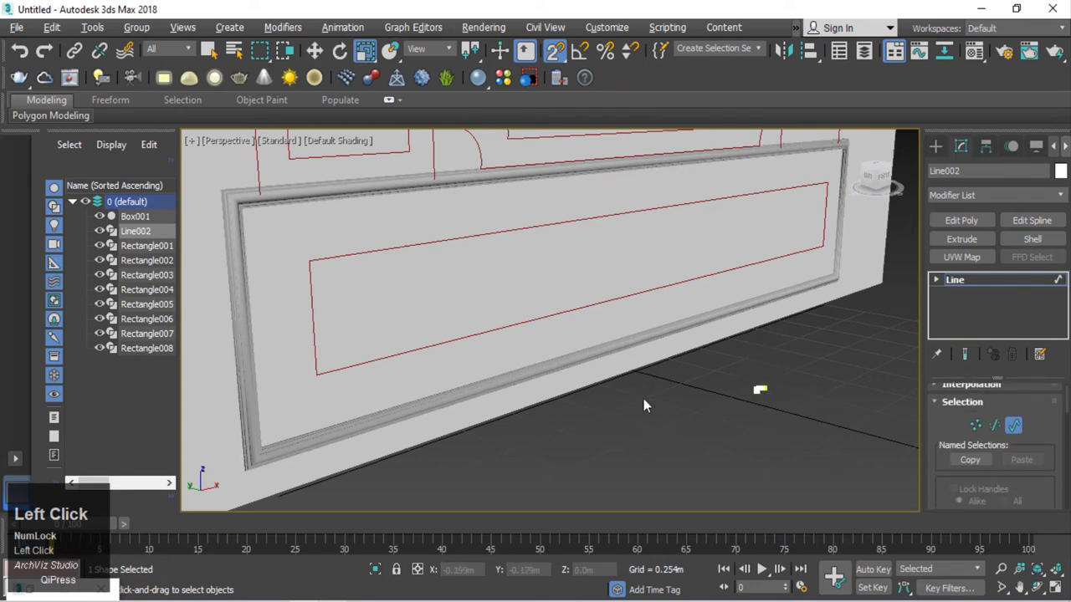
Step: Try several Pivot Alignment points on Rectangle001's Sweep until the frame sits against the wall
right_click(690, 430)
drag(665, 324, 967, 461)
click(969, 464)
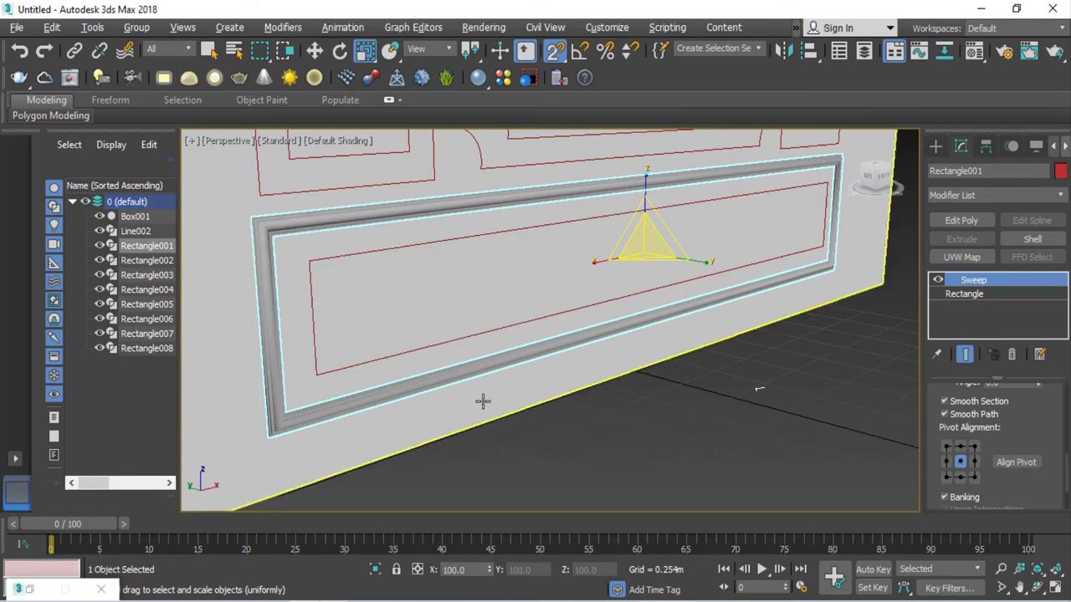
click(977, 479)
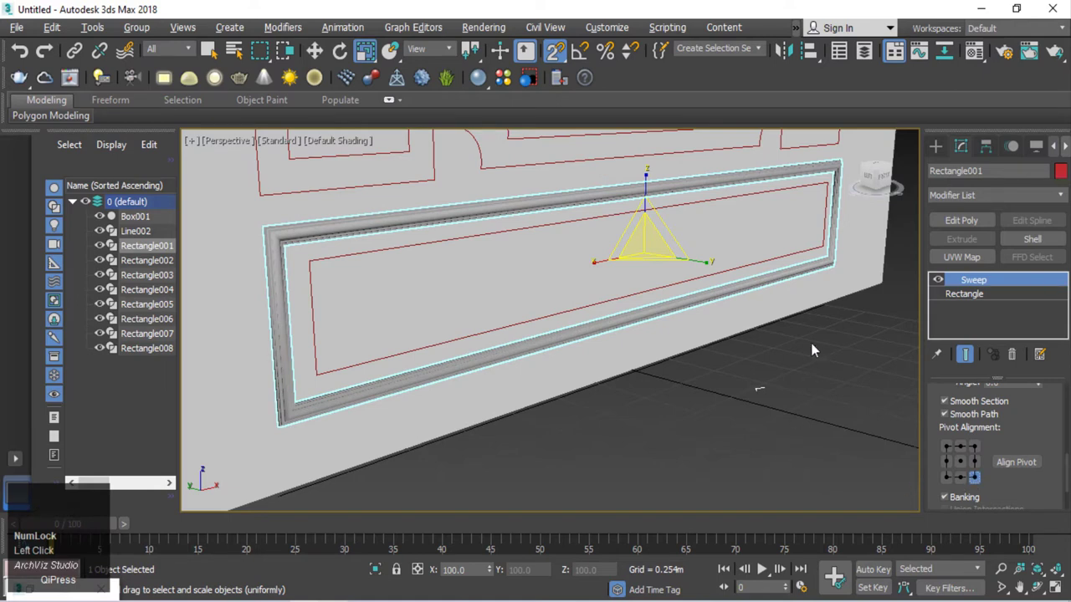
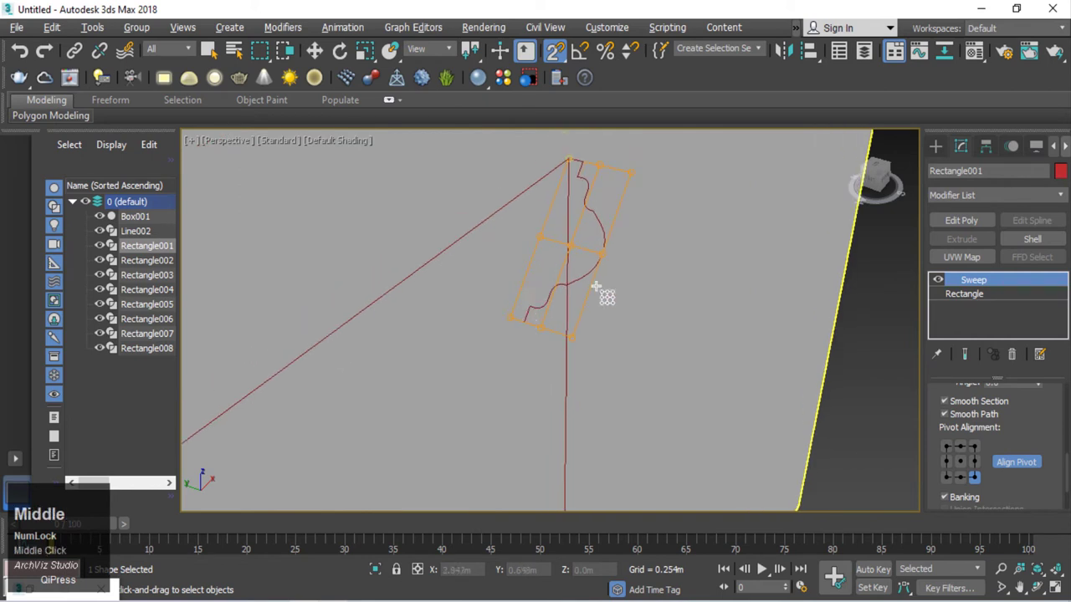
click(967, 466)
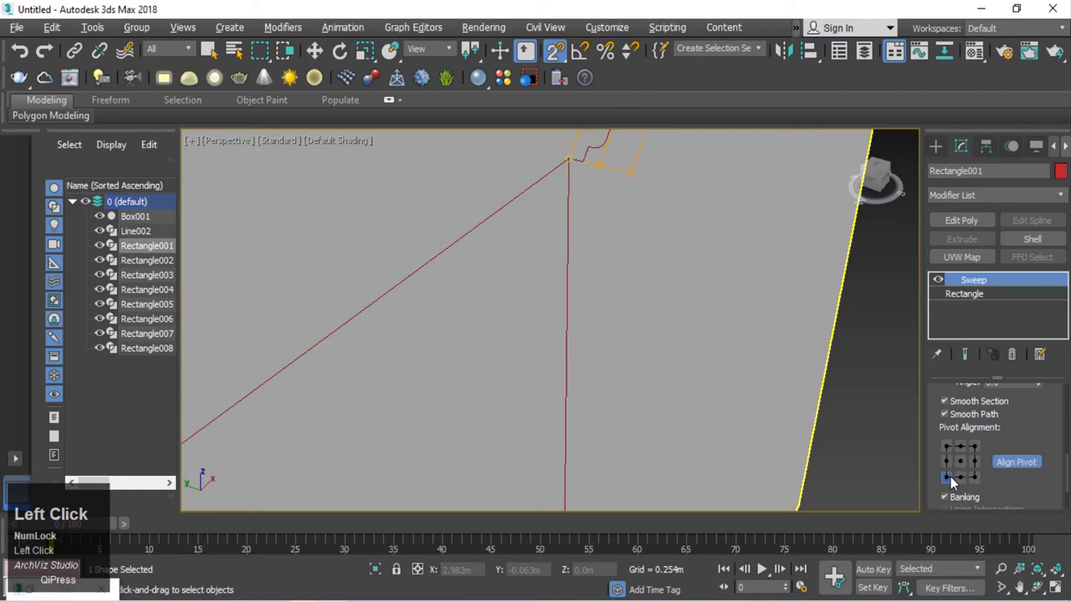
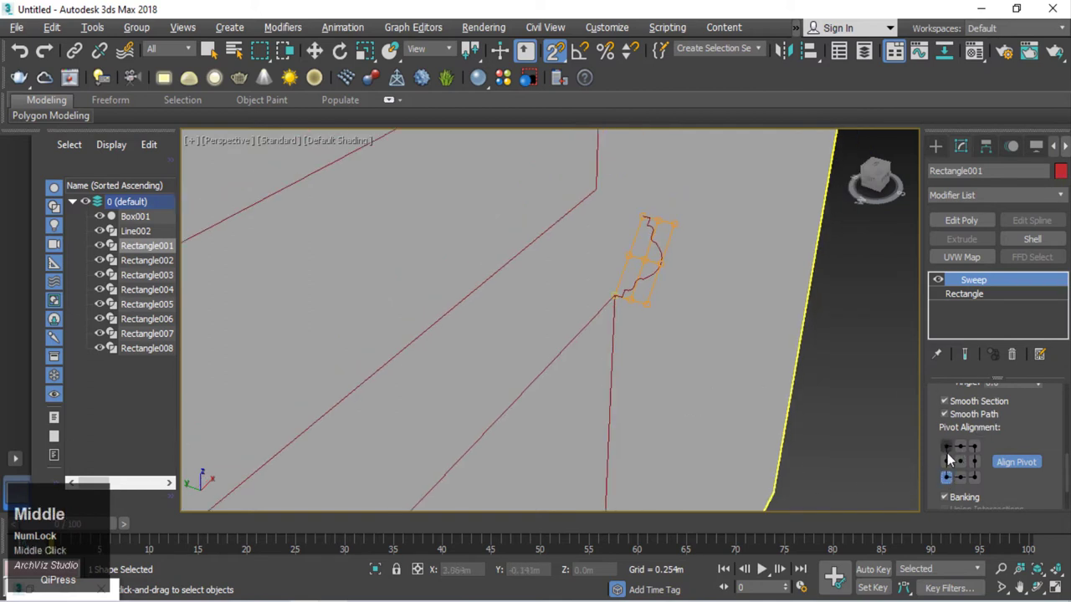
double_click(953, 454)
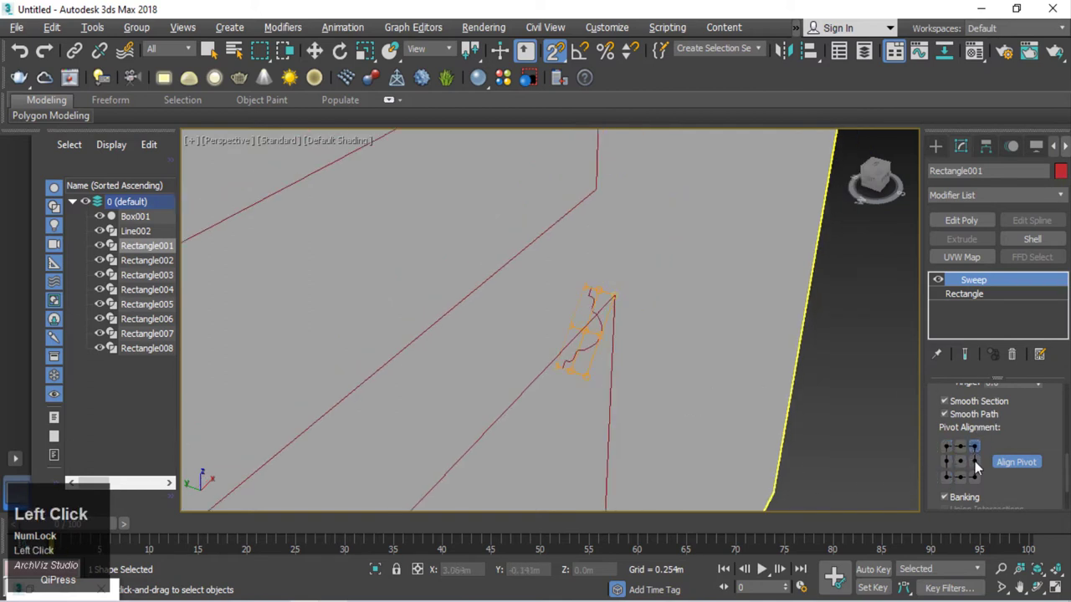
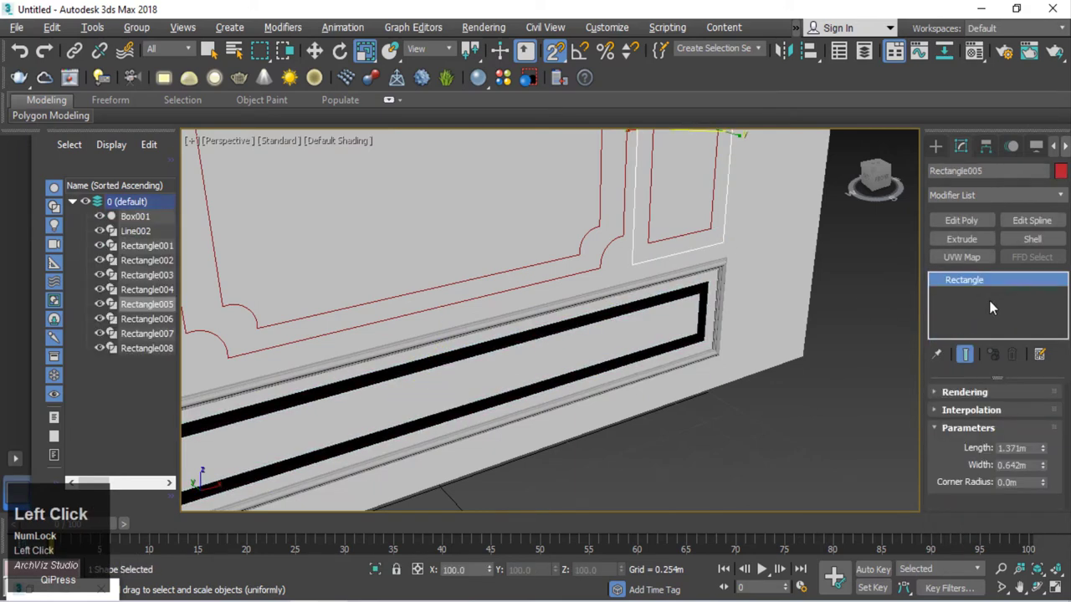
Step: Paste the moulding Sweep onto the tall side panel rectangles on the right and left
right_click(997, 306)
click(990, 325)
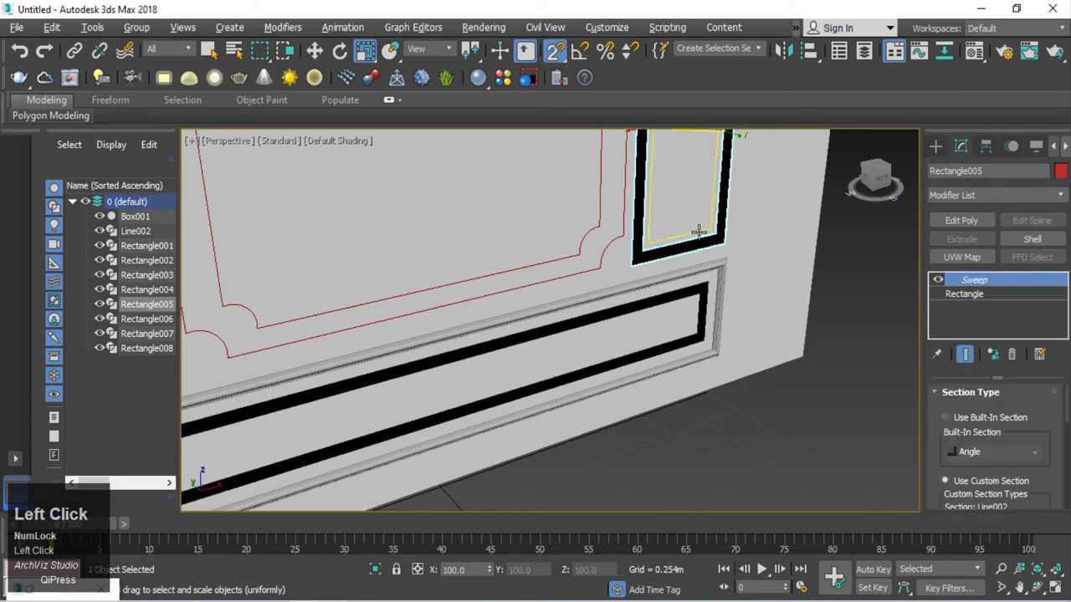
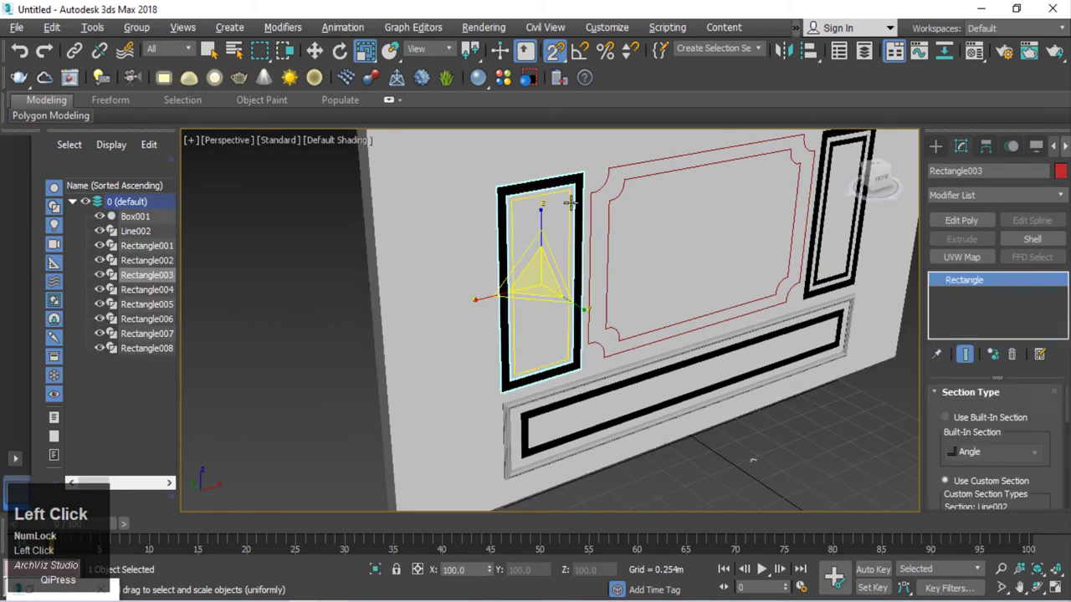
right_click(1009, 314)
click(995, 335)
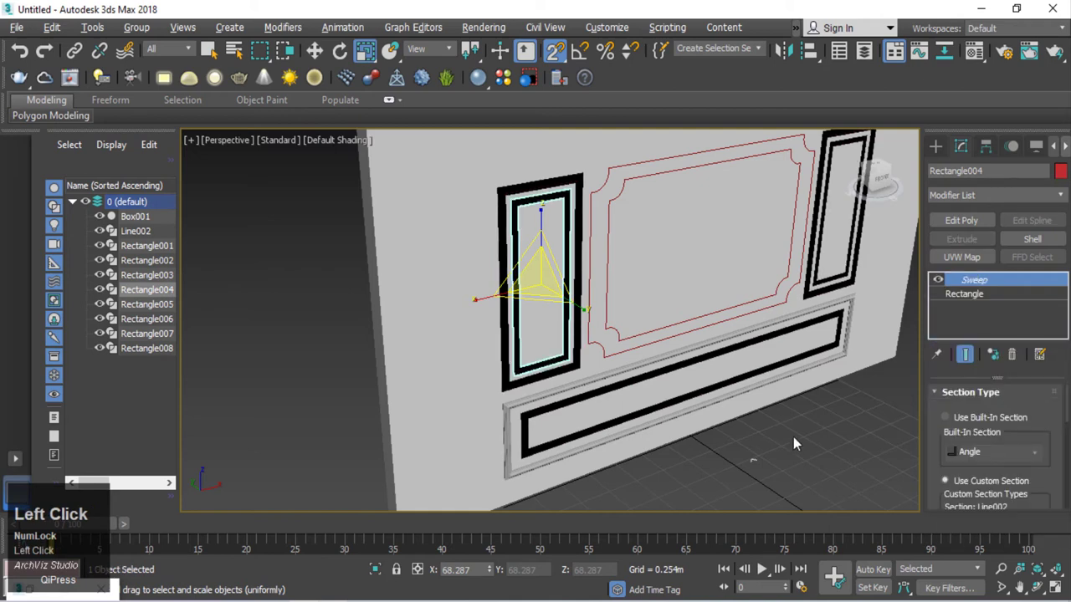
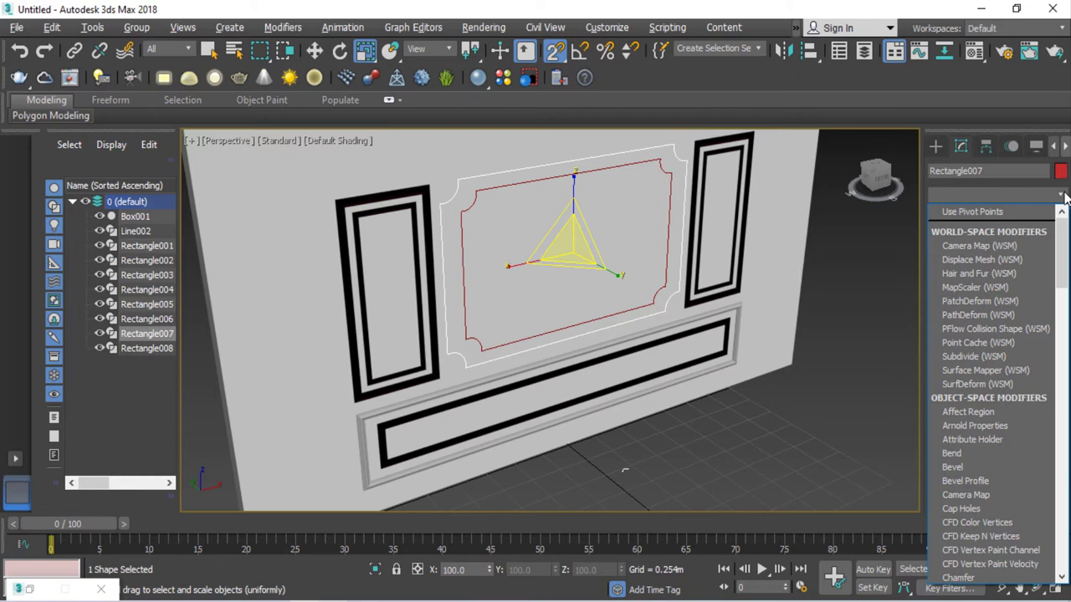
Step: Add a Sweep to Rectangle007 with Line002 as its custom section profile
key(s)
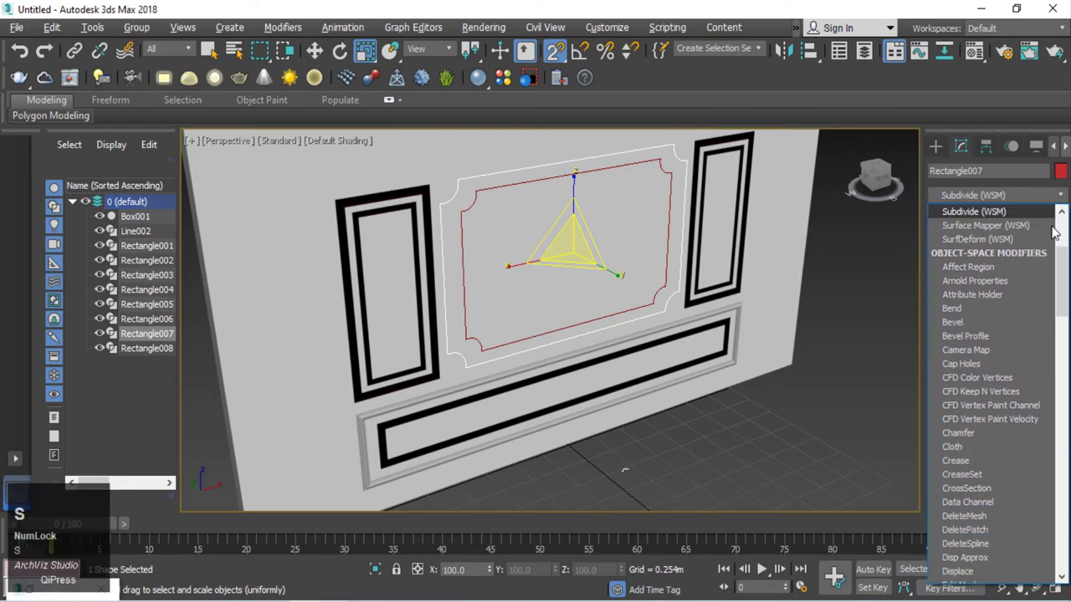
click(1001, 477)
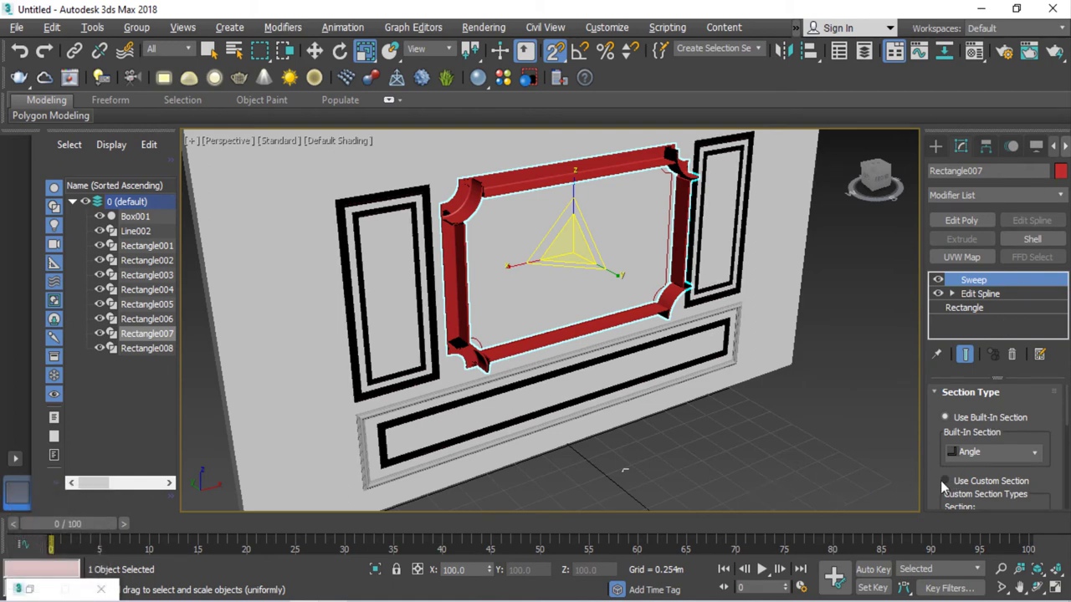
click(938, 470)
drag(938, 469, 969, 456)
click(968, 457)
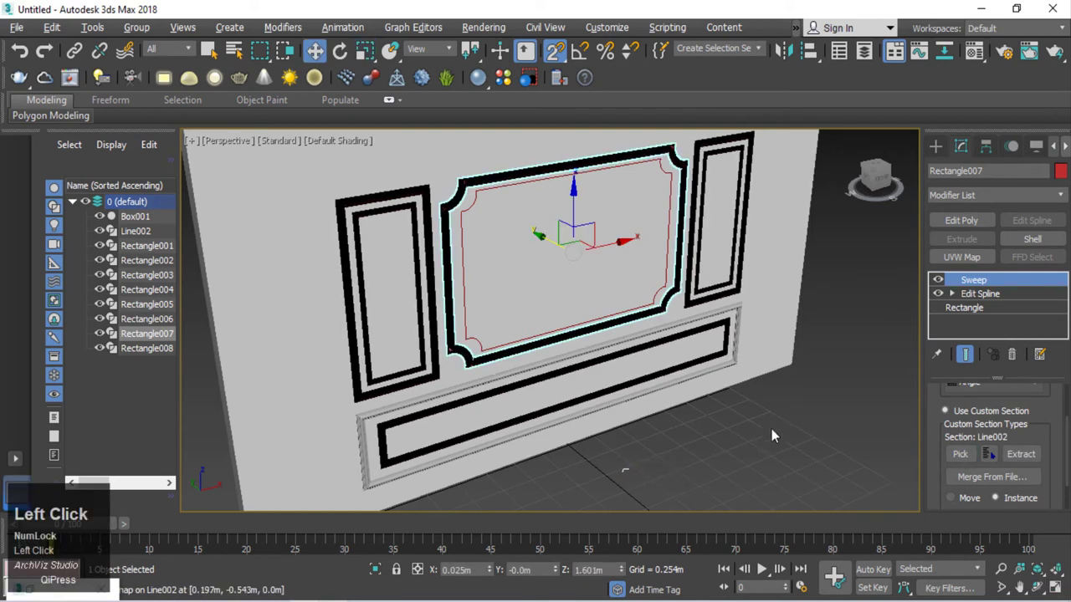
scroll(up, 3)
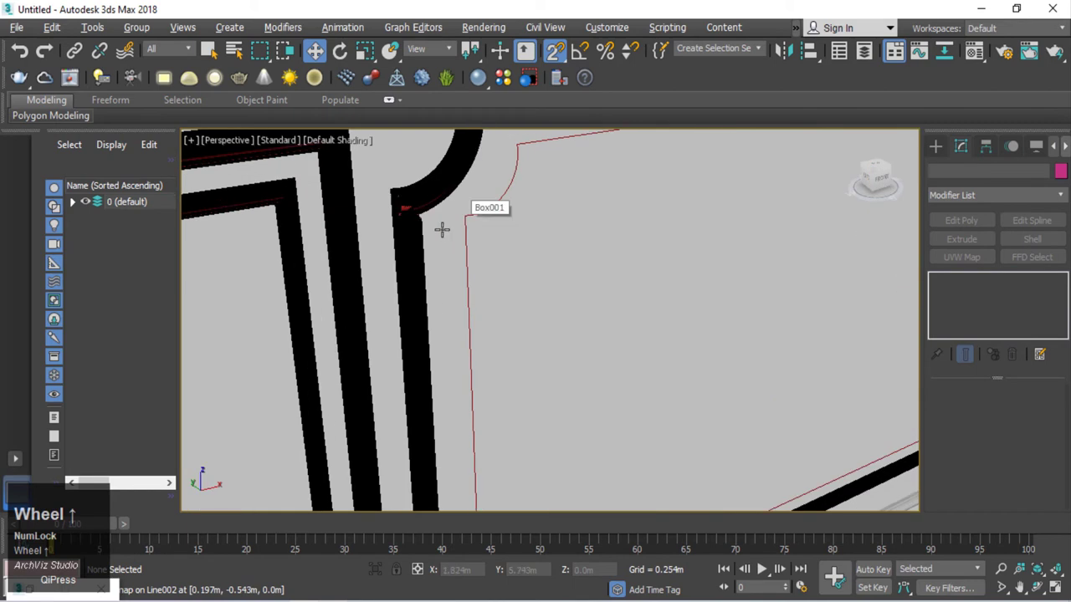
scroll(down, 3)
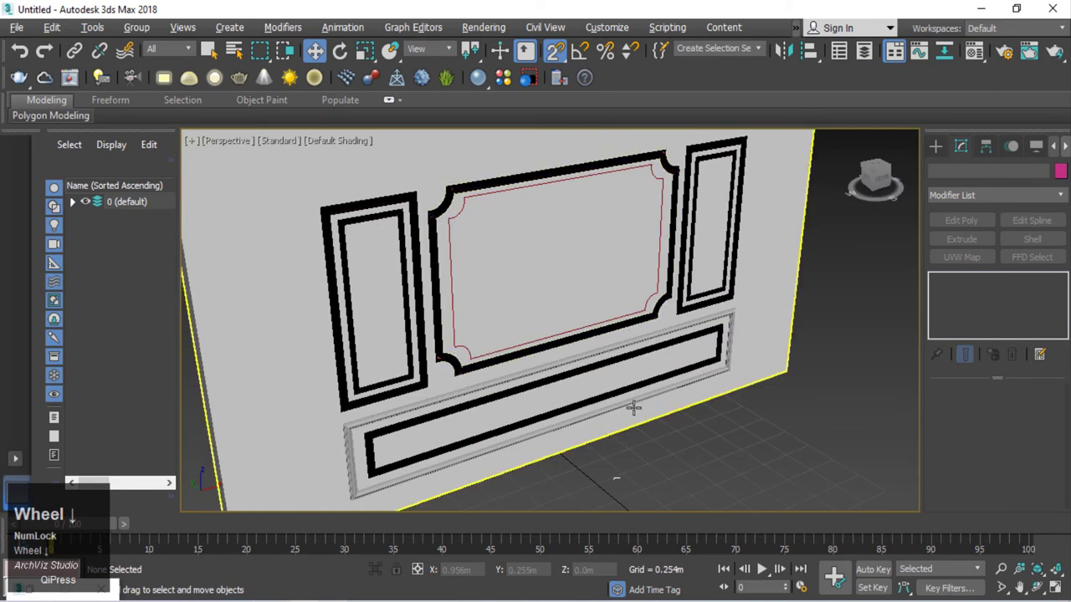
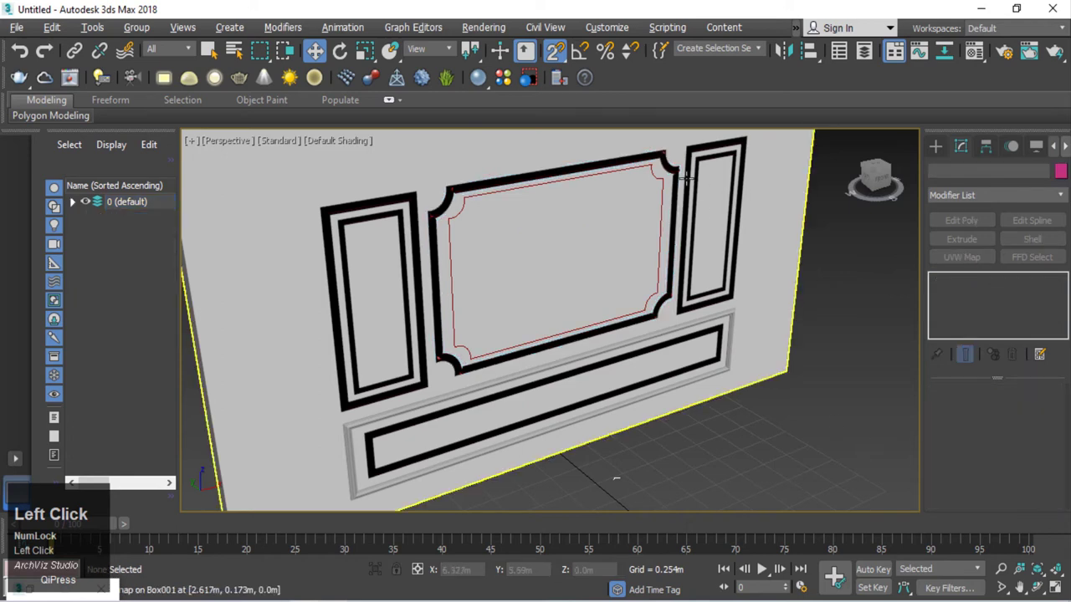
Step: Delete the moulding Sweep from the central panel's inner rectangles
right_click(978, 284)
click(925, 319)
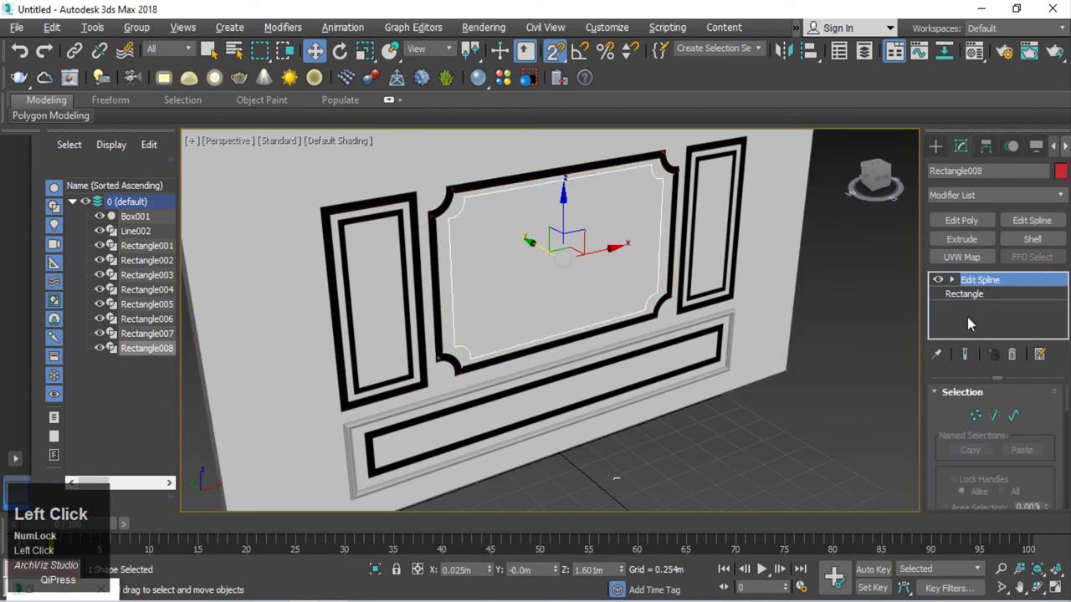
right_click(971, 321)
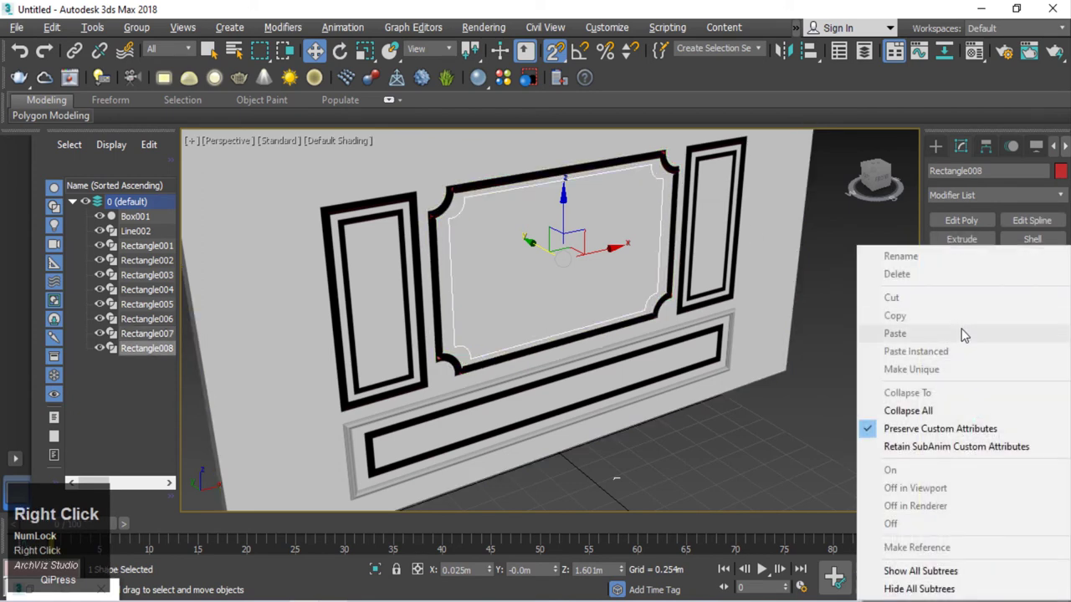
double_click(756, 427)
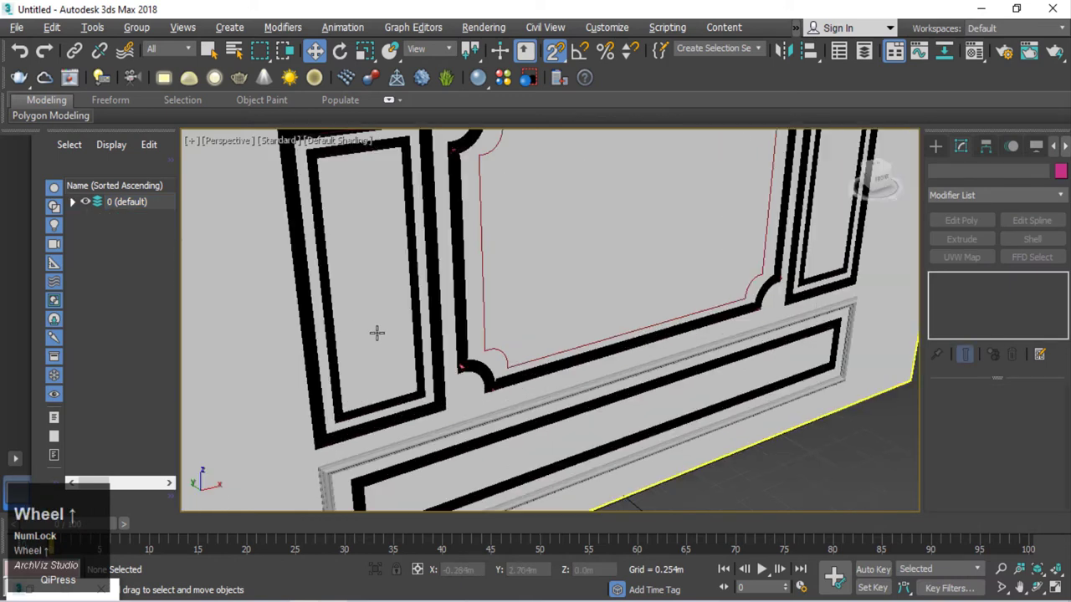
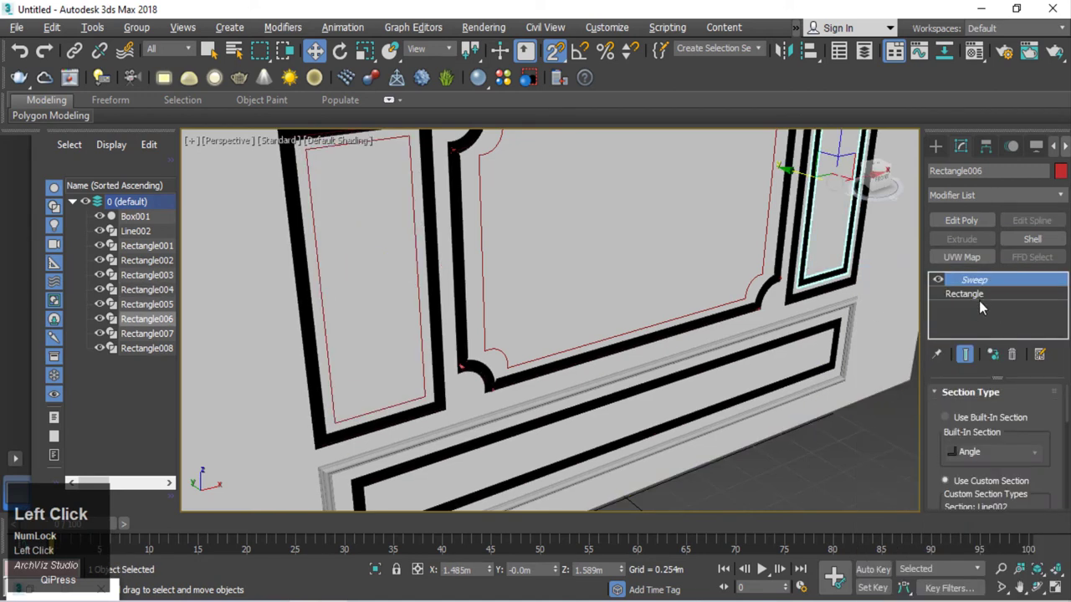
Step: Delete the Sweep from the right and lower panels' inner rectangles, leaving plain outlines
right_click(980, 278)
click(919, 281)
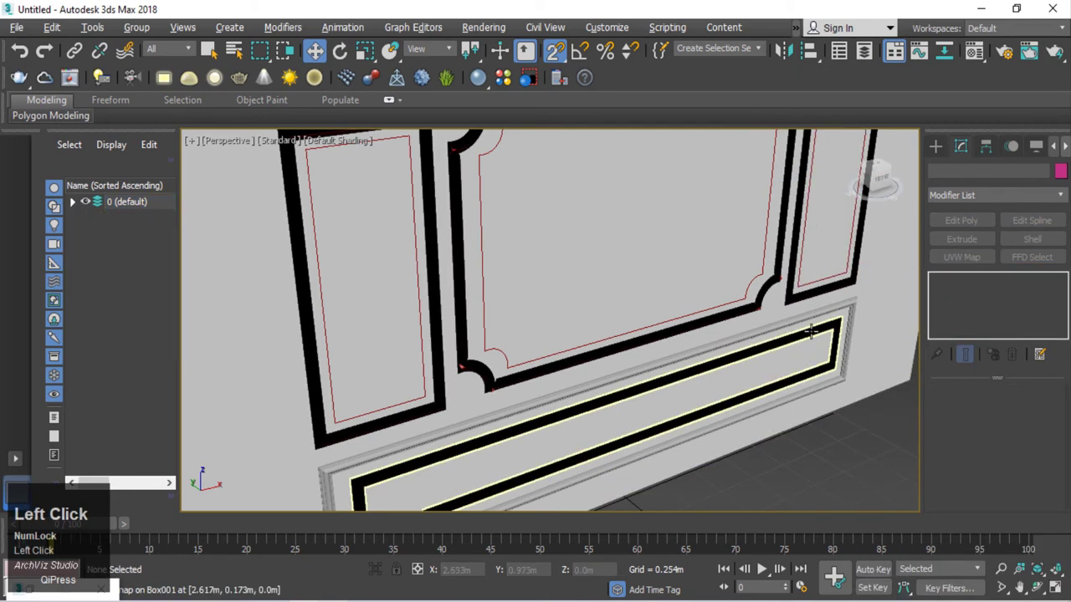
right_click(1015, 326)
click(825, 421)
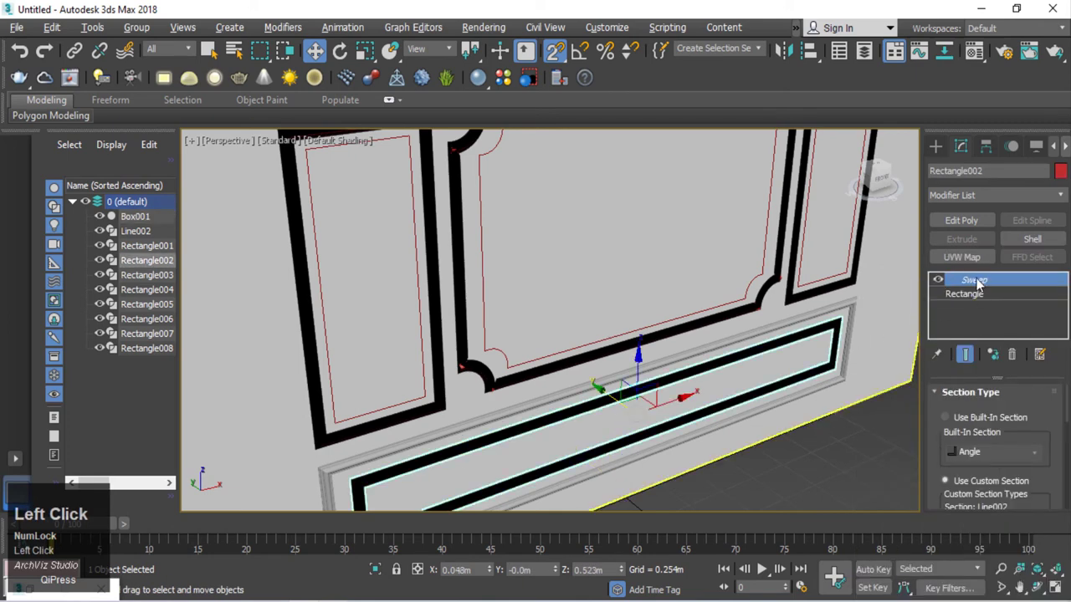
right_click(982, 281)
click(913, 279)
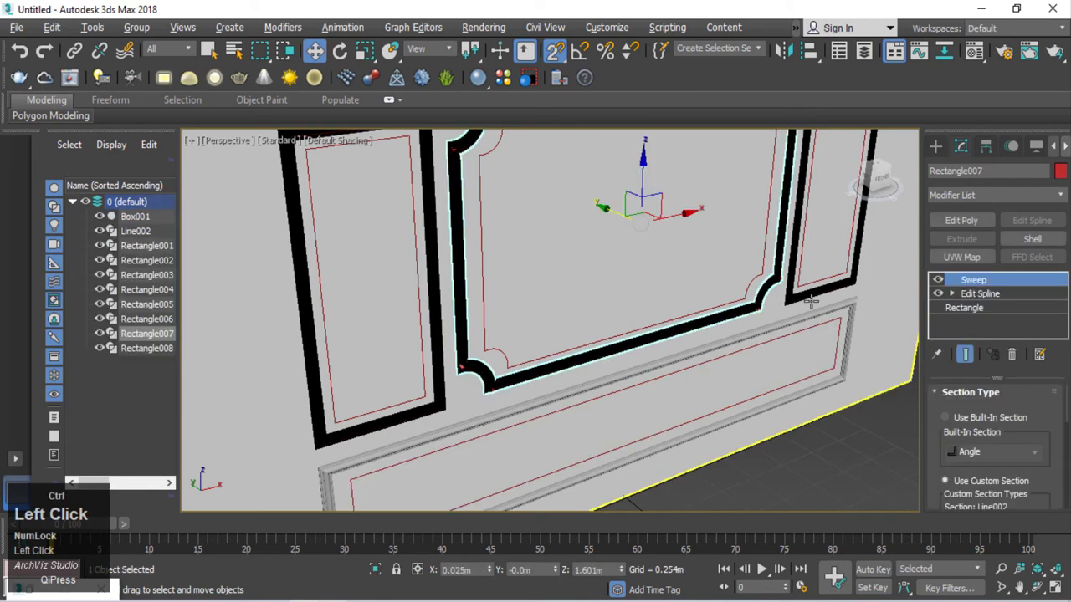
click(905, 486)
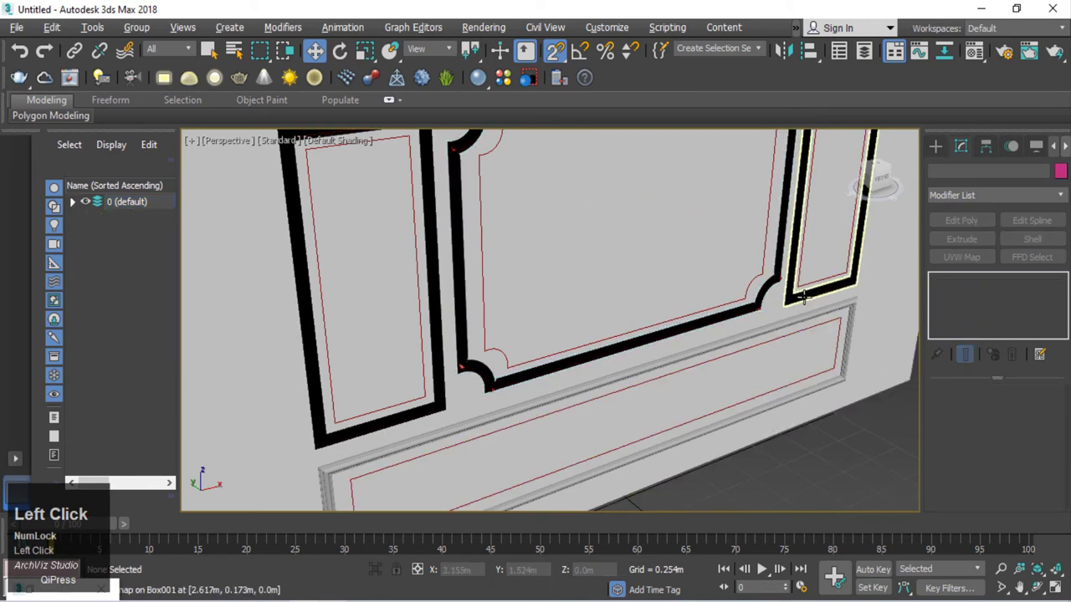
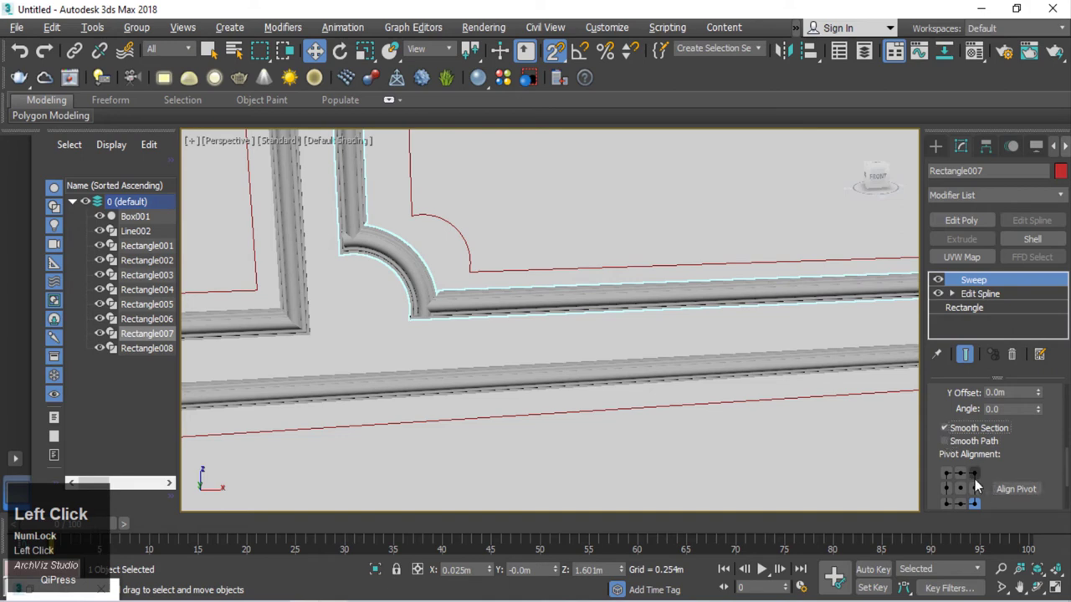
Step: Set Rectangle007's Sweep pivot alignment to the centred profile point
click(975, 480)
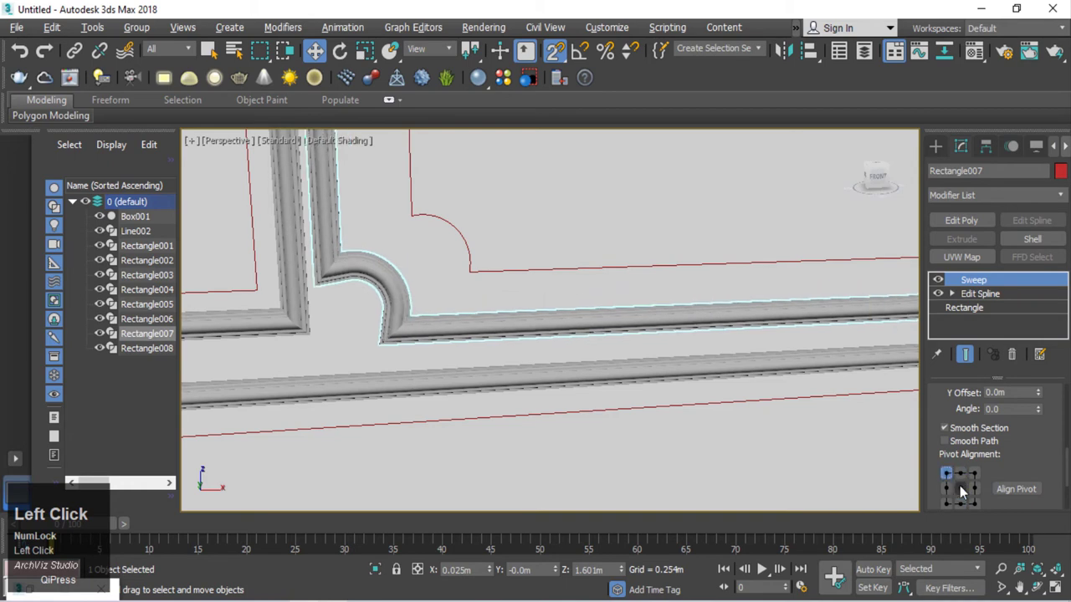
scroll(down, 3)
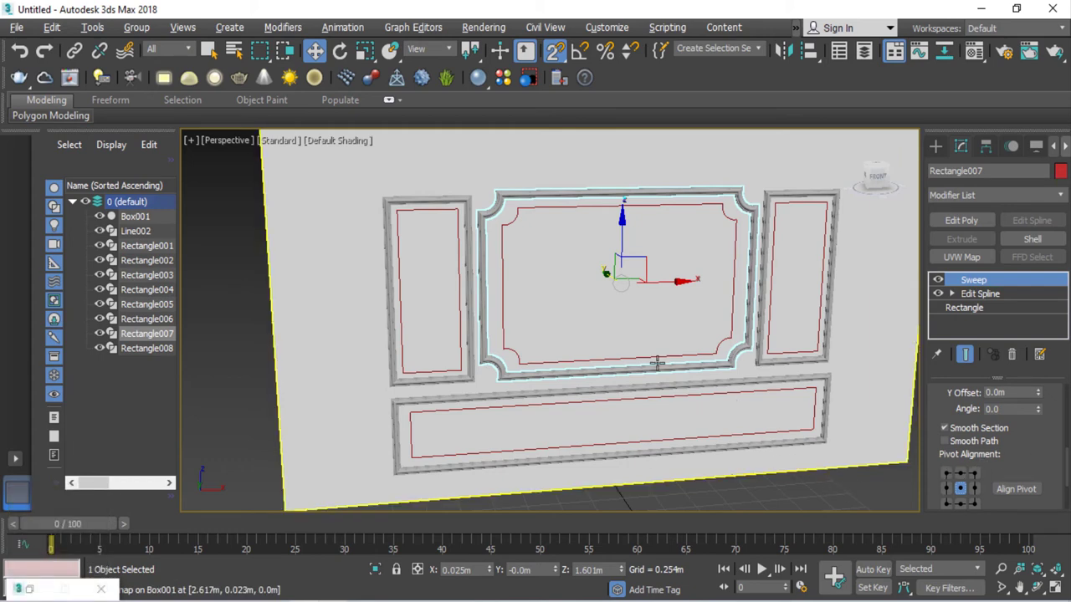
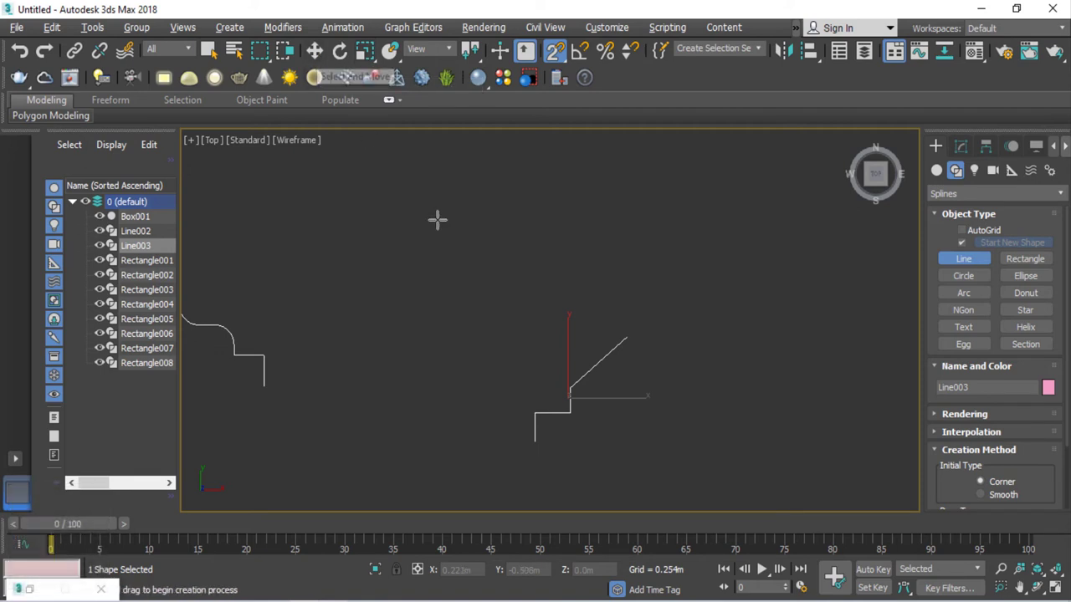
Step: Mirror Line004 on X as a copy and attach it to Line003 in Edit Spline
click(793, 53)
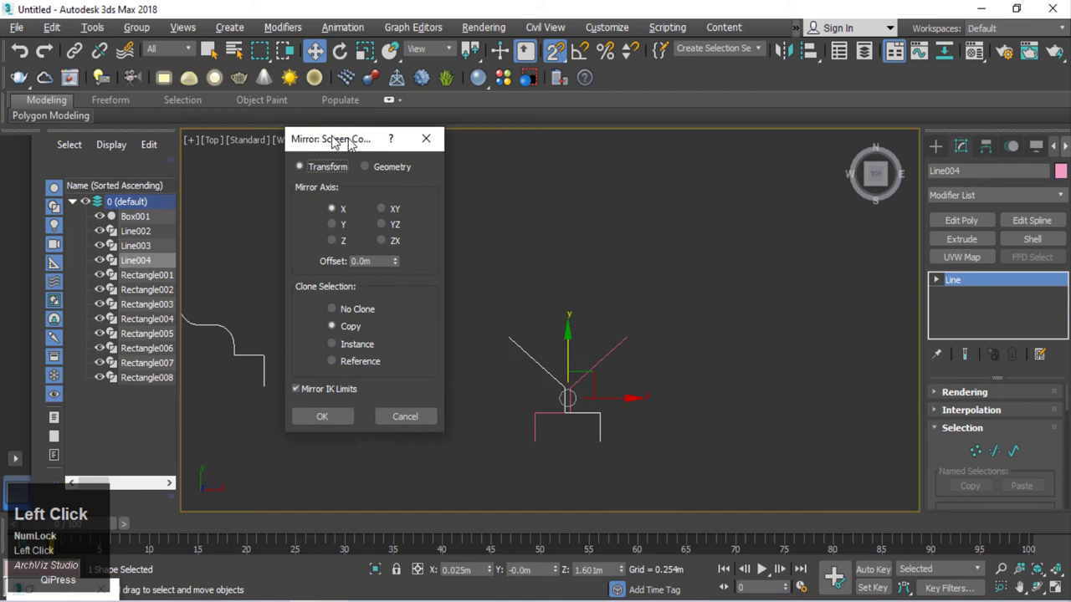
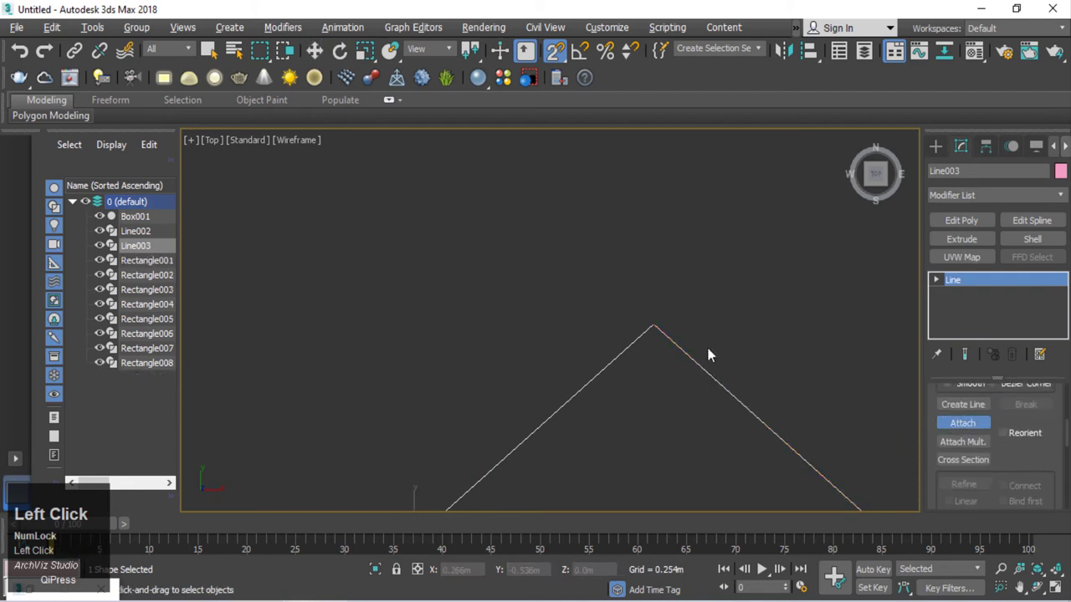
scroll(down, 3)
click(982, 427)
scroll(up, 3)
click(984, 418)
Step: Weld both pairs of join vertices into one symmetric arched profile and return to perspective
drag(983, 419, 733, 291)
right_click(734, 291)
drag(634, 285, 612, 249)
right_click(613, 248)
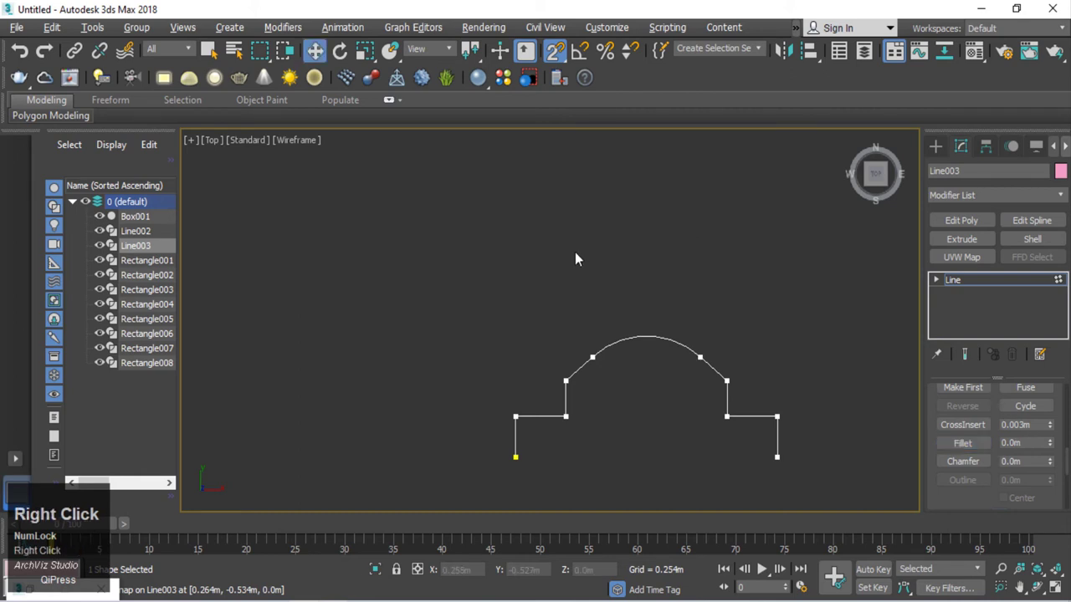
click(542, 232)
scroll(down, 3)
click(646, 263)
scroll(down, 3)
middle_click(582, 357)
key(p)
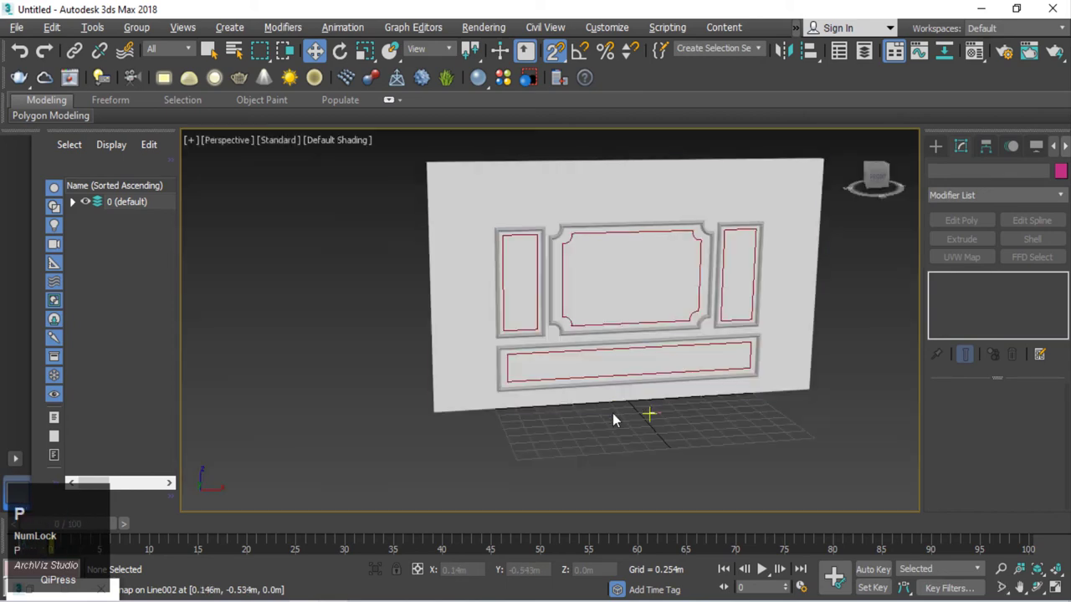
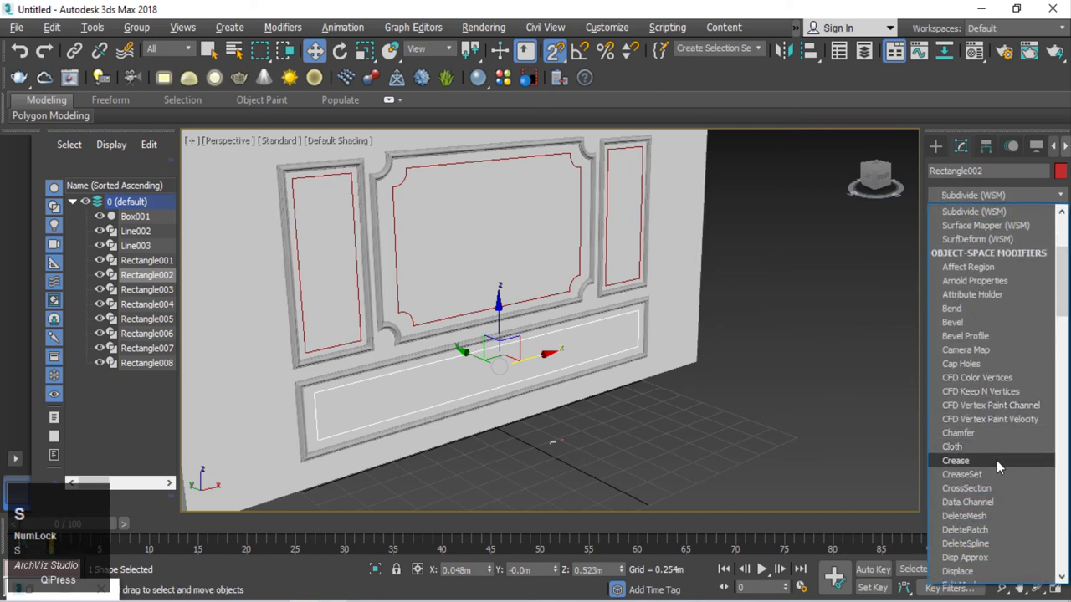
Step: Add a Sweep to Rectangle002 using Line003 as its custom section
key(s)
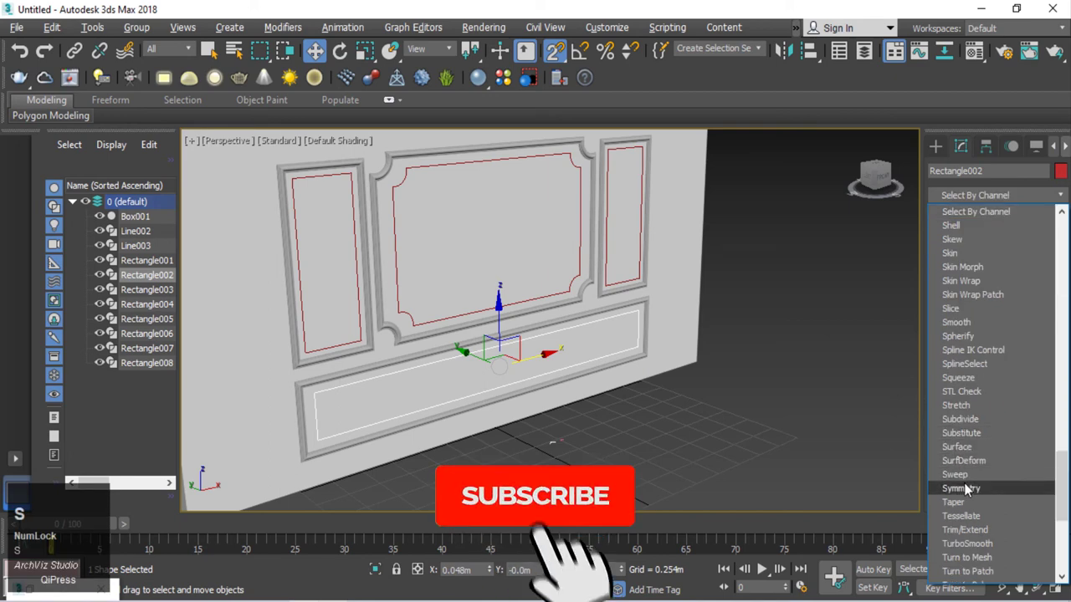
click(975, 480)
middle_click(626, 456)
drag(935, 463, 960, 452)
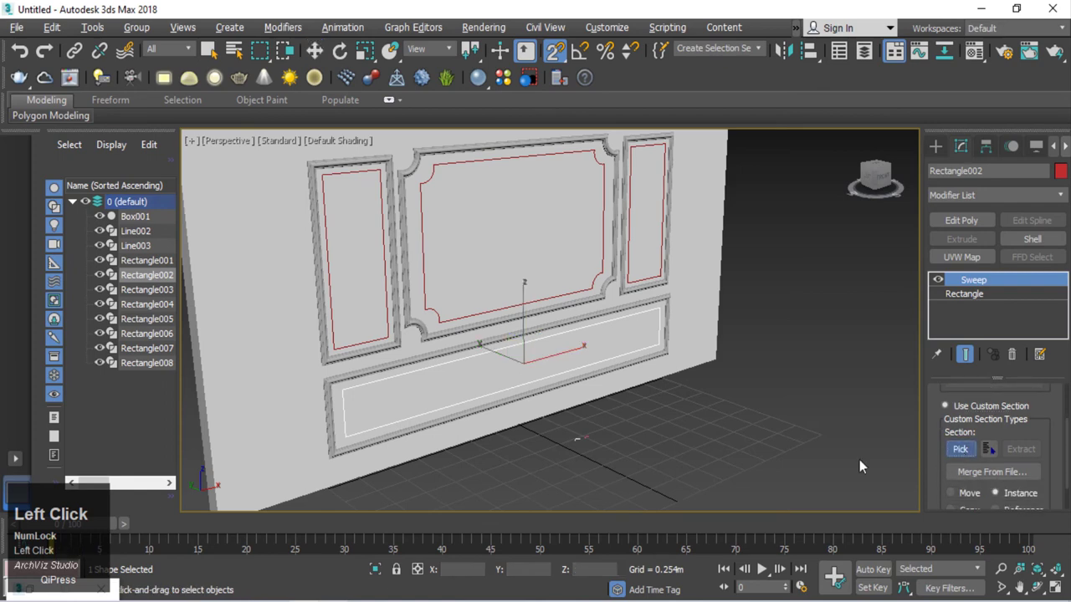
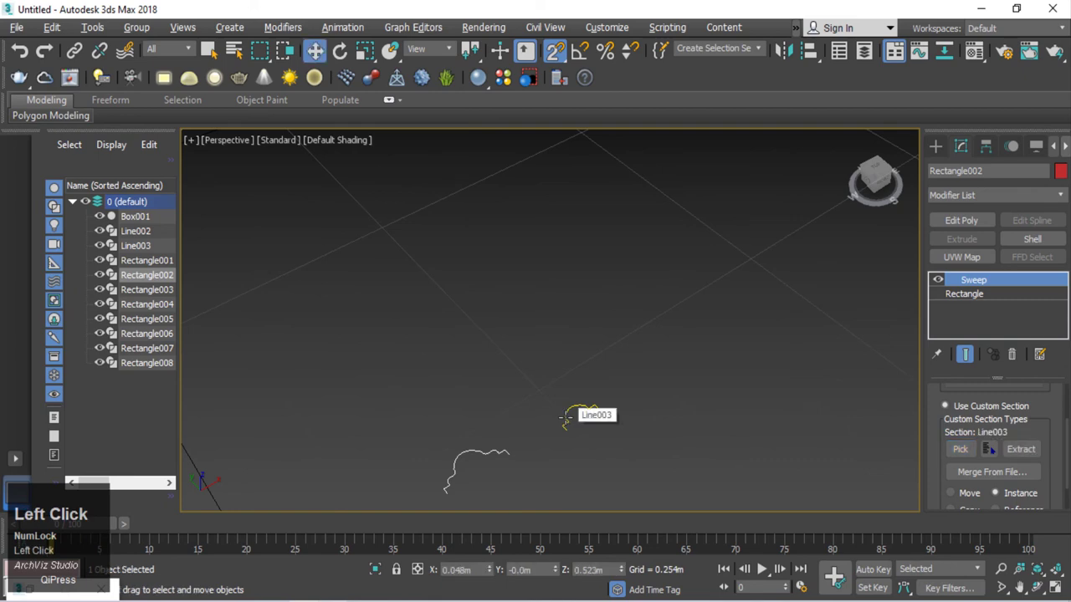
scroll(down, 3)
middle_click(482, 419)
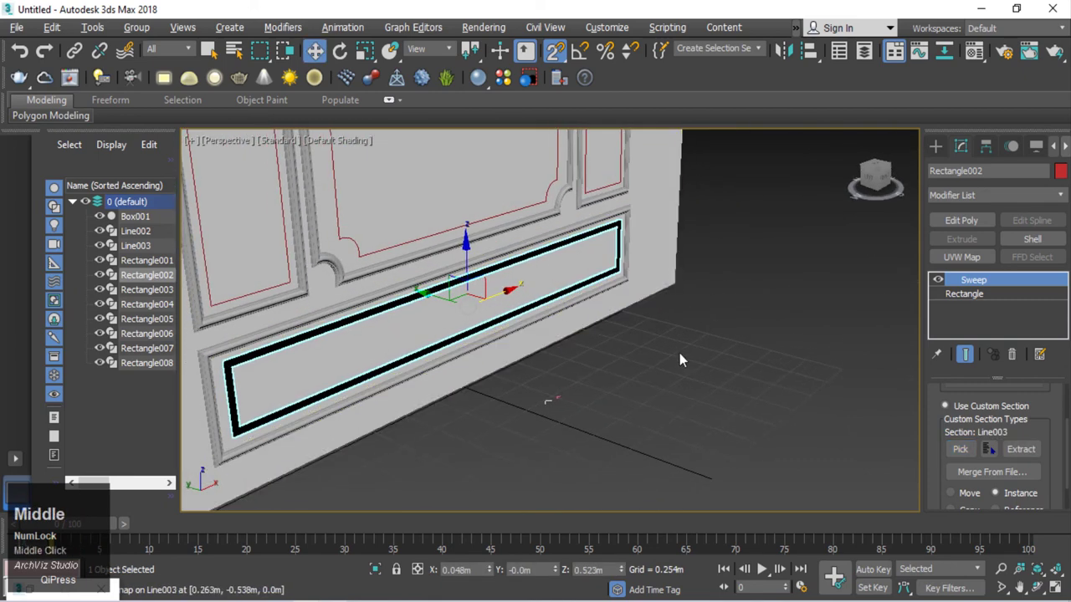
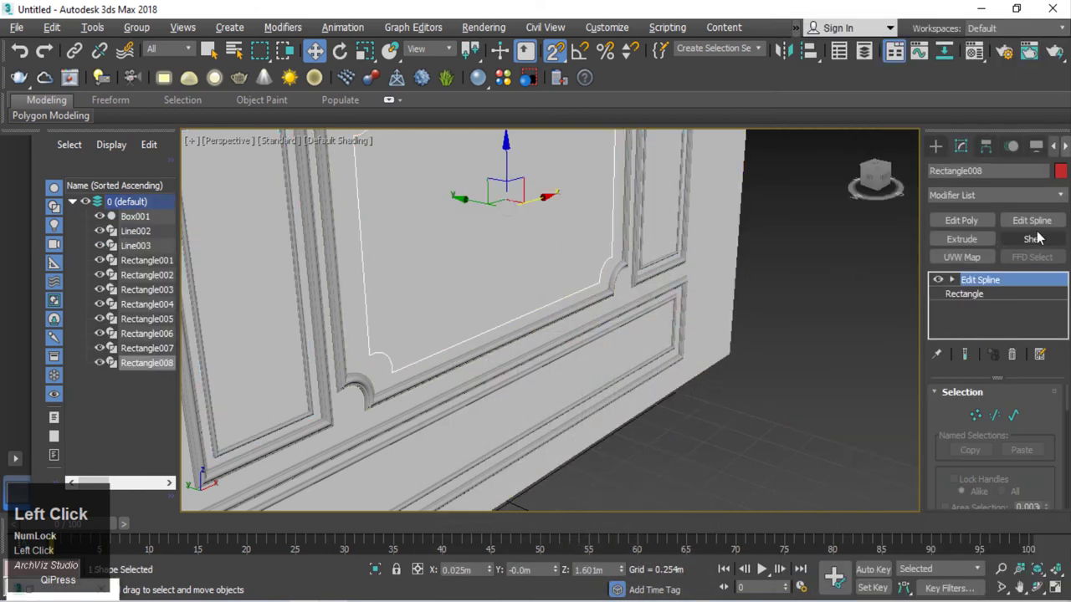
Step: Add a Sweep to Rectangle008 with Line003 as custom section, then bring up the Material Editor
key(s)
text(ss)
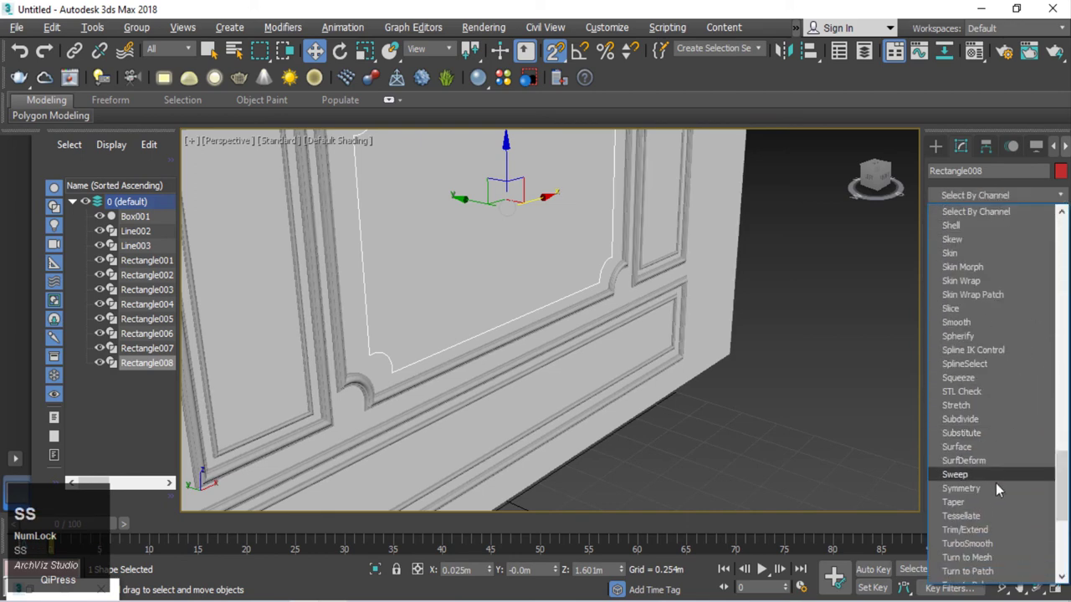
key(s)
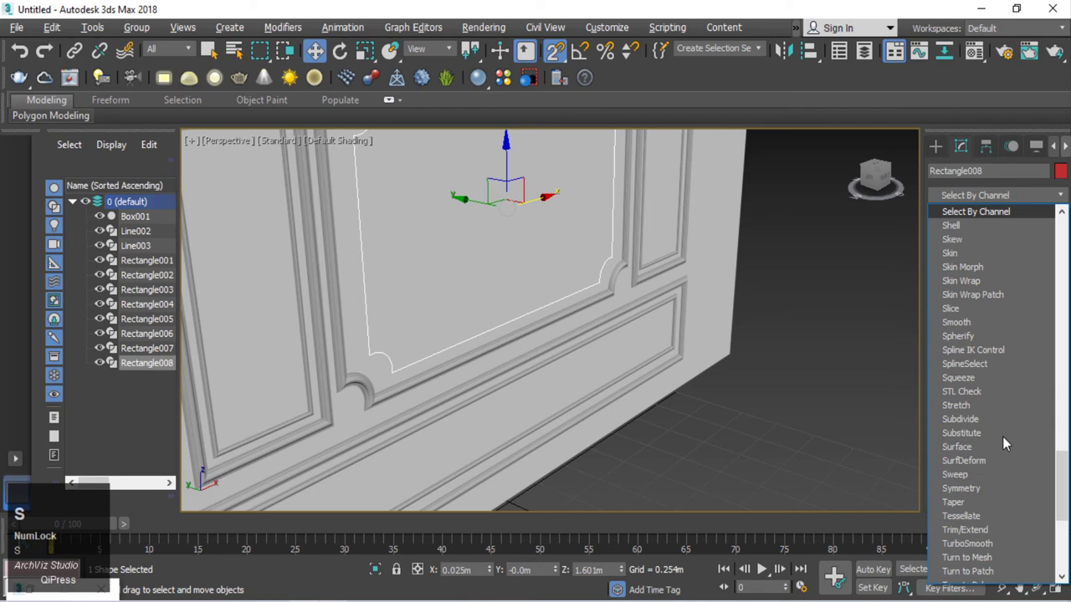
click(968, 483)
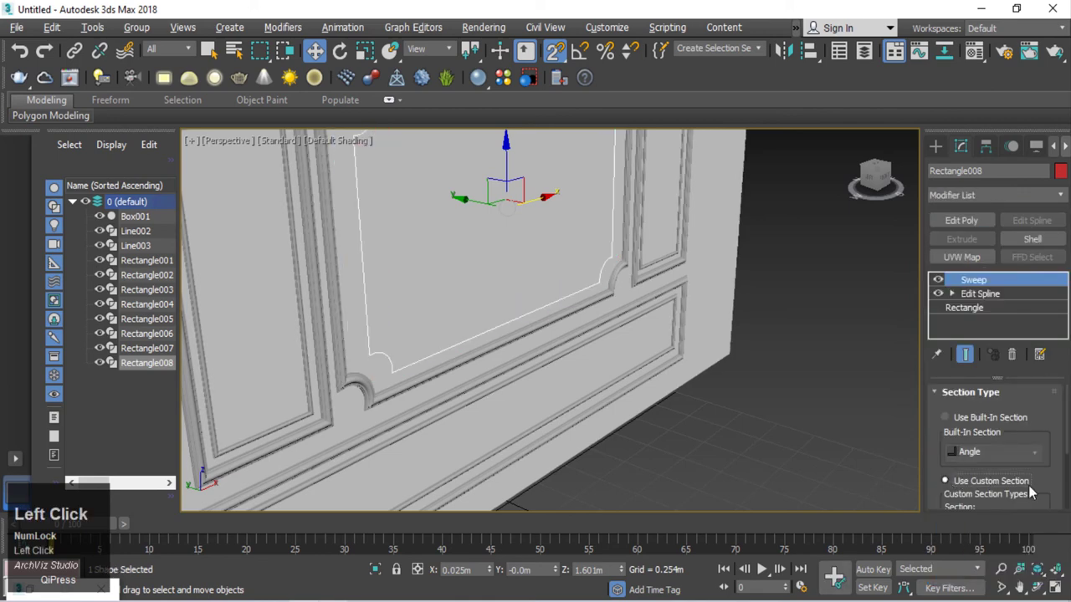
scroll(down, 3)
middle_click(706, 423)
scroll(up, 3)
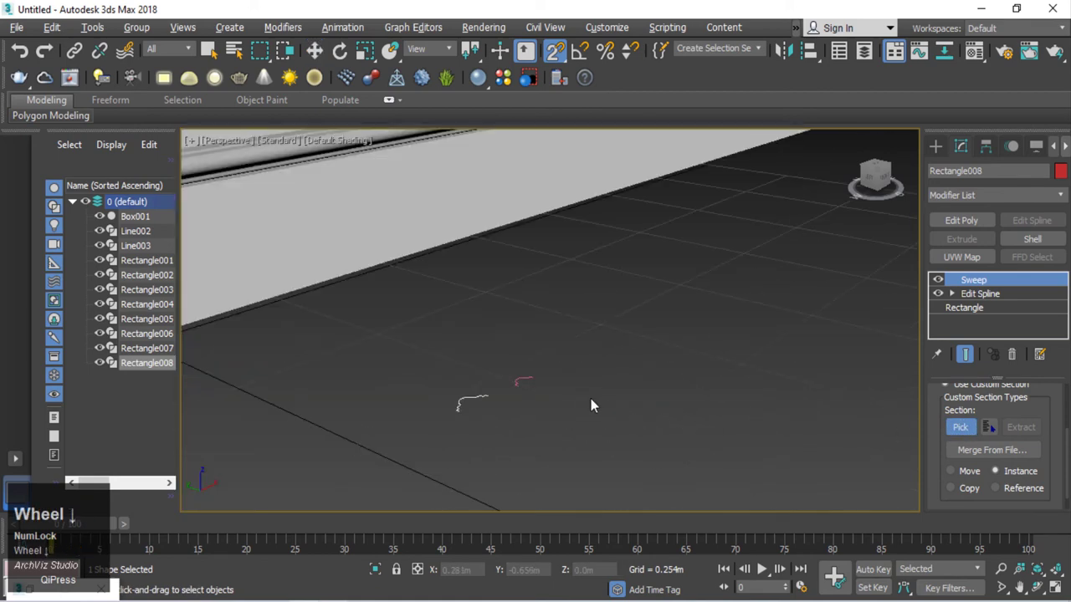
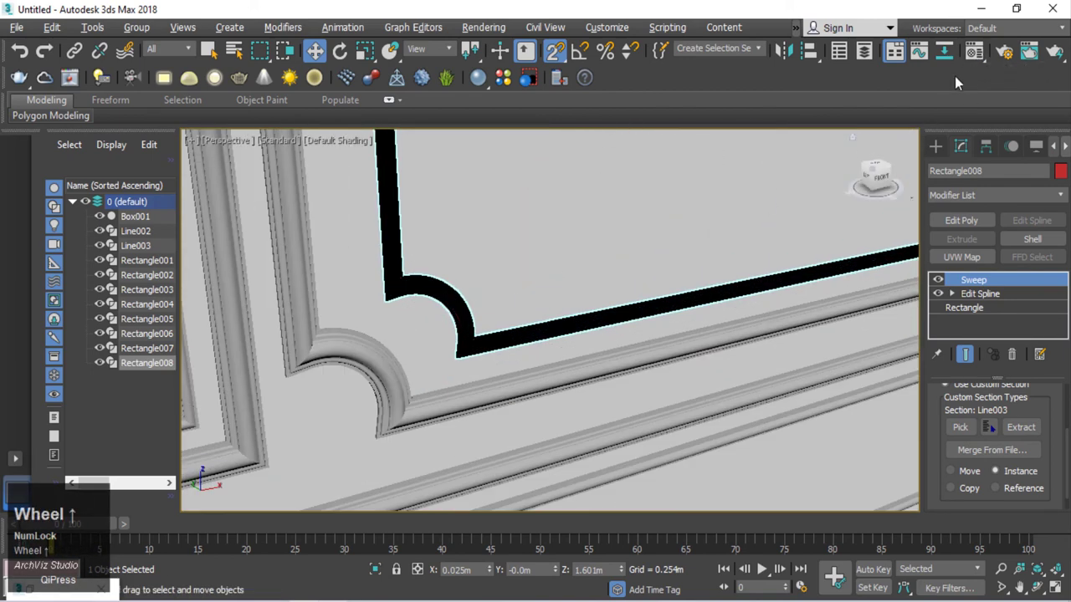
click(975, 60)
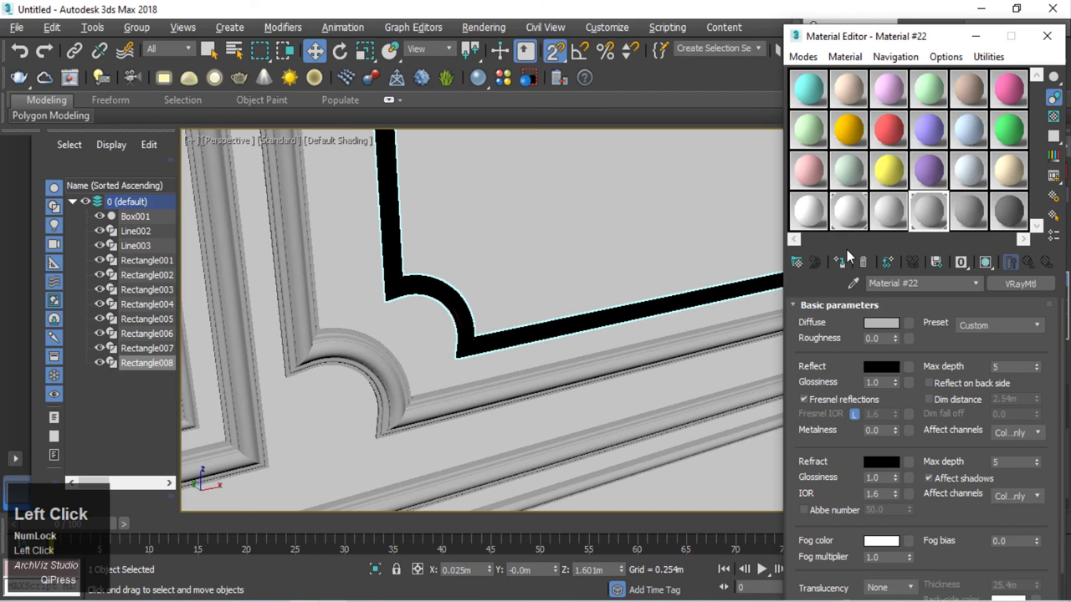
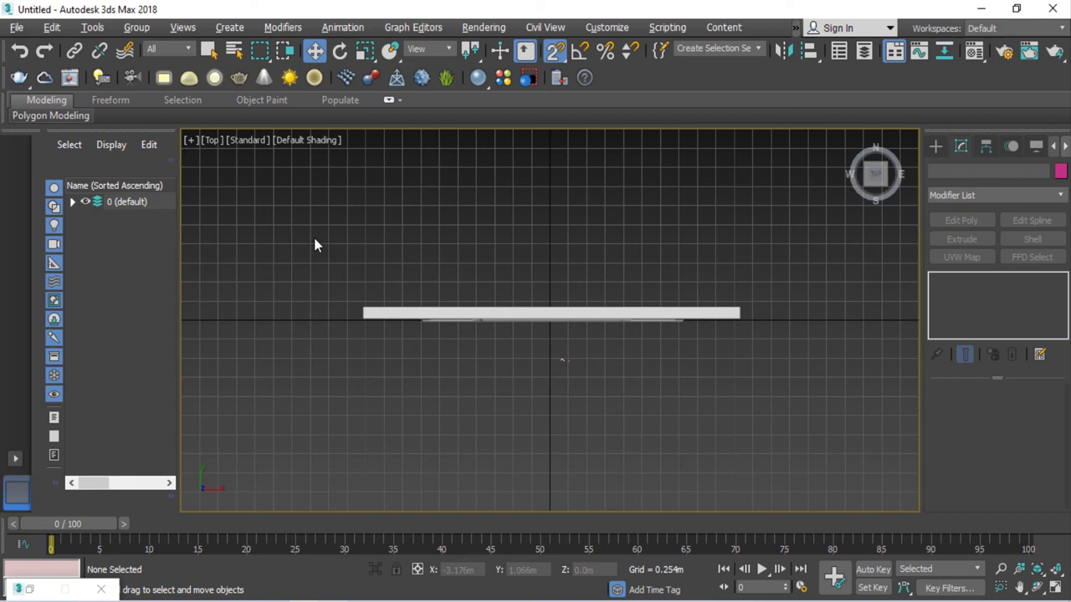
Step: Start File > Import > Merge to bring in the armchair, plant and floor scene
click(20, 30)
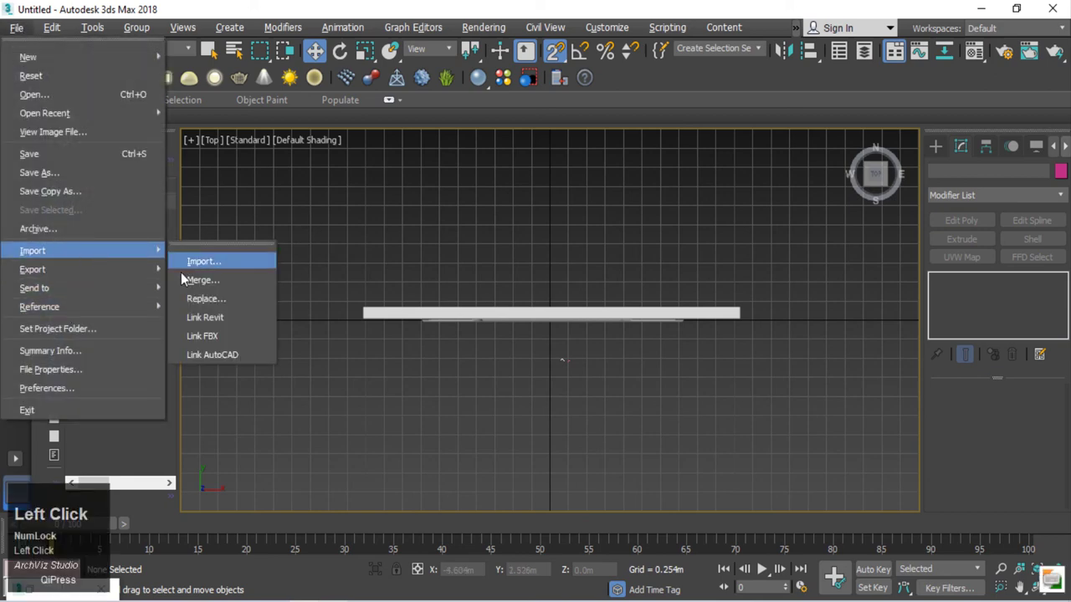
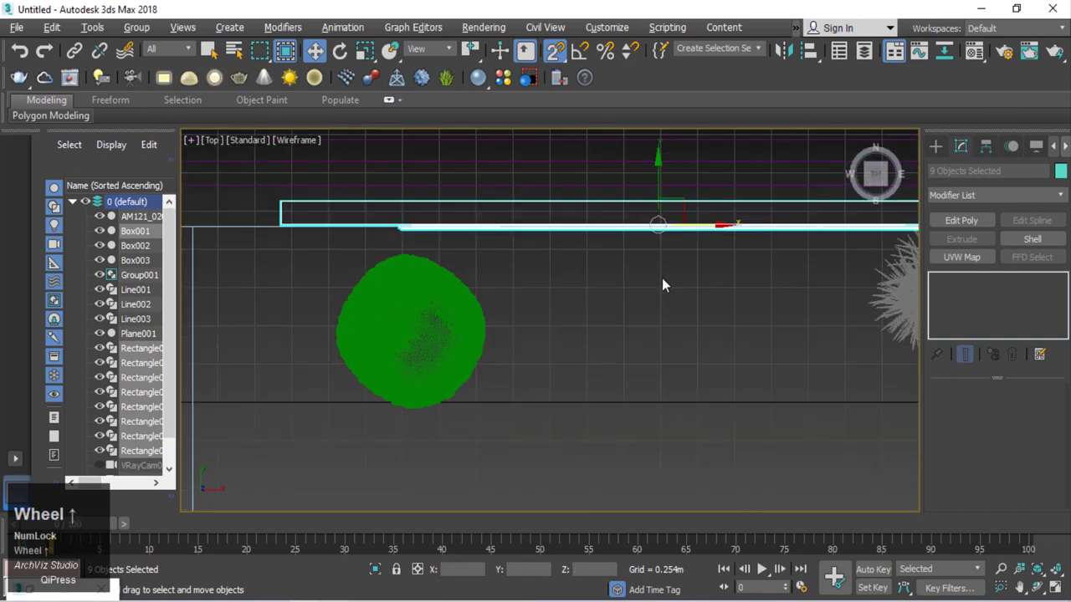
Step: Deselect the merged objects and show the VRayCam001 view with Default Shading (F3)
scroll(down, 3)
scroll(up, 3)
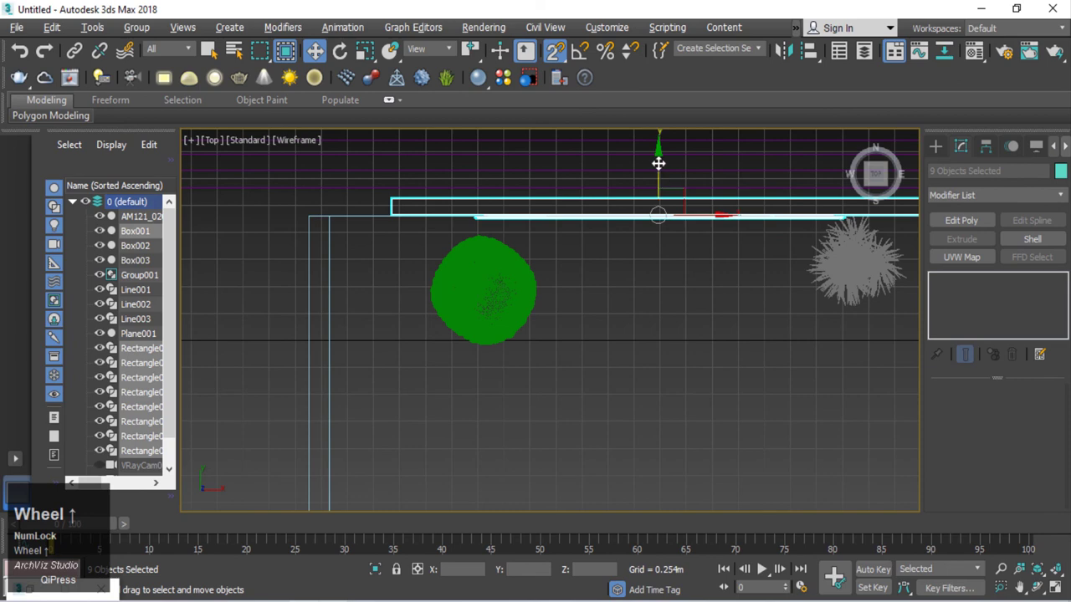
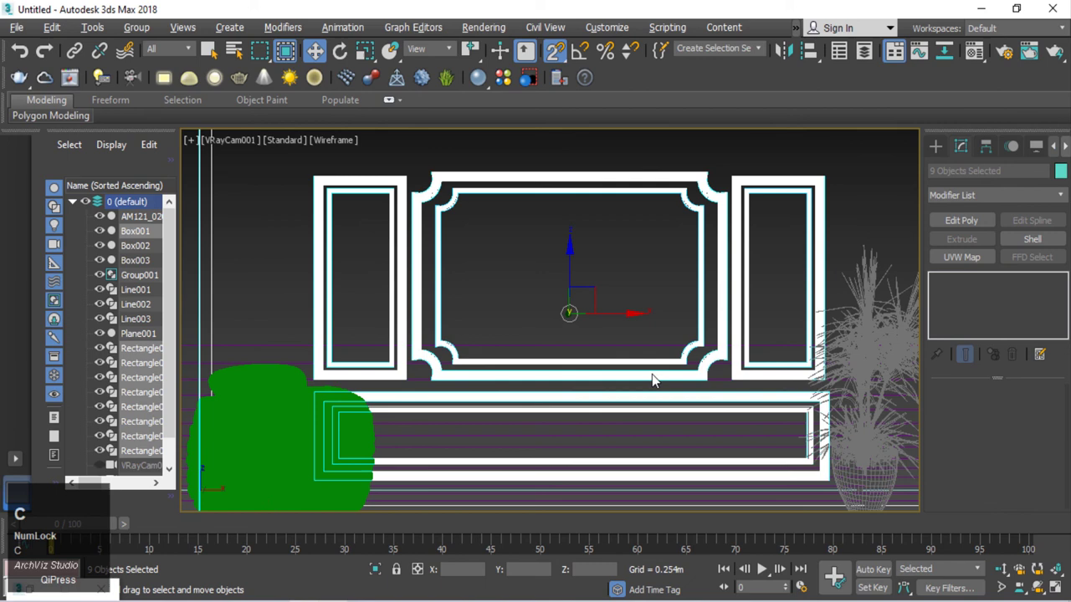
click(648, 279)
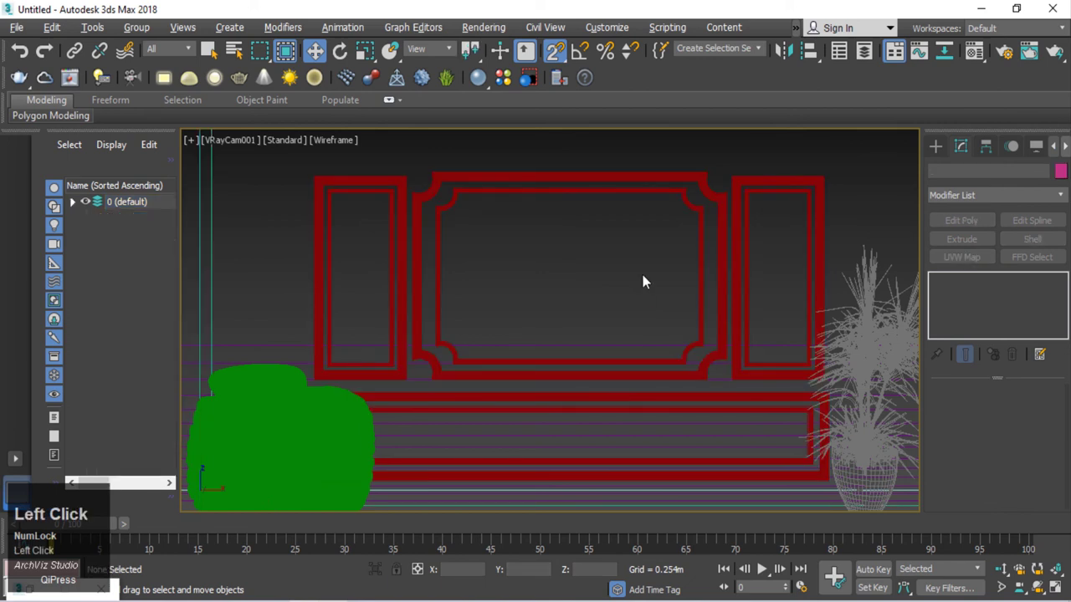
key(F3)
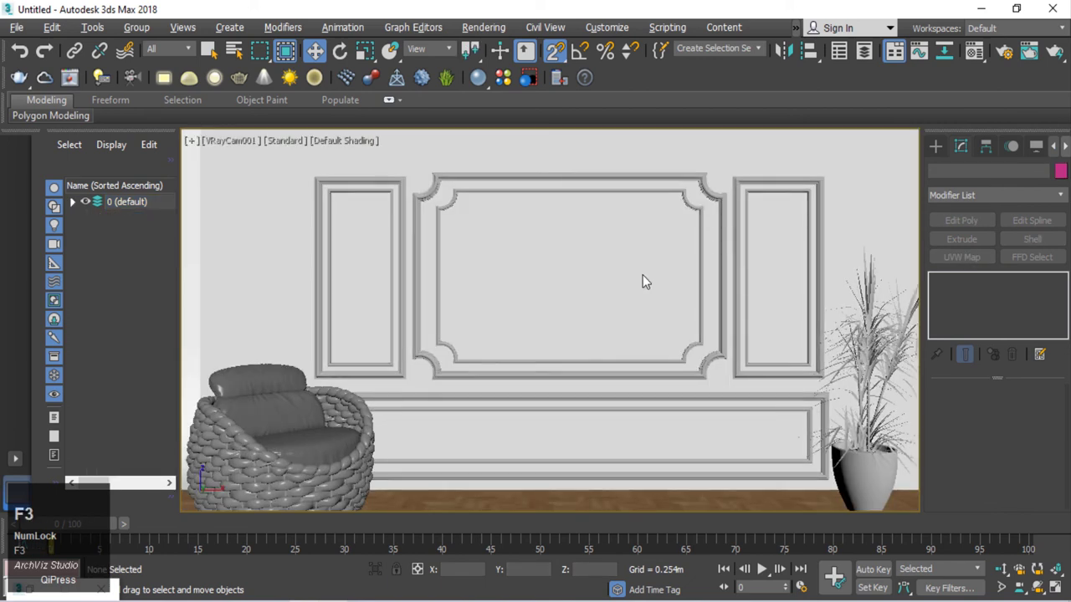
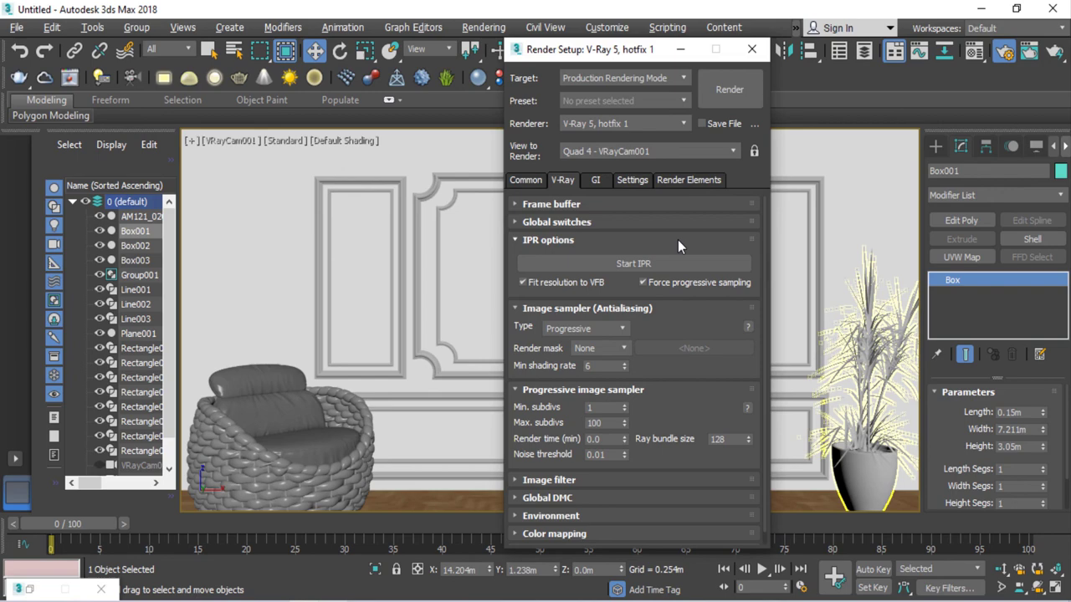
Step: Render with V-Ray, maximise the frame buffer and stop once the image is clean
drag(619, 56, 100, 162)
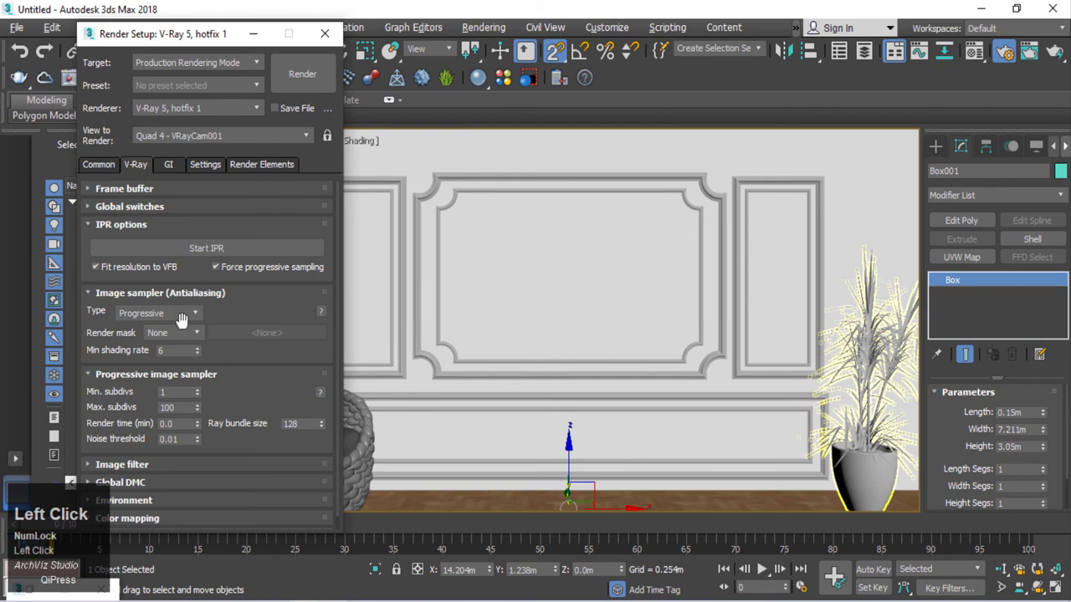
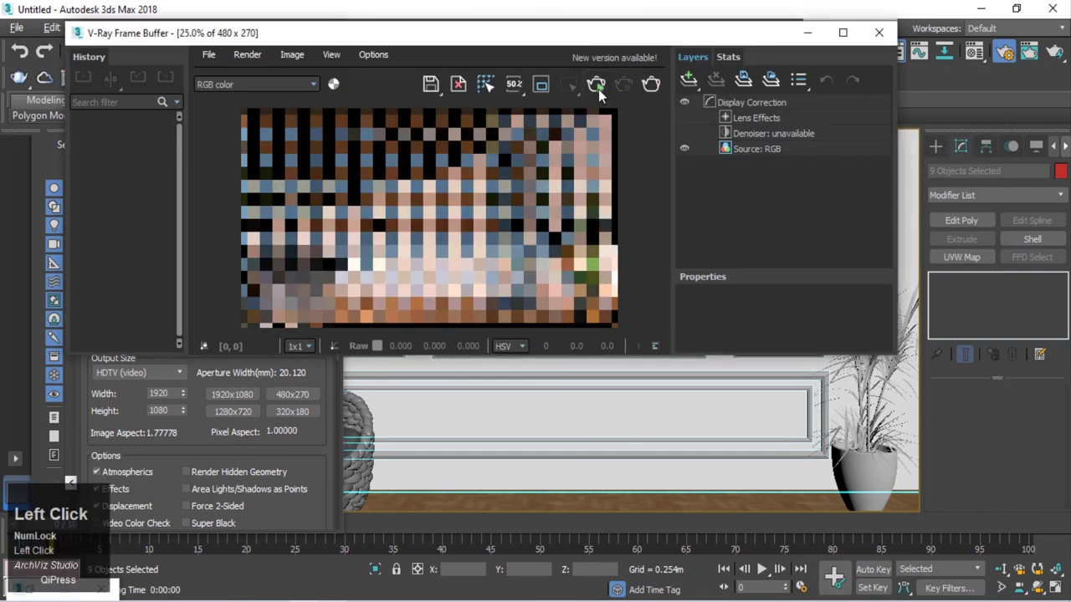
click(844, 34)
scroll(up, 3)
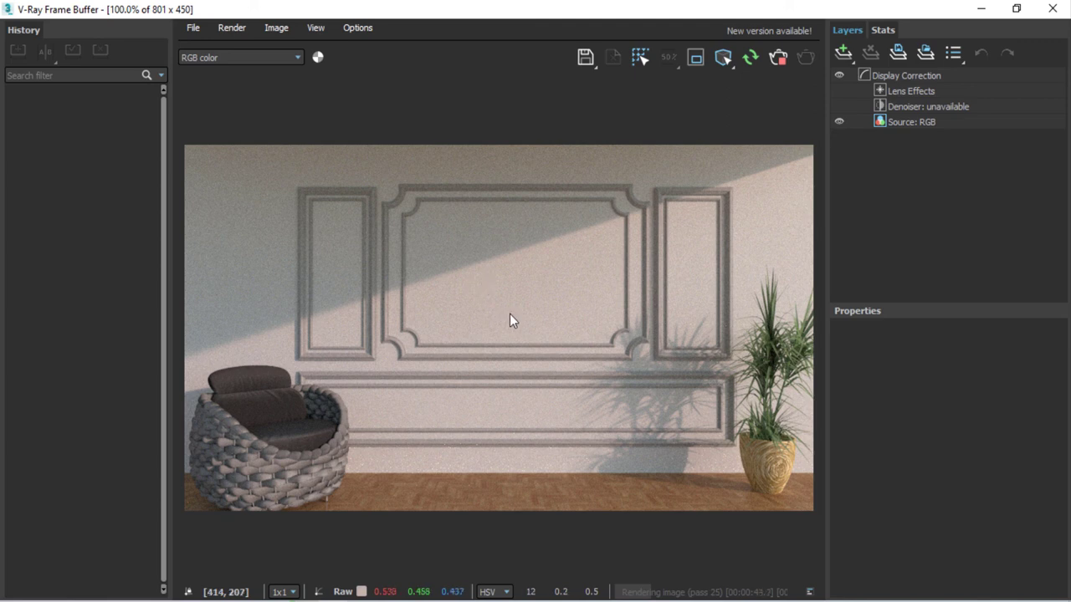
click(778, 70)
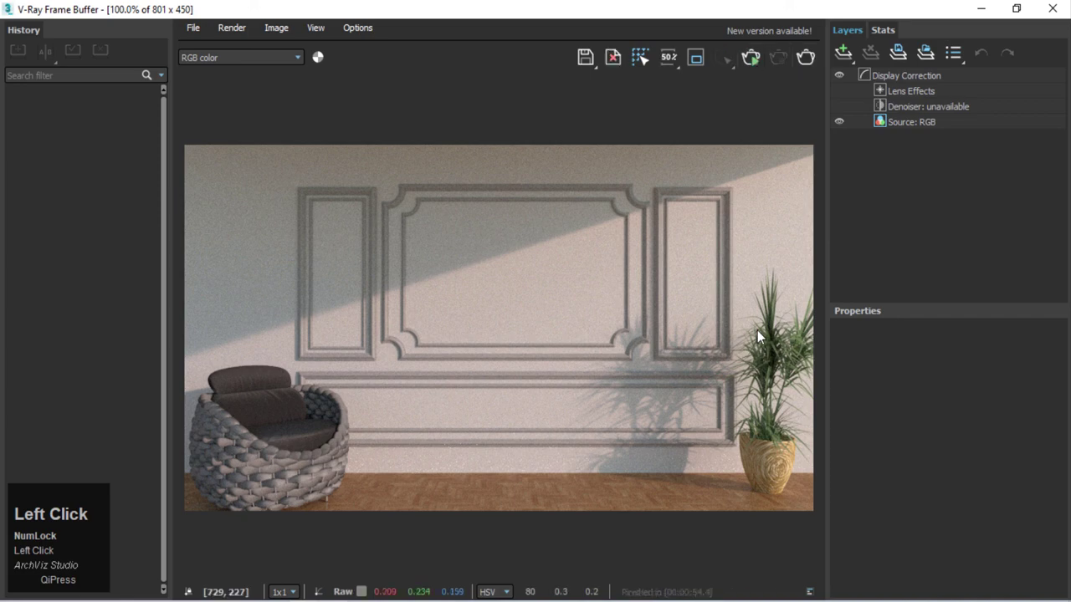